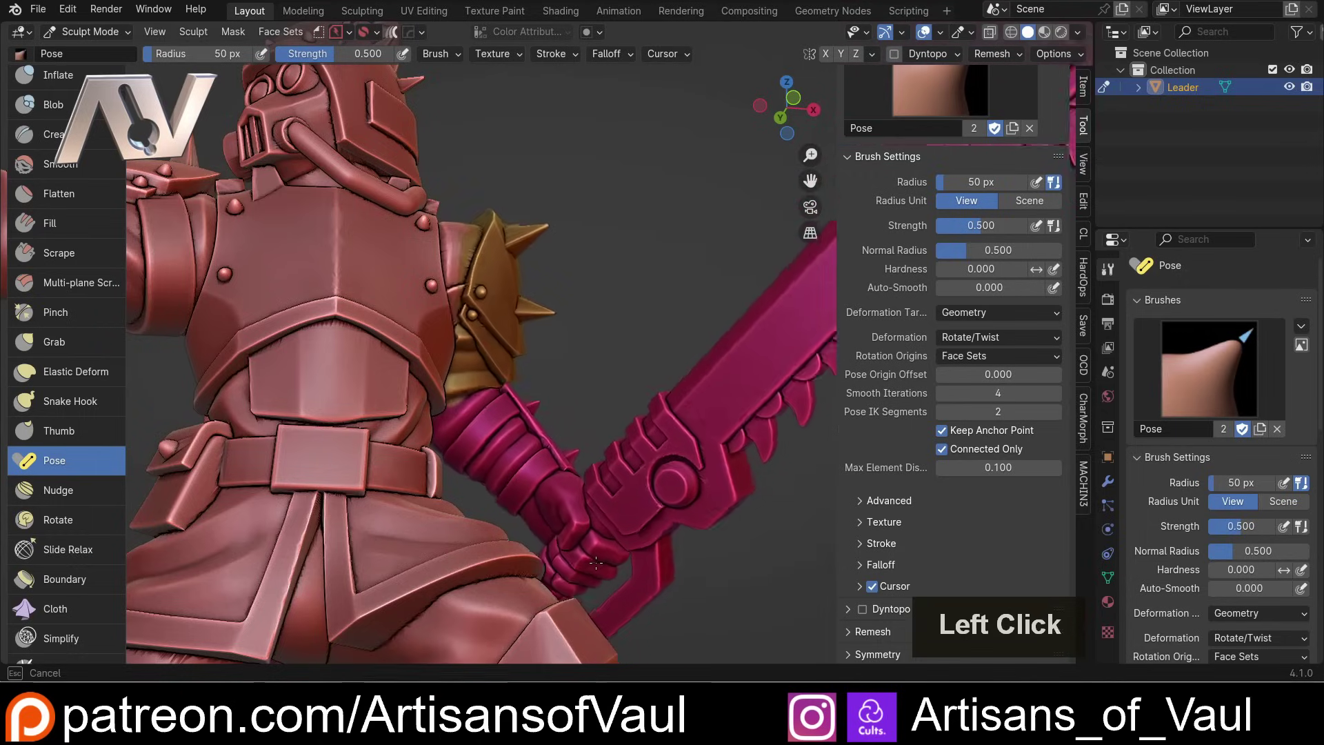
Step: Orbit the view around the posed Leader miniature before the scene reset
{"action": "middle_click", "coordinate": [702, 395]}
{"action": "middle_click", "coordinate": [696, 407]}
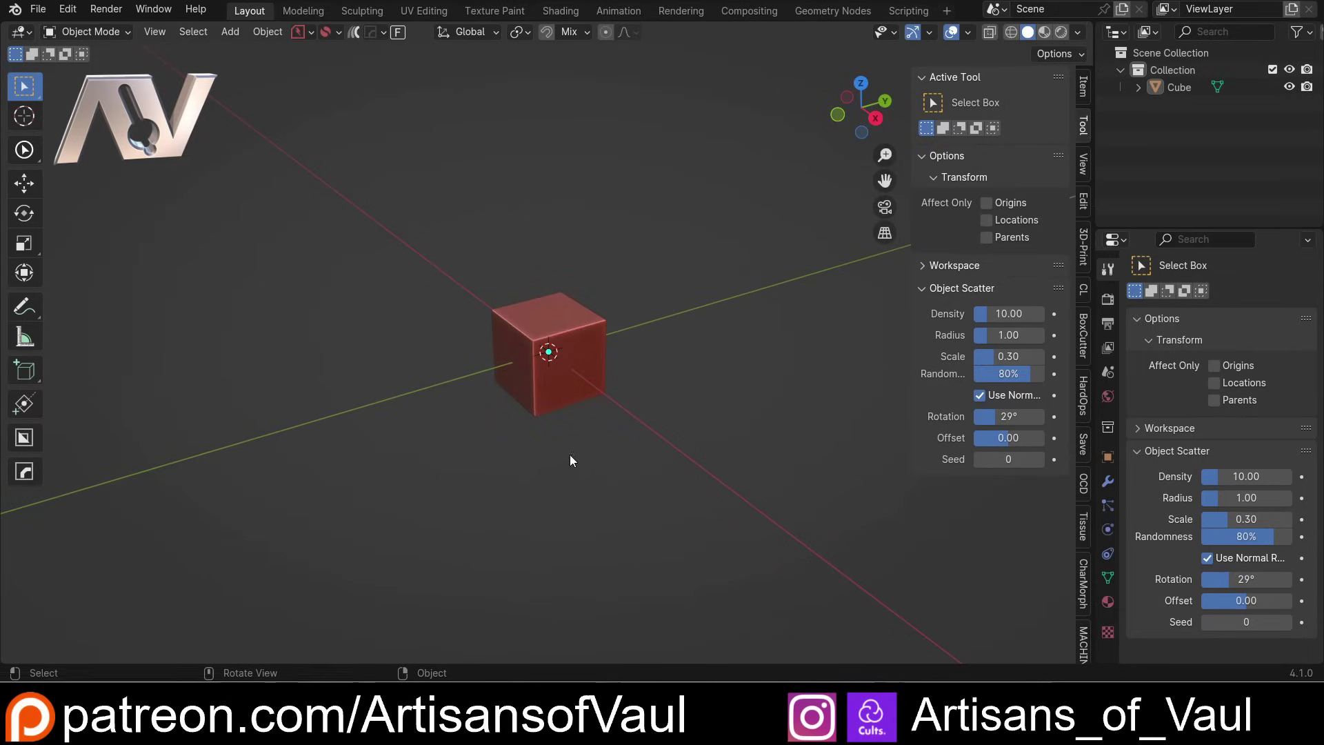
Step: Select the default cube and delete it, leaving the scene empty
{"action": "left_click", "coordinate": [700, 366]}
{"action": "double_click", "coordinate": [613, 355]}
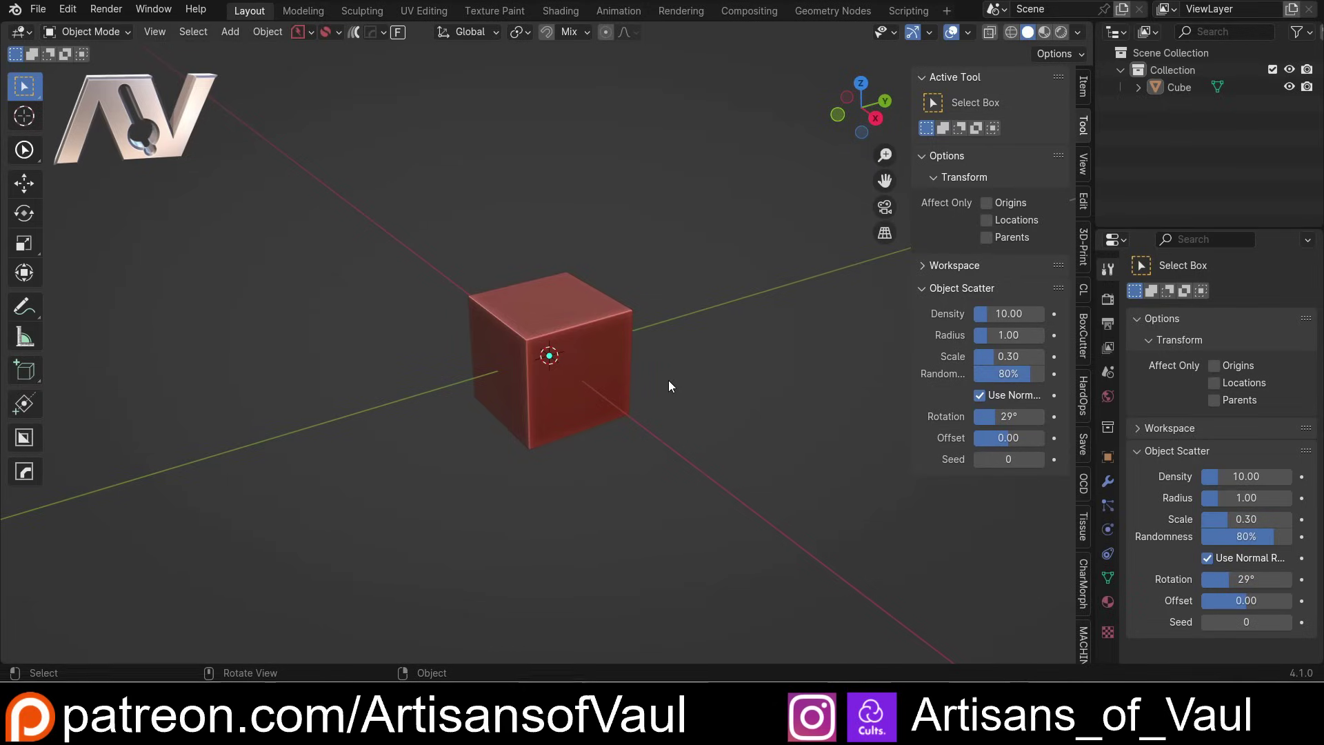
{"action": "left_click", "coordinate": [610, 342]}
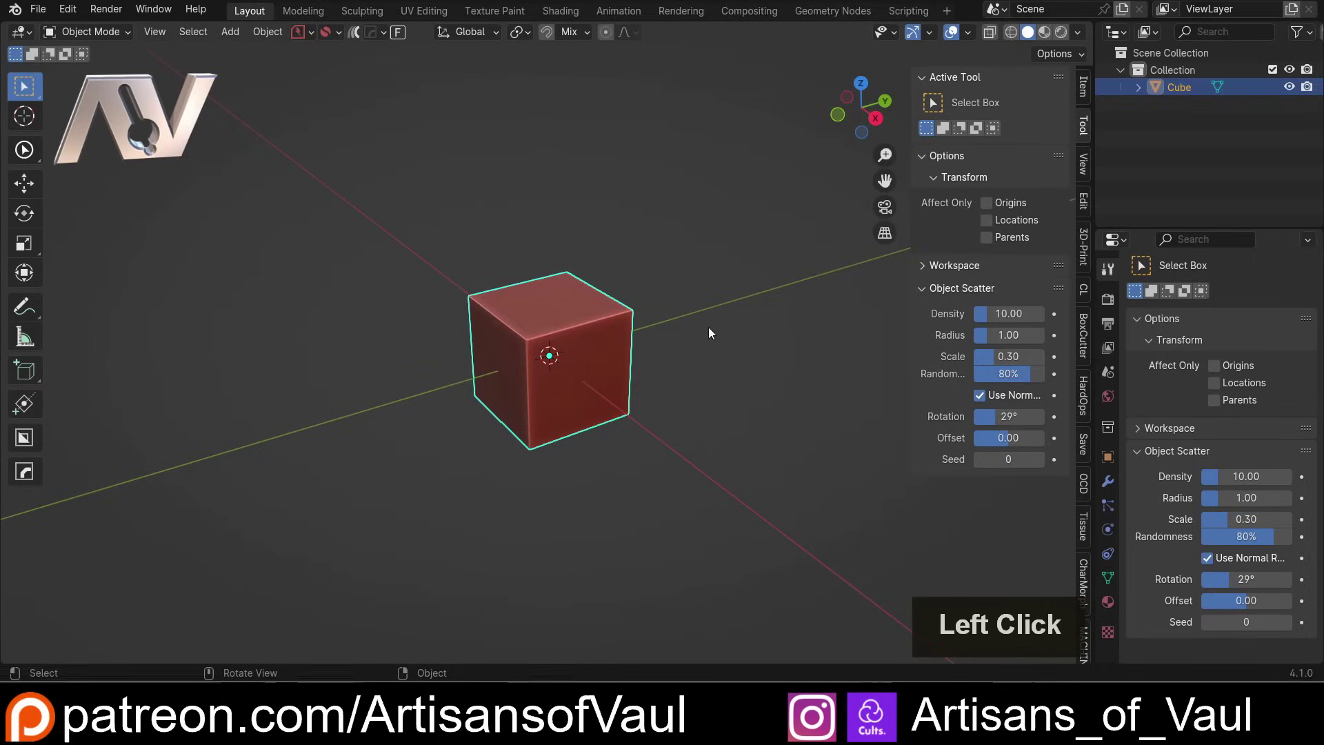
{"action": "key", "text": "Delete"}
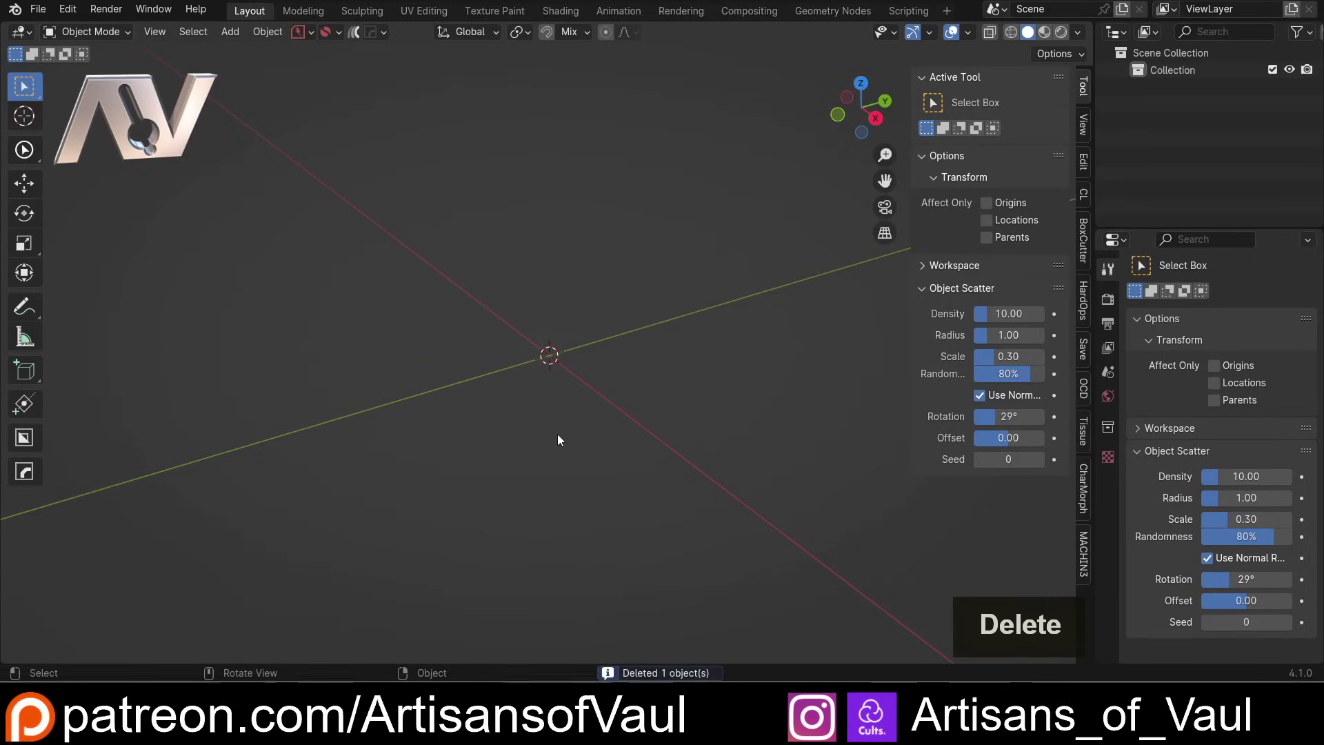
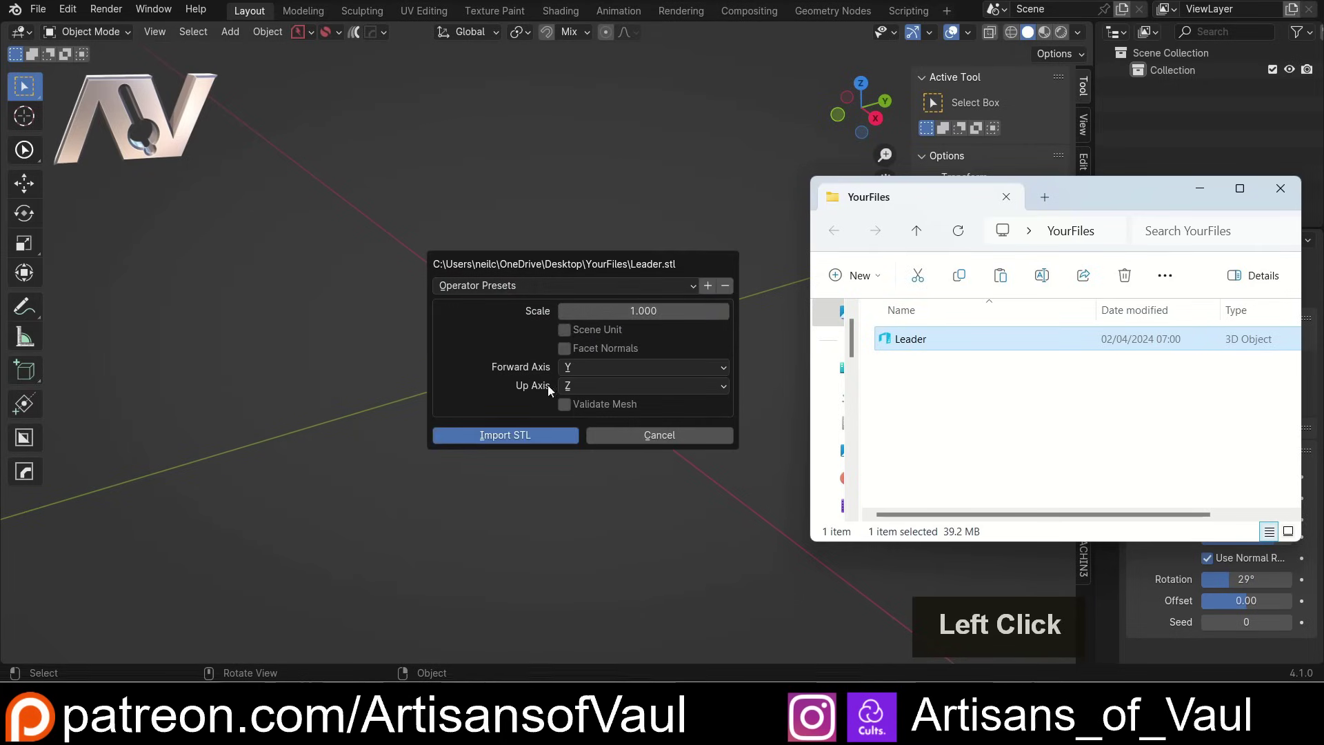
Step: Confirm the Leader.stl import so the miniature appears as the scene's only object
{"action": "left_click", "coordinate": [519, 439]}
{"action": "scroll", "scroll_direction": "down", "scroll_amount": 3}
{"action": "middle_click", "coordinate": [545, 308]}
{"action": "middle_click", "coordinate": [557, 242]}
{"action": "middle_click", "coordinate": [571, 287]}
{"action": "middle_click", "coordinate": [586, 334]}
{"action": "middle_click", "coordinate": [640, 364]}
{"action": "scroll", "scroll_direction": "up", "scroll_amount": 3}
{"action": "middle_click", "coordinate": [650, 368]}
{"action": "middle_click", "coordinate": [615, 368]}
{"action": "middle_click", "coordinate": [601, 370]}
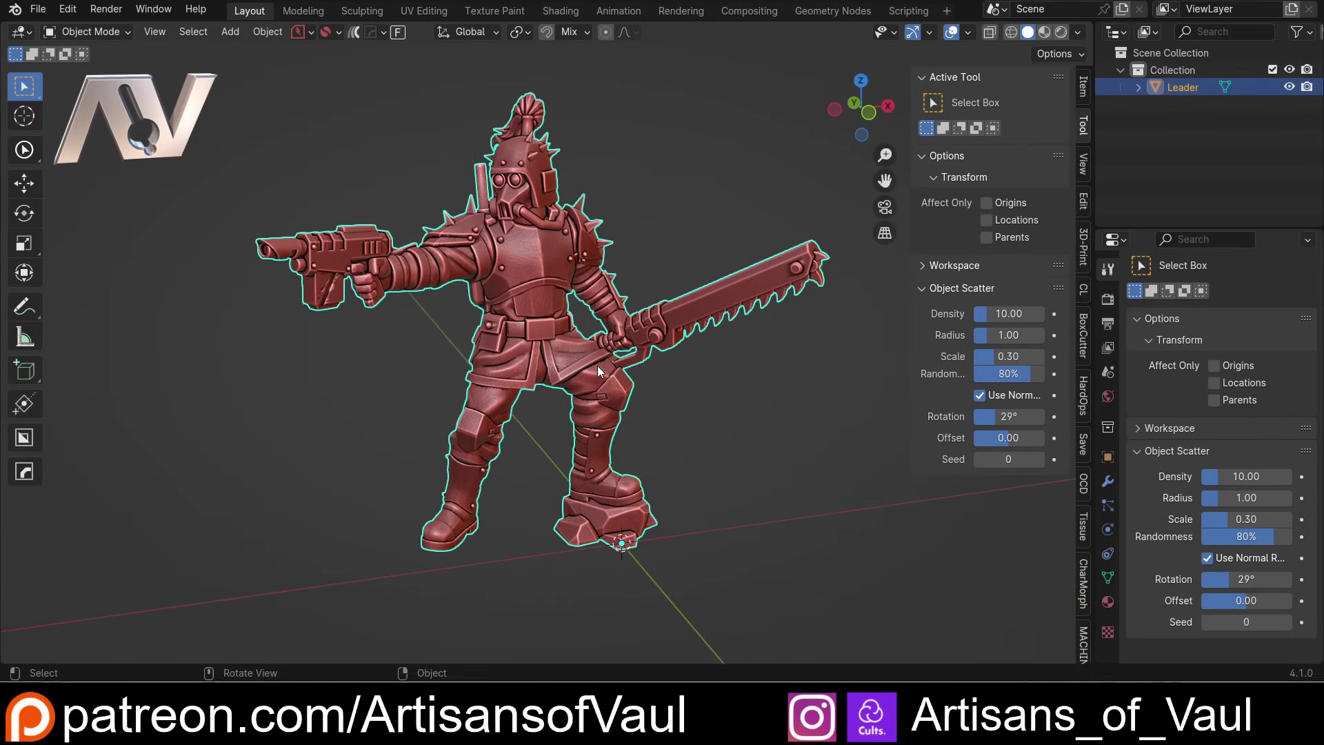
{"action": "middle_click", "coordinate": [628, 316]}
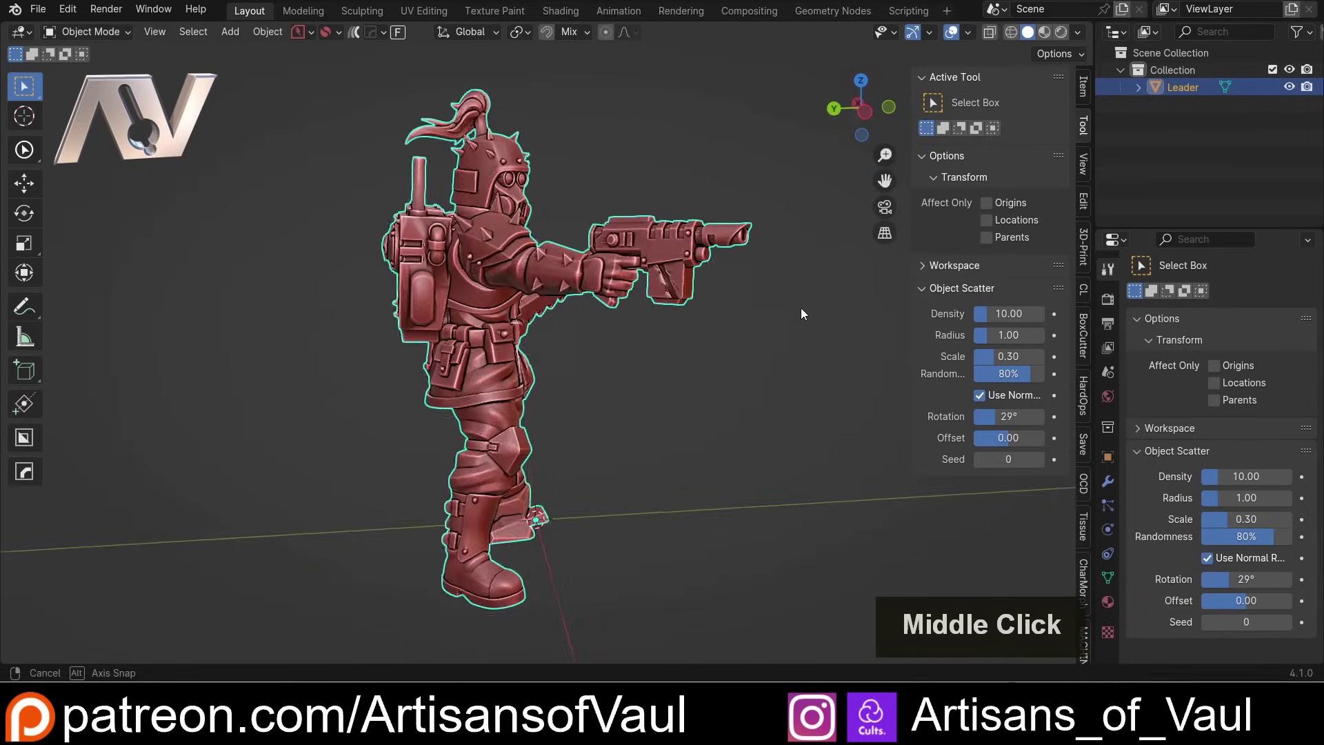
{"action": "scroll", "scroll_direction": "up", "scroll_amount": 3}
{"action": "middle_click", "coordinate": [574, 315]}
{"action": "scroll", "scroll_direction": "up", "scroll_amount": 3}
{"action": "middle_click", "coordinate": [546, 319]}
{"action": "middle_click", "coordinate": [543, 343]}
{"action": "middle_click", "coordinate": [527, 417]}
{"action": "scroll", "scroll_direction": "up", "scroll_amount": 3}
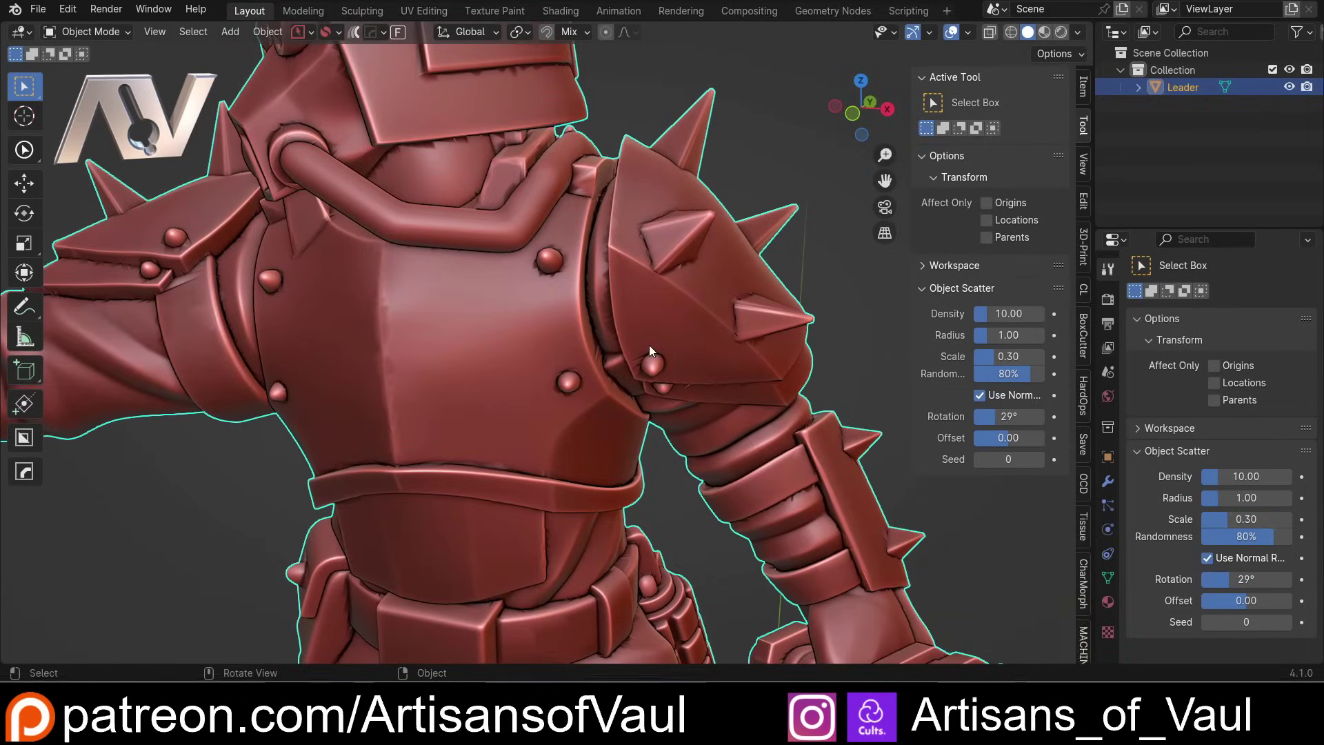
{"action": "key", "text": "Tab"}
{"action": "scroll", "scroll_direction": "up", "scroll_amount": 3}
{"action": "middle_click", "coordinate": [591, 324]}
{"action": "scroll", "scroll_direction": "up", "scroll_amount": 3}
{"action": "scroll", "scroll_direction": "down", "scroll_amount": 3}
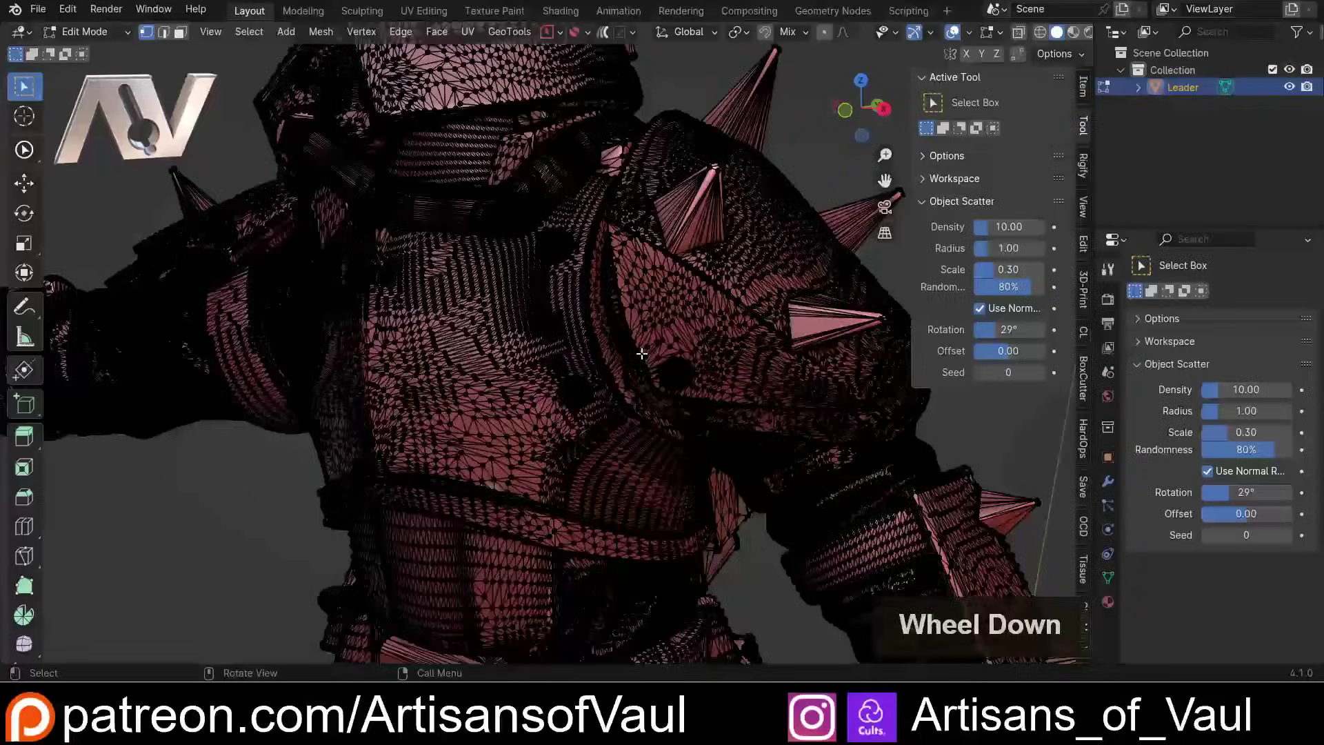
{"action": "key", "text": "Tab"}
{"action": "scroll", "scroll_direction": "down", "scroll_amount": 3}
{"action": "middle_click", "coordinate": [526, 352]}
{"action": "scroll", "scroll_direction": "down", "scroll_amount": 3}
{"action": "middle_click", "coordinate": [598, 318]}
{"action": "middle_click", "coordinate": [597, 263]}
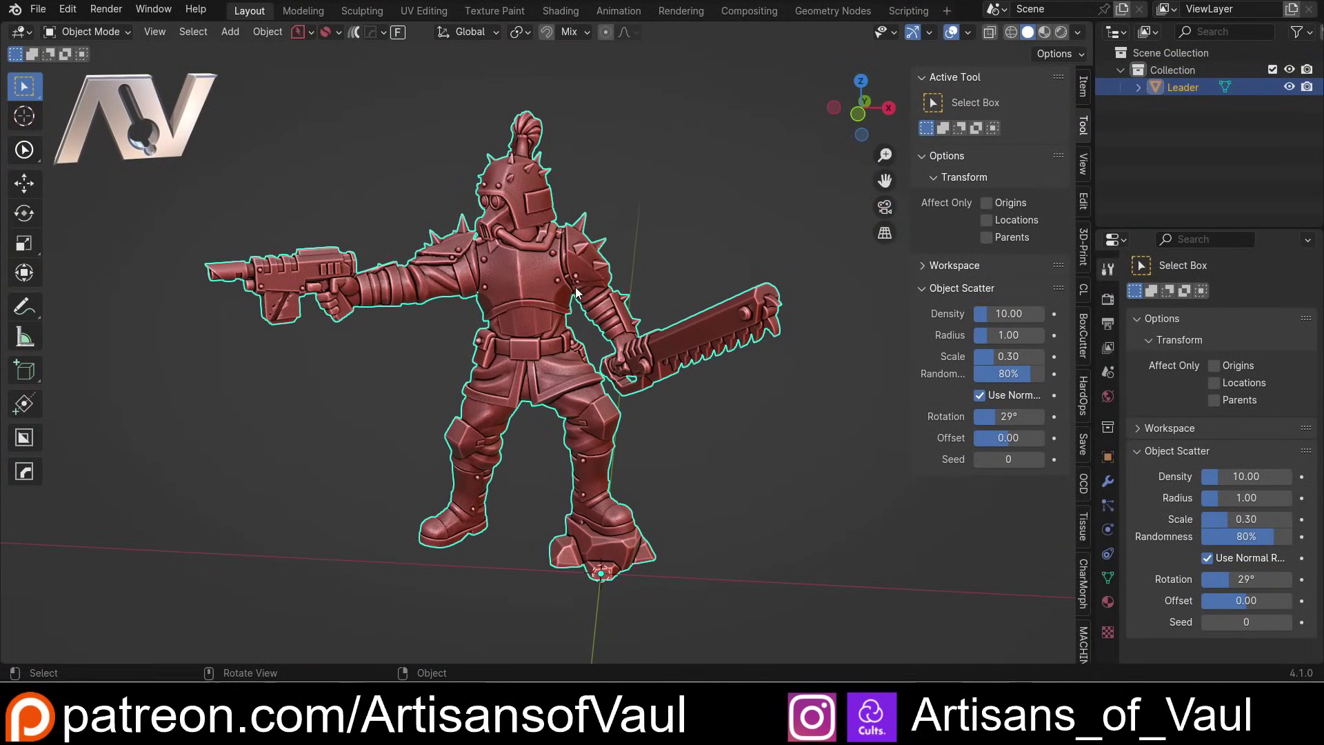
{"action": "middle_click", "coordinate": [575, 280]}
{"action": "scroll", "scroll_direction": "up", "scroll_amount": 3}
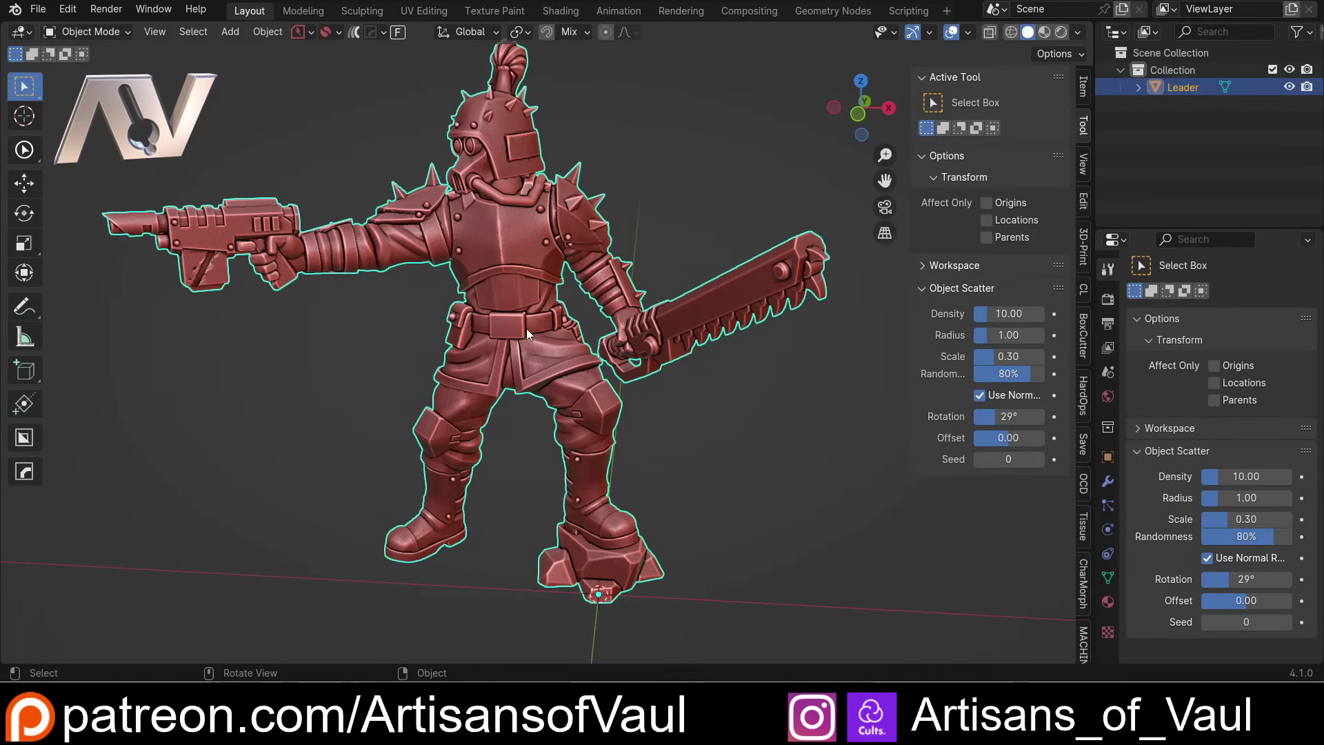
{"action": "middle_click", "coordinate": [546, 321]}
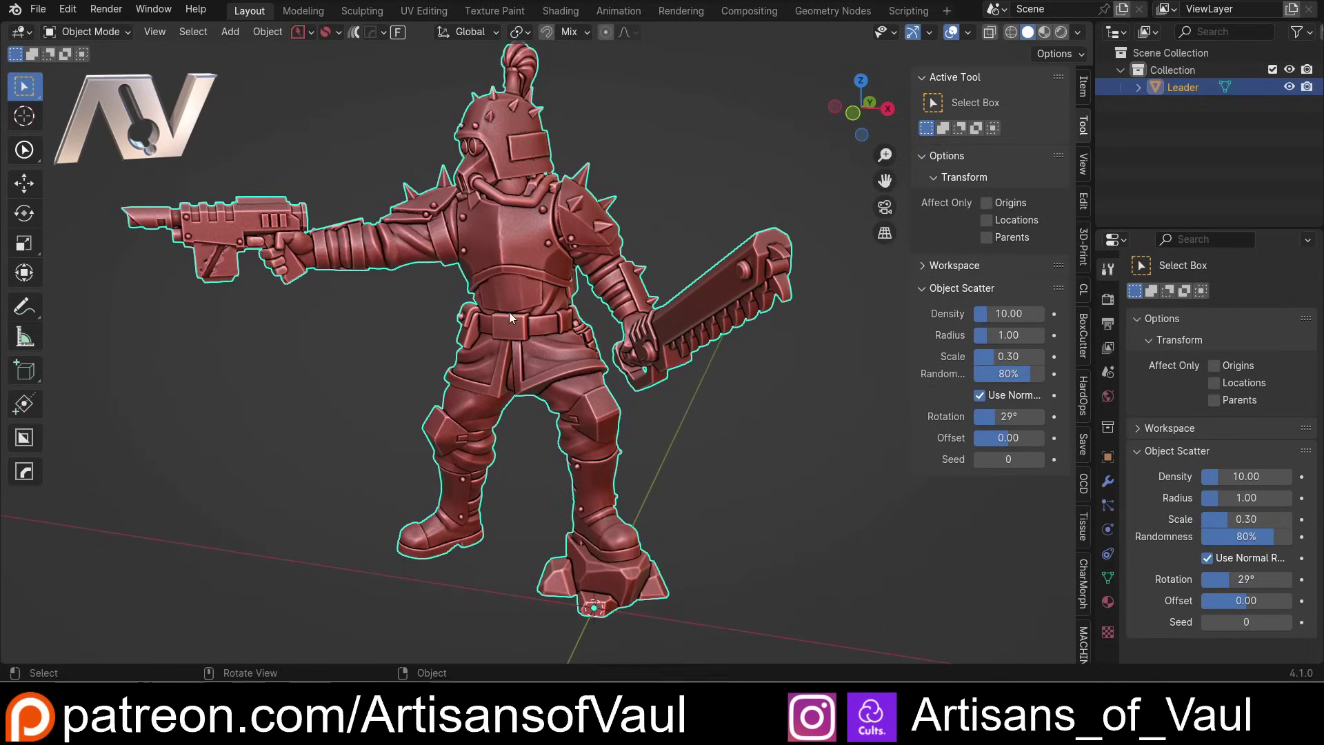
{"action": "middle_click", "coordinate": [548, 296]}
{"action": "middle_click", "coordinate": [537, 295]}
{"action": "middle_click", "coordinate": [520, 311]}
{"action": "middle_click", "coordinate": [504, 324]}
{"action": "scroll", "scroll_direction": "up", "scroll_amount": 3}
{"action": "middle_click", "coordinate": [557, 369]}
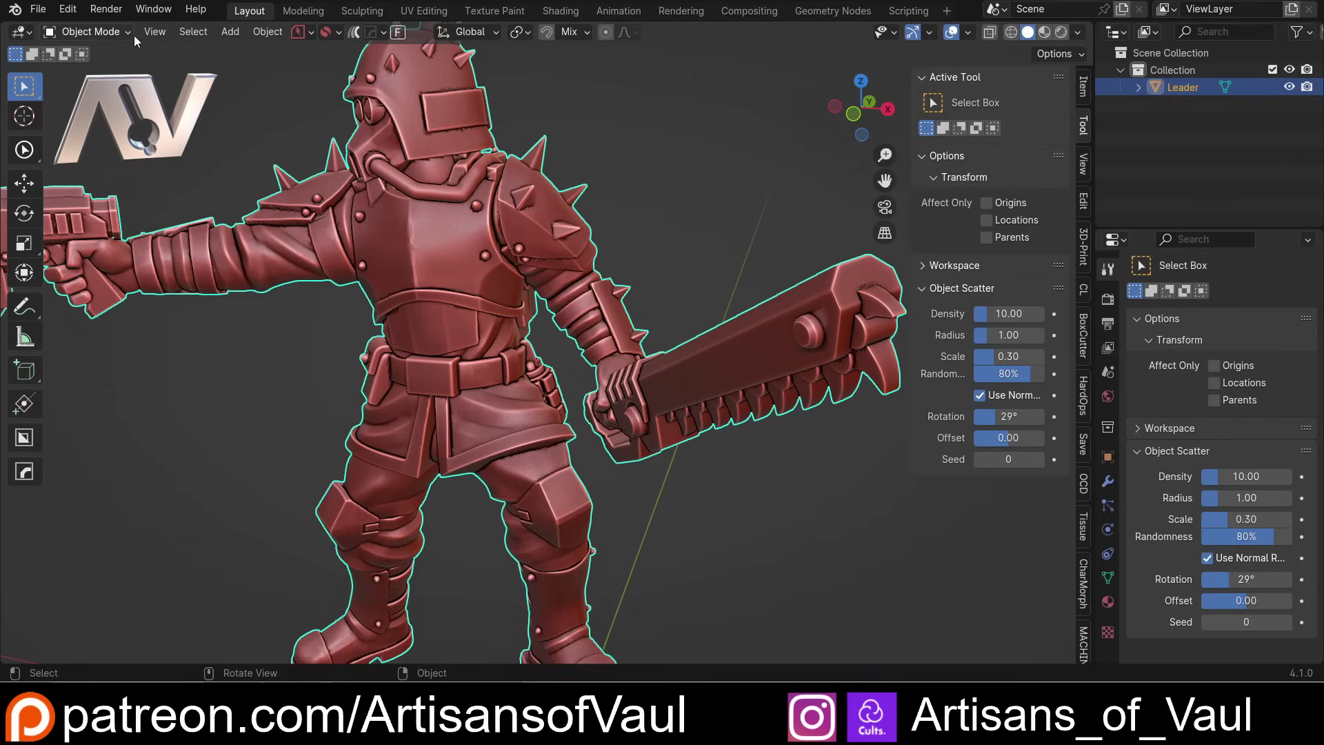
Step: Show the interaction-mode list and orbit in around the torso and shoulder
{"action": "left_click", "coordinate": [127, 34]}
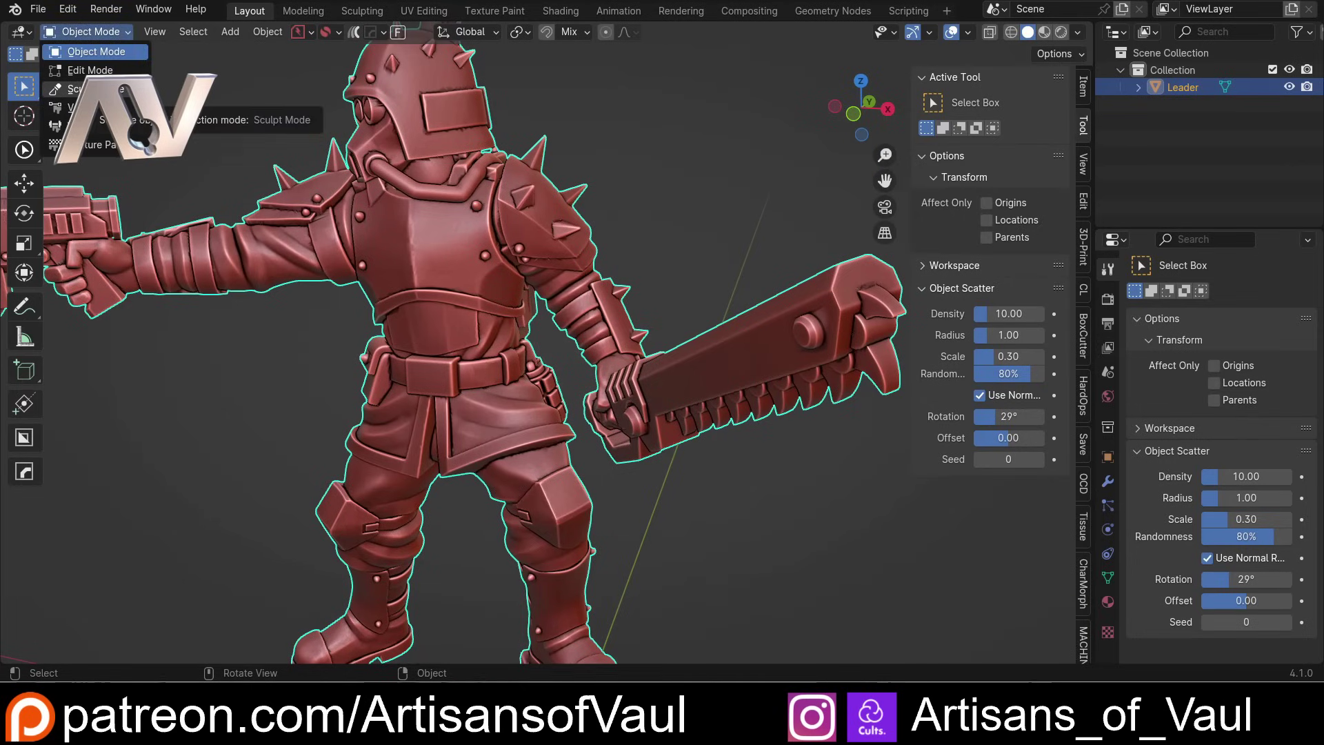
{"action": "middle_click", "coordinate": [398, 185]}
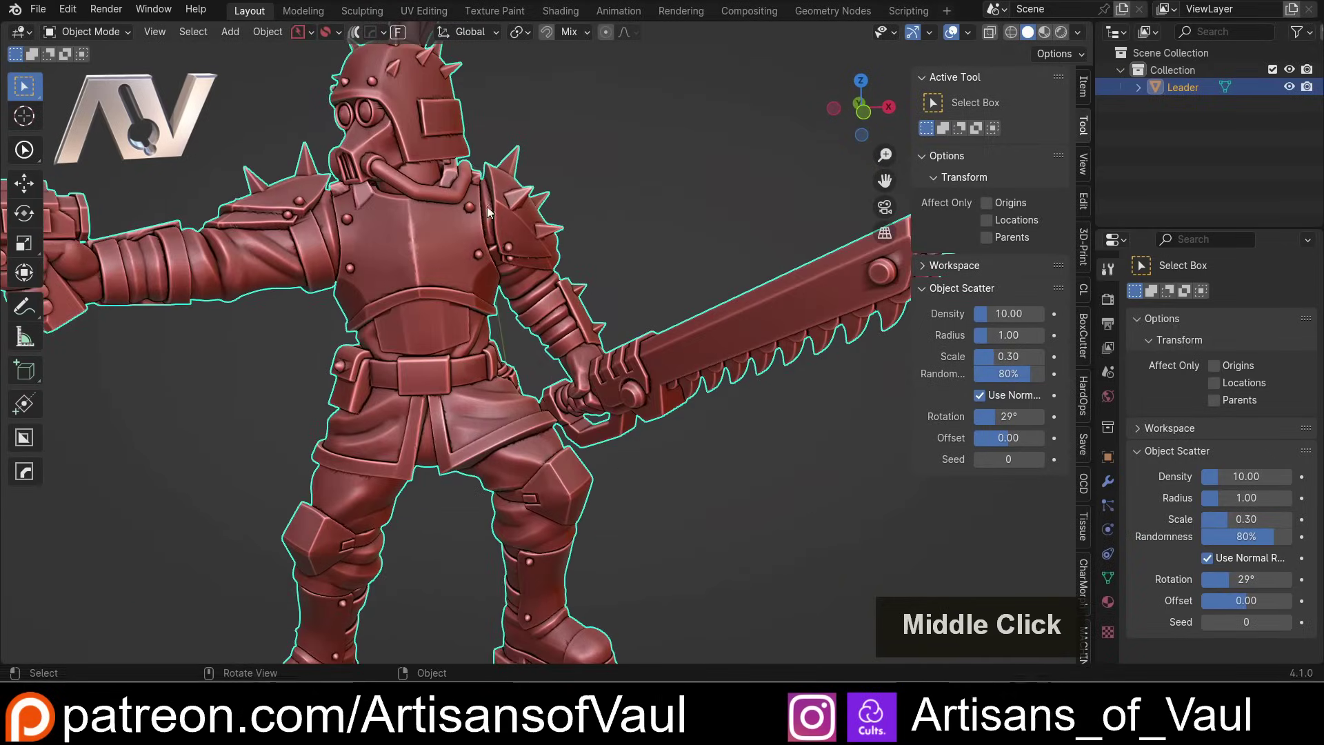
{"action": "middle_click", "coordinate": [553, 350]}
{"action": "scroll", "scroll_direction": "up", "scroll_amount": 3}
{"action": "middle_click", "coordinate": [484, 316]}
{"action": "middle_click", "coordinate": [483, 349]}
{"action": "scroll", "scroll_direction": "up", "scroll_amount": 3}
{"action": "middle_click", "coordinate": [545, 373]}
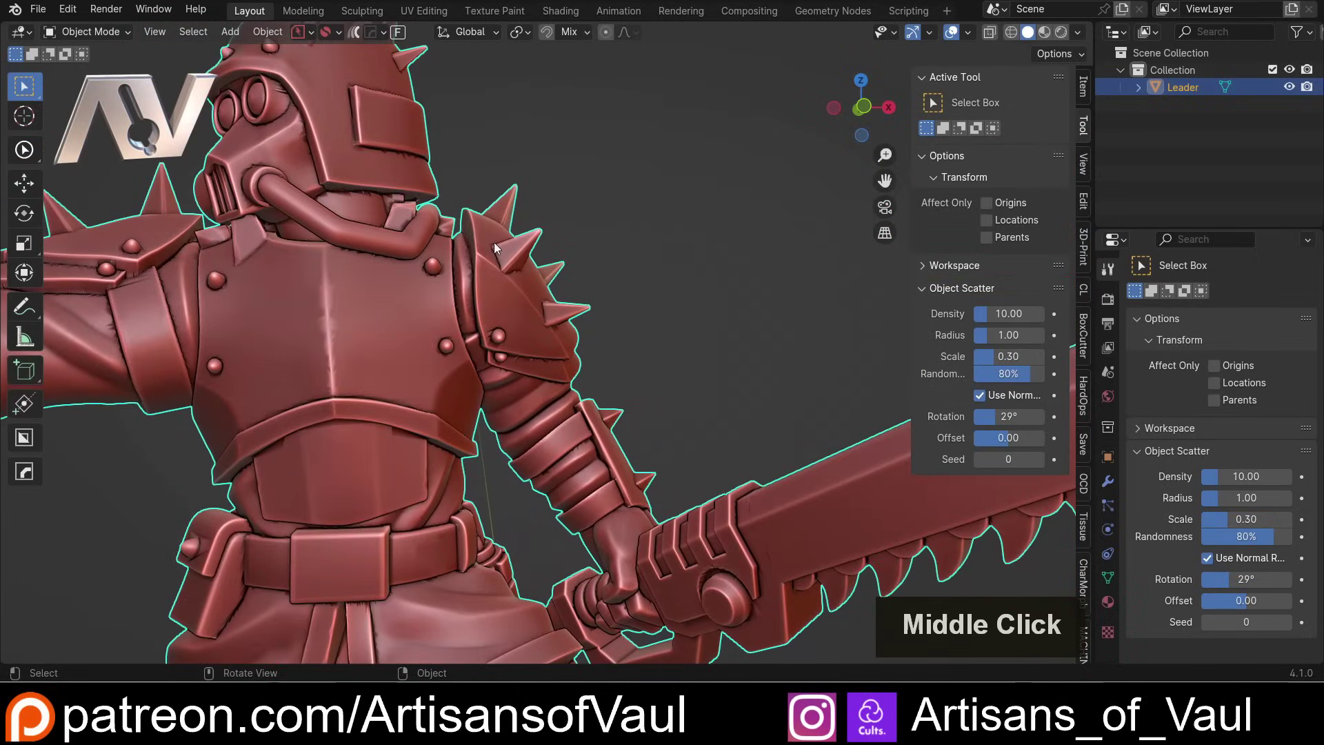
{"action": "middle_click", "coordinate": [551, 385]}
{"action": "scroll", "scroll_direction": "down", "scroll_amount": 3}
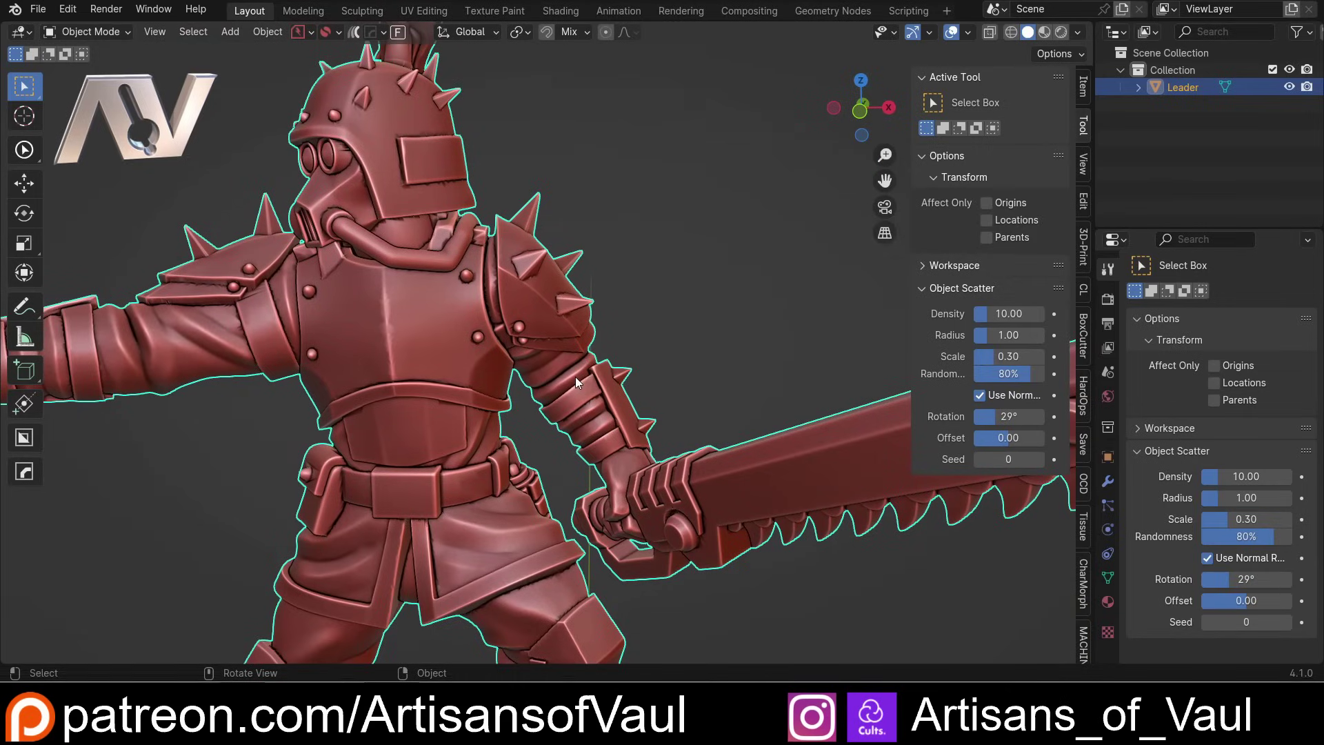
{"action": "scroll", "scroll_direction": "down", "scroll_amount": 3}
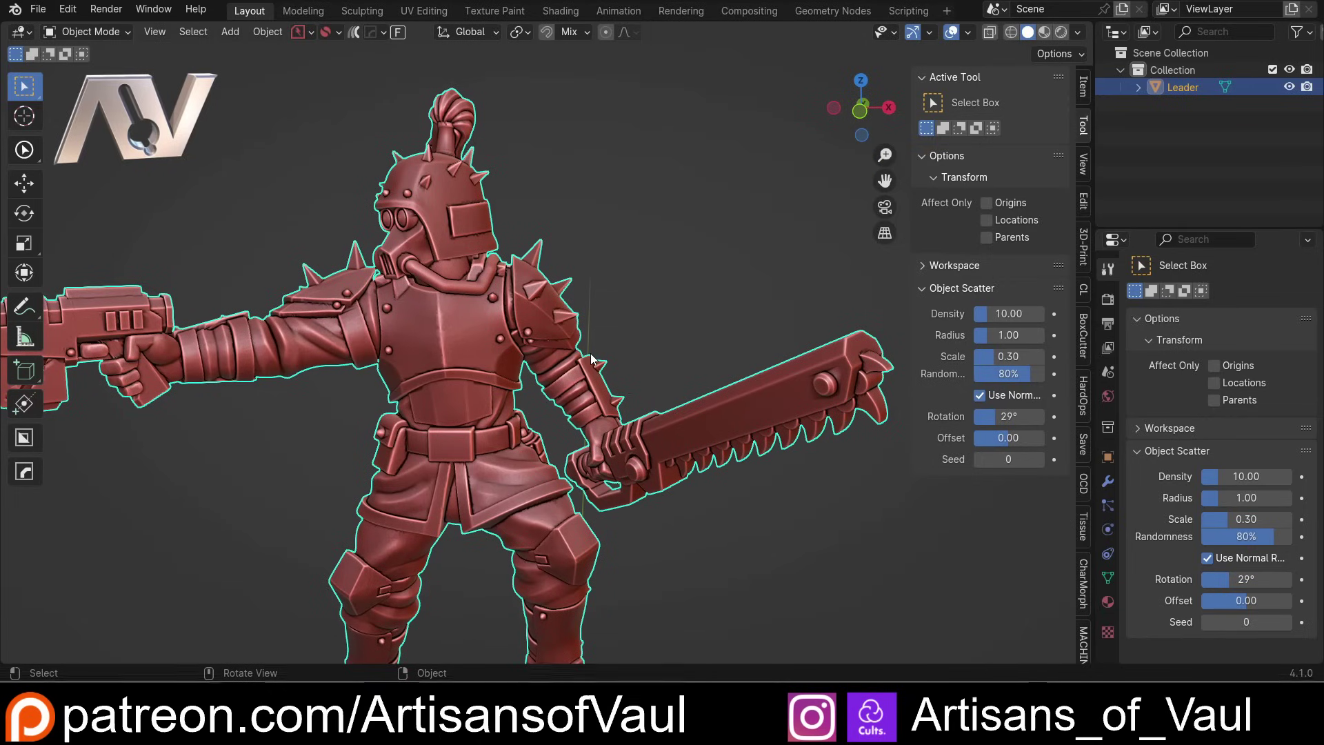
{"action": "scroll", "scroll_direction": "up", "scroll_amount": 3}
Step: Orbit the miniature to inspect the chest armour, helmet and shoulder
{"action": "middle_click", "coordinate": [509, 345]}
{"action": "middle_click", "coordinate": [562, 410]}
{"action": "middle_click", "coordinate": [569, 416]}
{"action": "scroll", "scroll_direction": "down", "scroll_amount": 3}
{"action": "middle_click", "coordinate": [581, 409]}
{"action": "middle_click", "coordinate": [573, 385]}
{"action": "middle_click", "coordinate": [563, 355]}
{"action": "scroll", "scroll_direction": "up", "scroll_amount": 3}
{"action": "middle_click", "coordinate": [601, 365]}
{"action": "scroll", "scroll_direction": "down", "scroll_amount": 3}
{"action": "middle_click", "coordinate": [658, 359]}
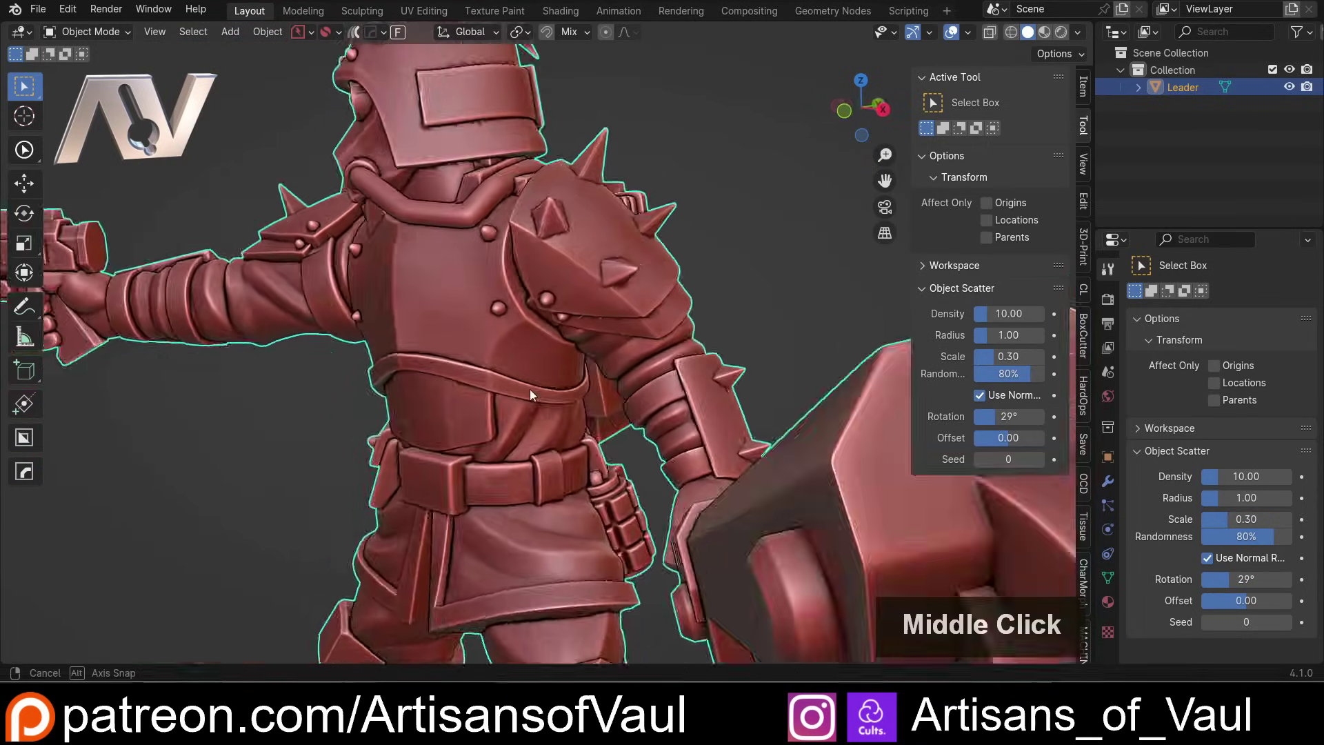
{"action": "middle_click", "coordinate": [606, 300]}
{"action": "middle_click", "coordinate": [558, 356]}
{"action": "middle_click", "coordinate": [550, 292]}
Step: Enter Edit Mode, switch to edge selection and toggle see-through display around the neck
{"action": "key", "text": "Tab"}
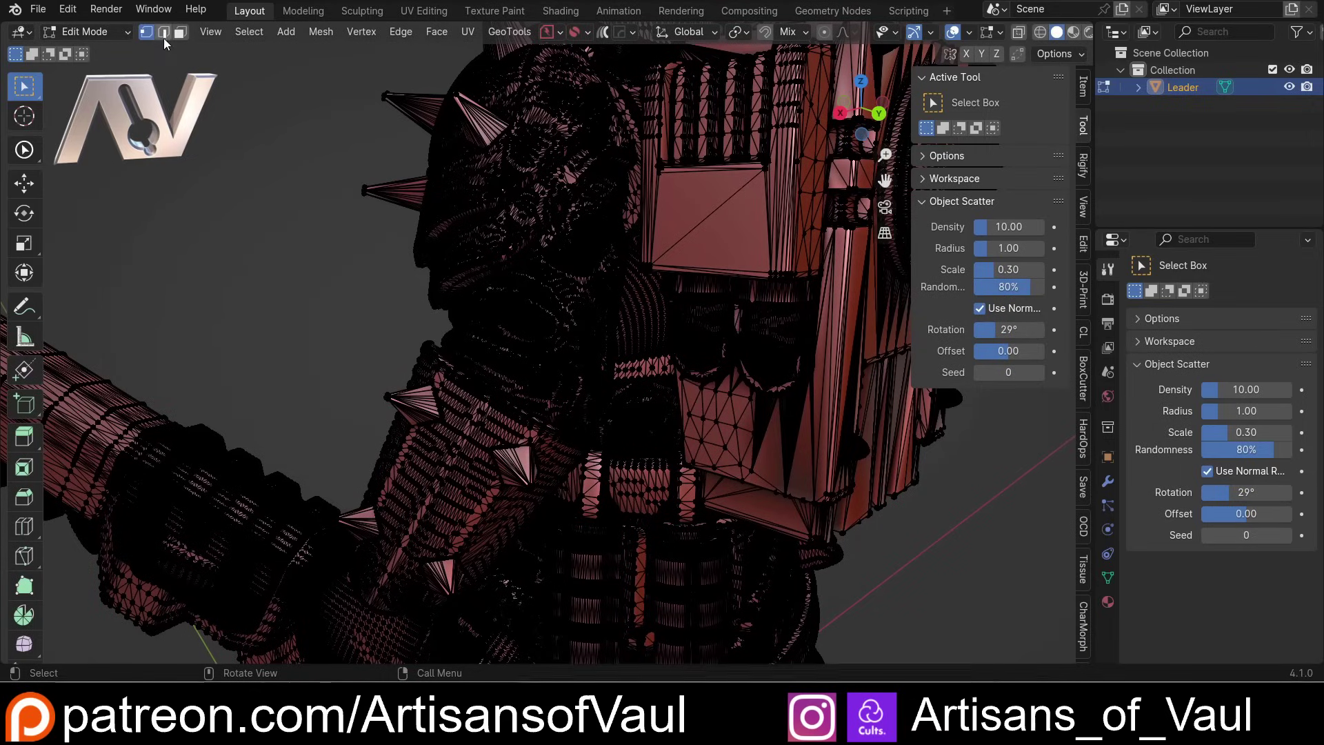
{"action": "left_click", "coordinate": [167, 35]}
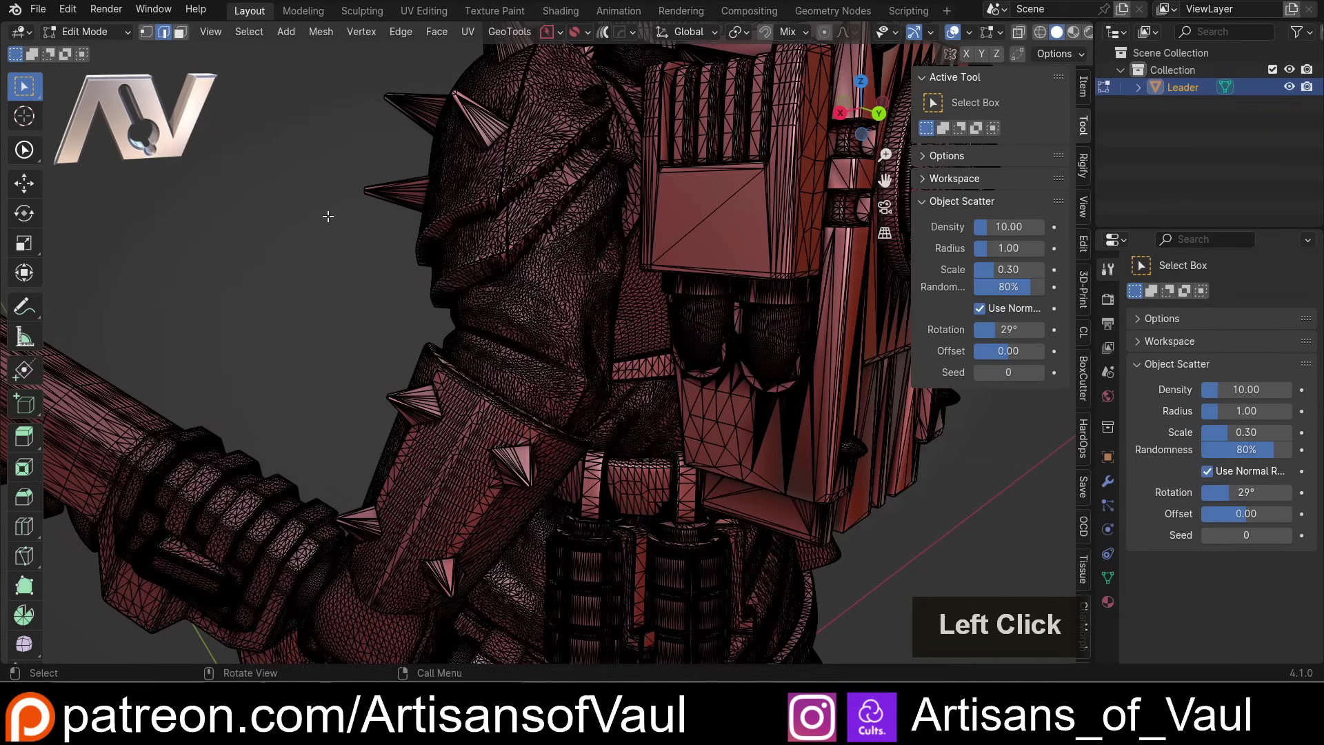
{"action": "key", "text": "2"}
{"action": "key", "text": "1"}
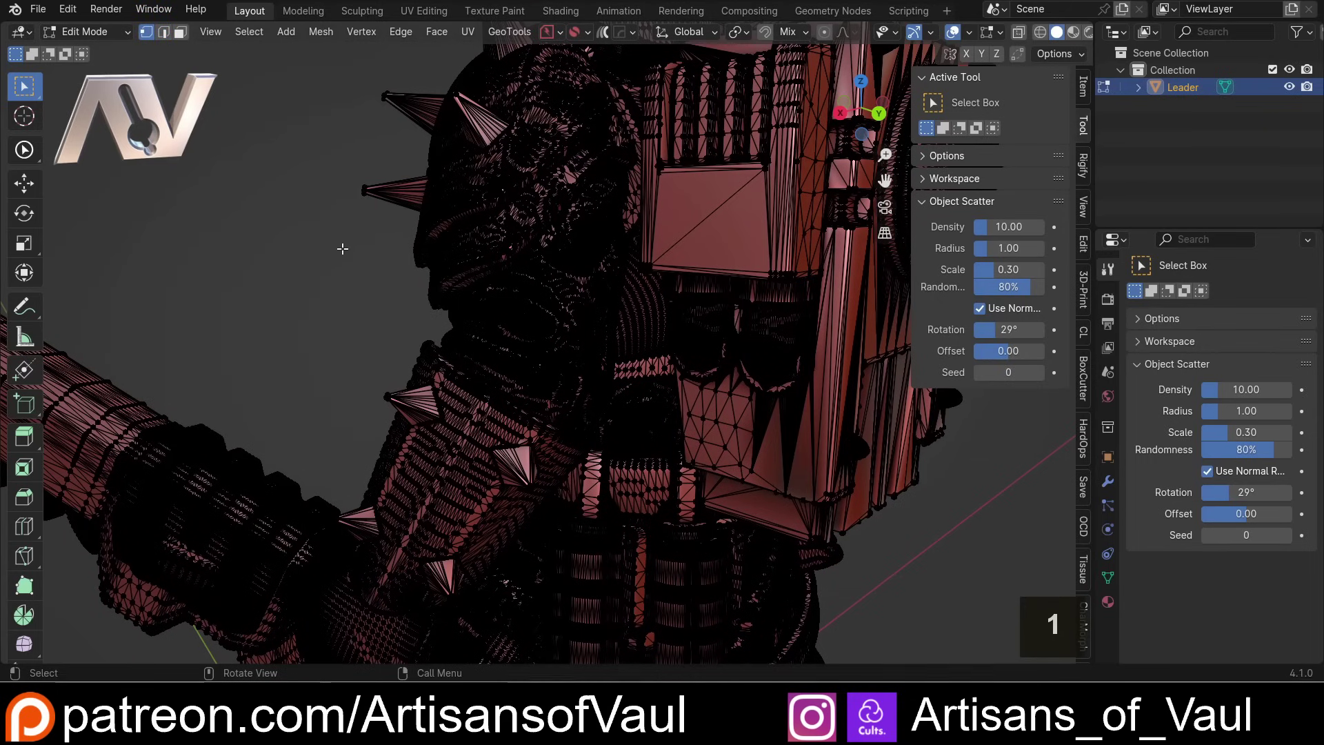
{"action": "key", "text": "2"}
{"action": "key", "text": "3"}
{"action": "key", "text": "2"}
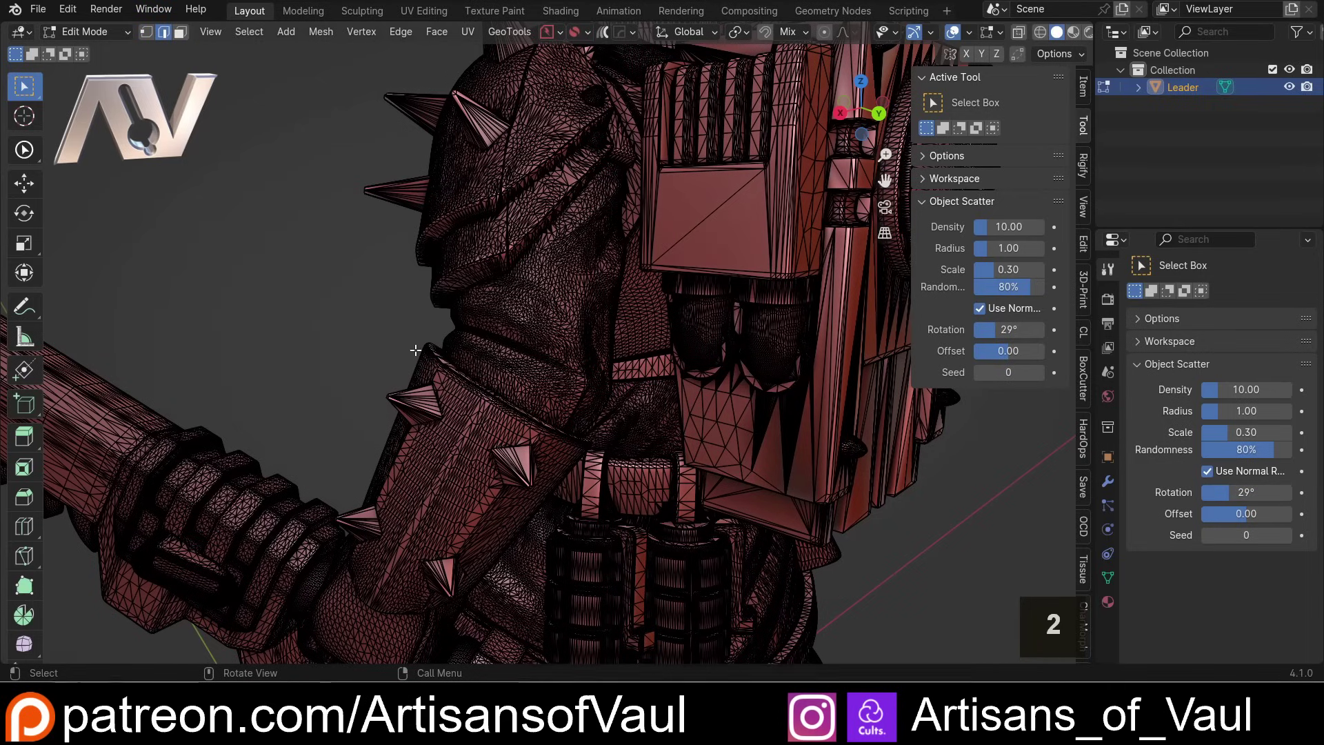
{"action": "middle_click", "coordinate": [550, 393]}
{"action": "middle_click", "coordinate": [550, 383]}
{"action": "middle_click", "coordinate": [541, 359]}
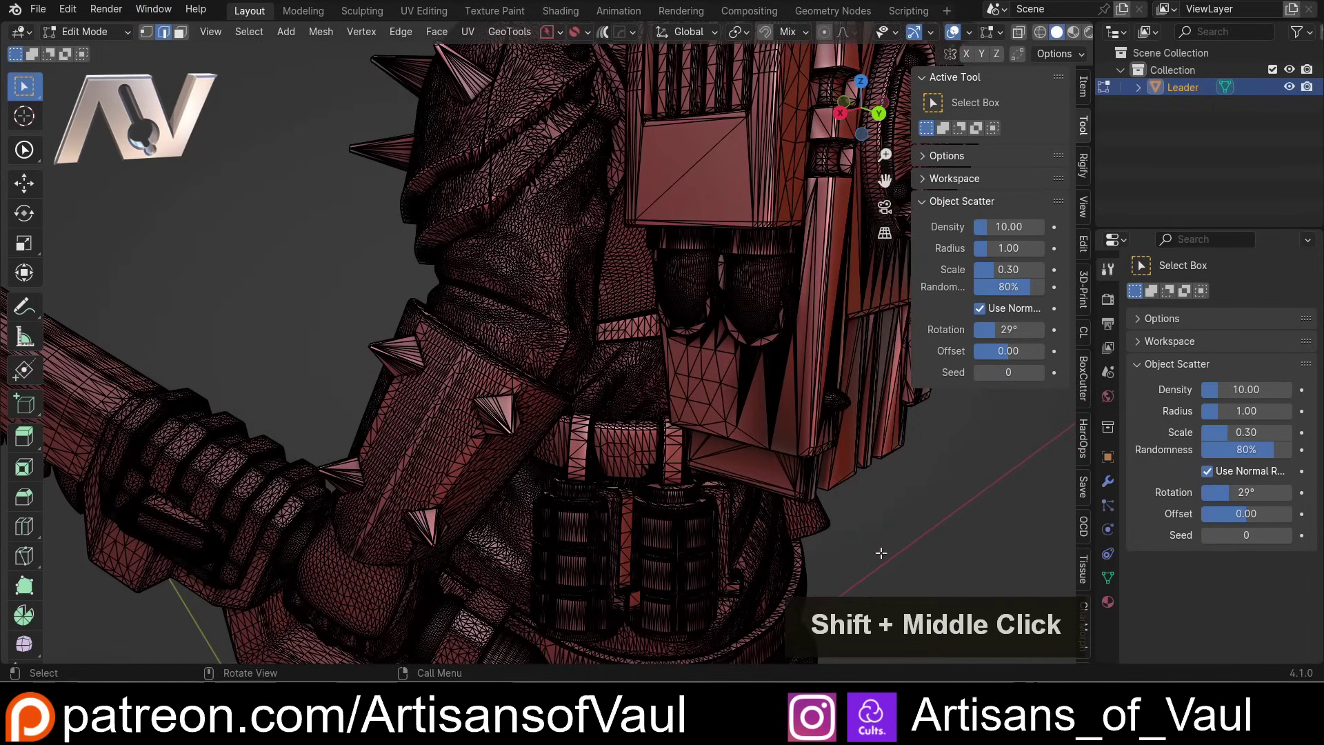
{"action": "key", "text": "2"}
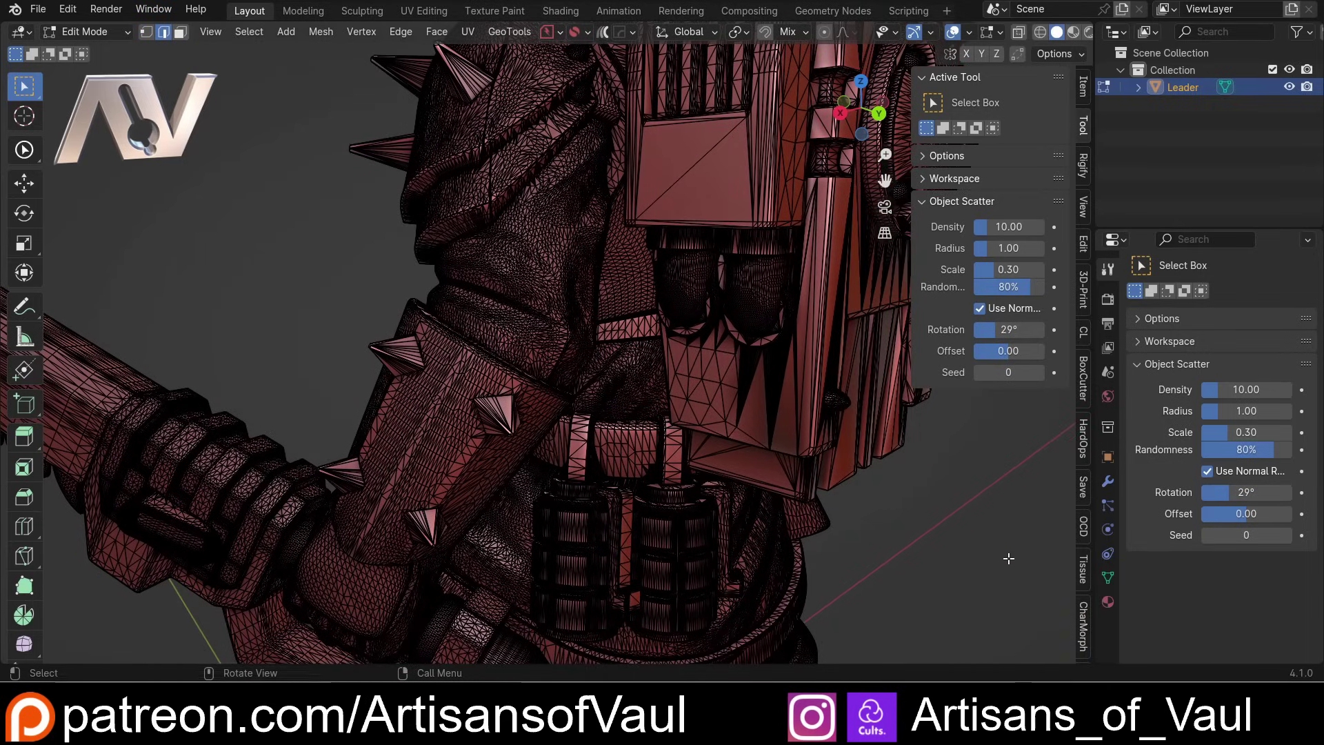
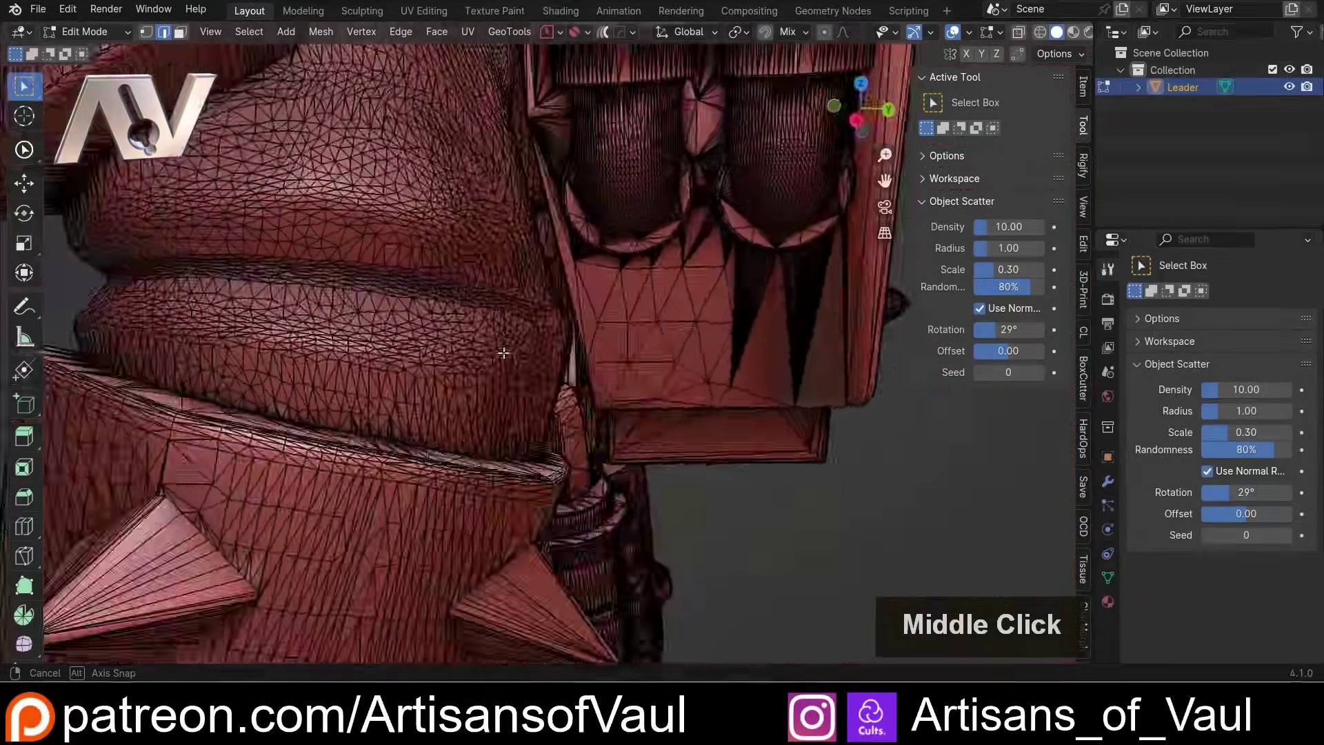
Step: Select a first edge on the neck and extend a shortest path around it
{"action": "scroll", "scroll_direction": "up", "scroll_amount": 3}
{"action": "middle_click", "coordinate": [491, 310]}
{"action": "scroll", "scroll_direction": "up", "scroll_amount": 3}
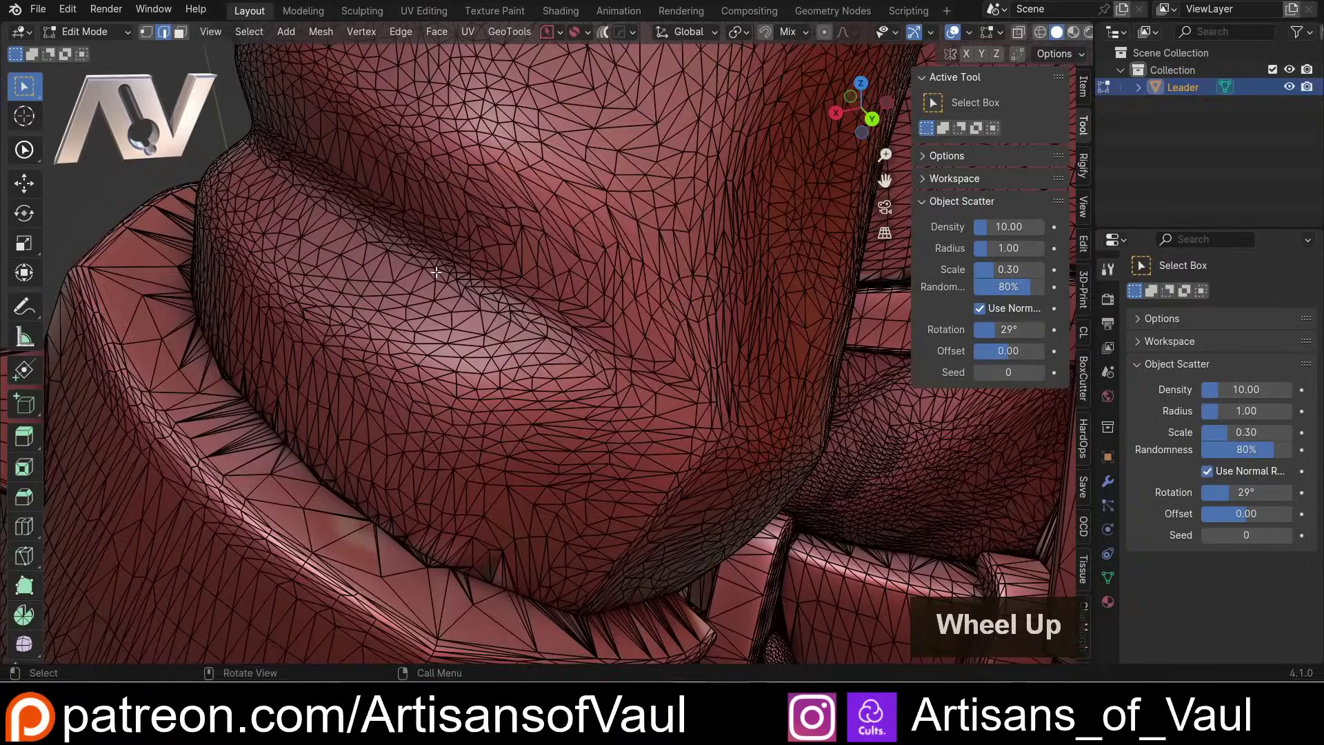
{"action": "scroll", "scroll_direction": "down", "scroll_amount": 3}
{"action": "middle_click", "coordinate": [489, 288]}
{"action": "scroll", "scroll_direction": "up", "scroll_amount": 3}
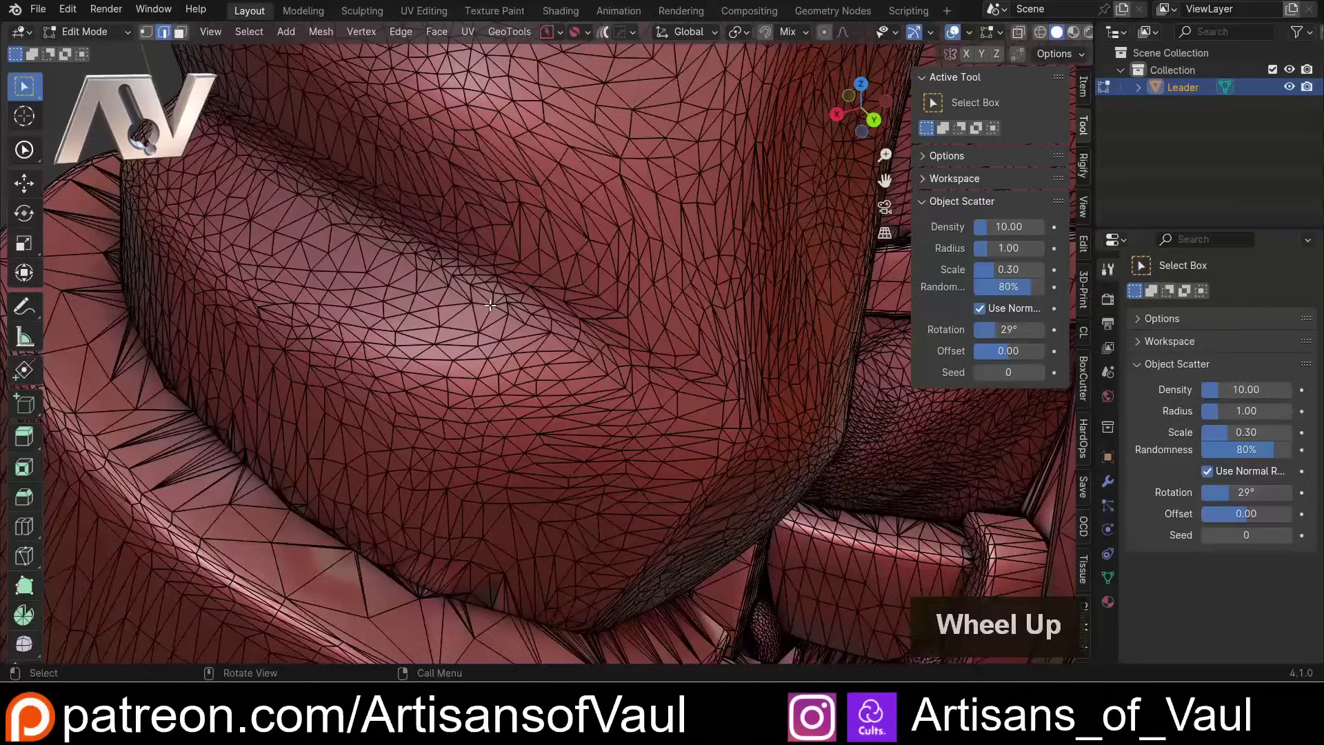
{"action": "left_click", "coordinate": [455, 275]}
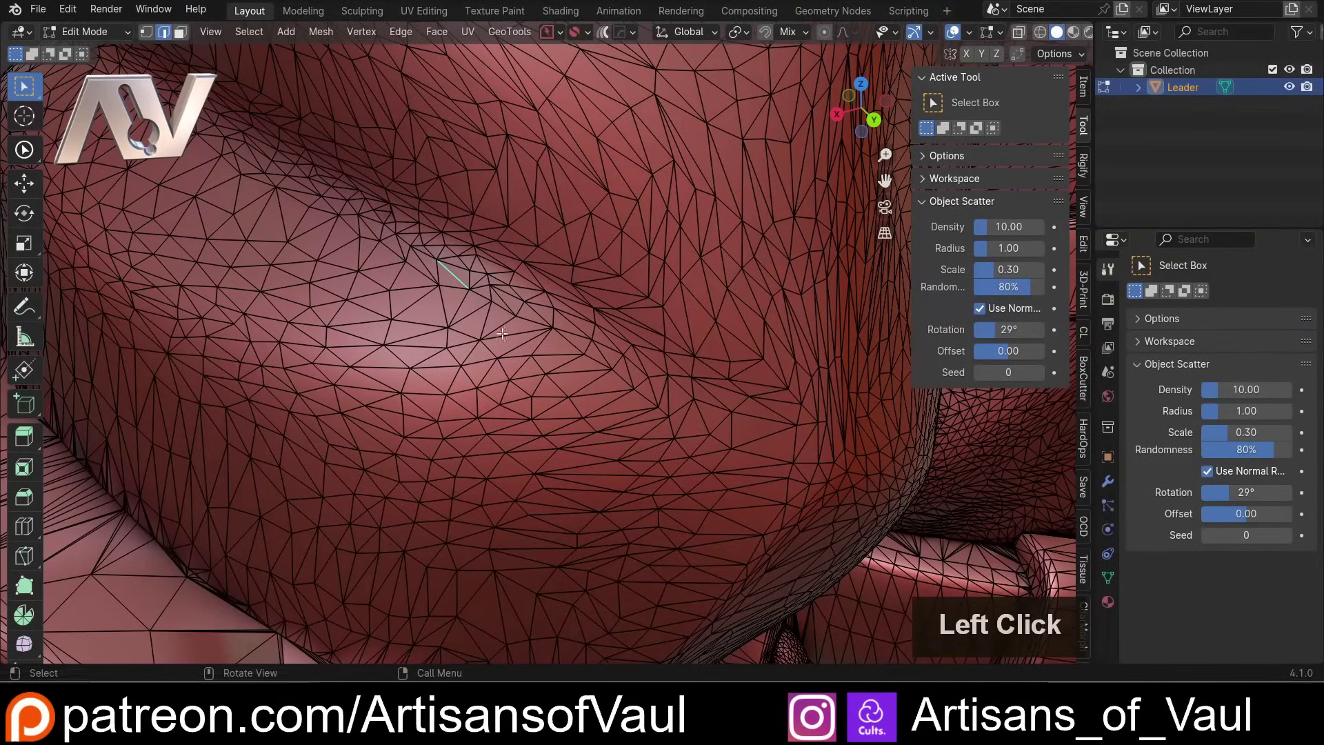
{"action": "left_click", "coordinate": [481, 294]}
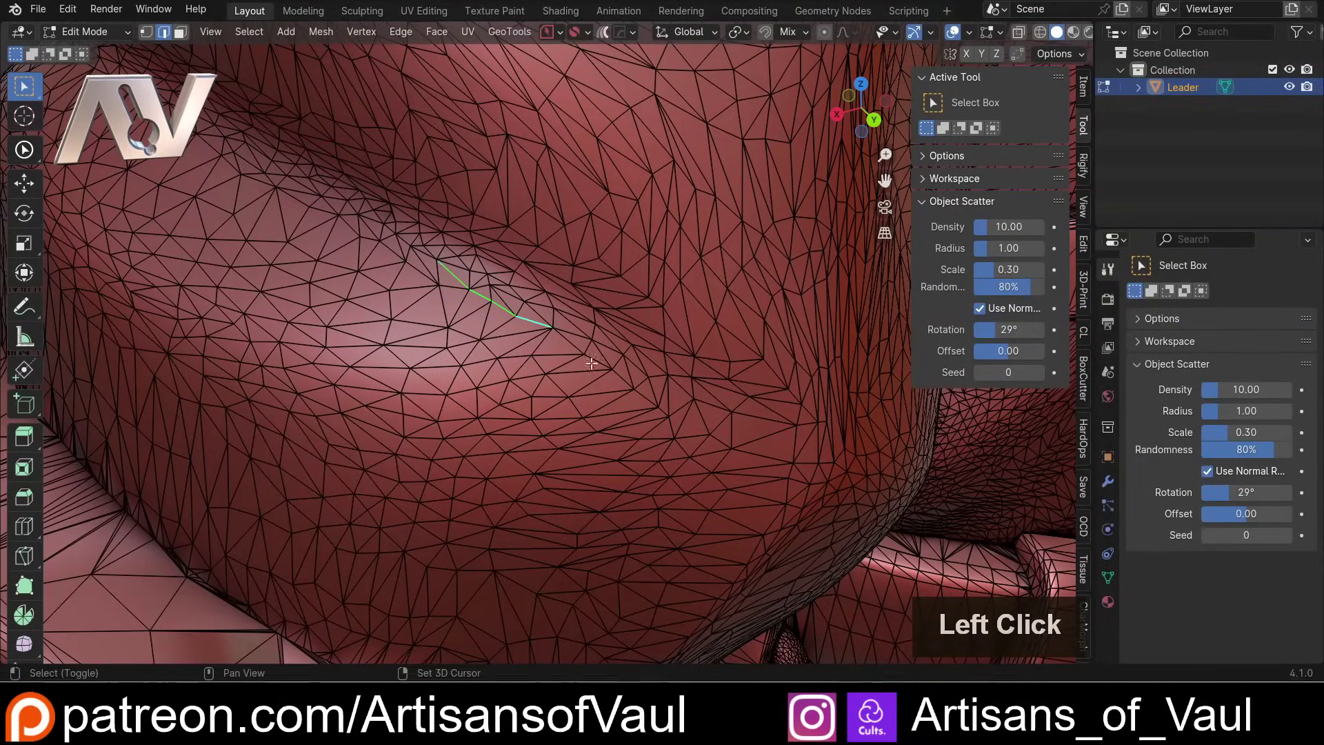
{"action": "middle_click", "coordinate": [572, 354]}
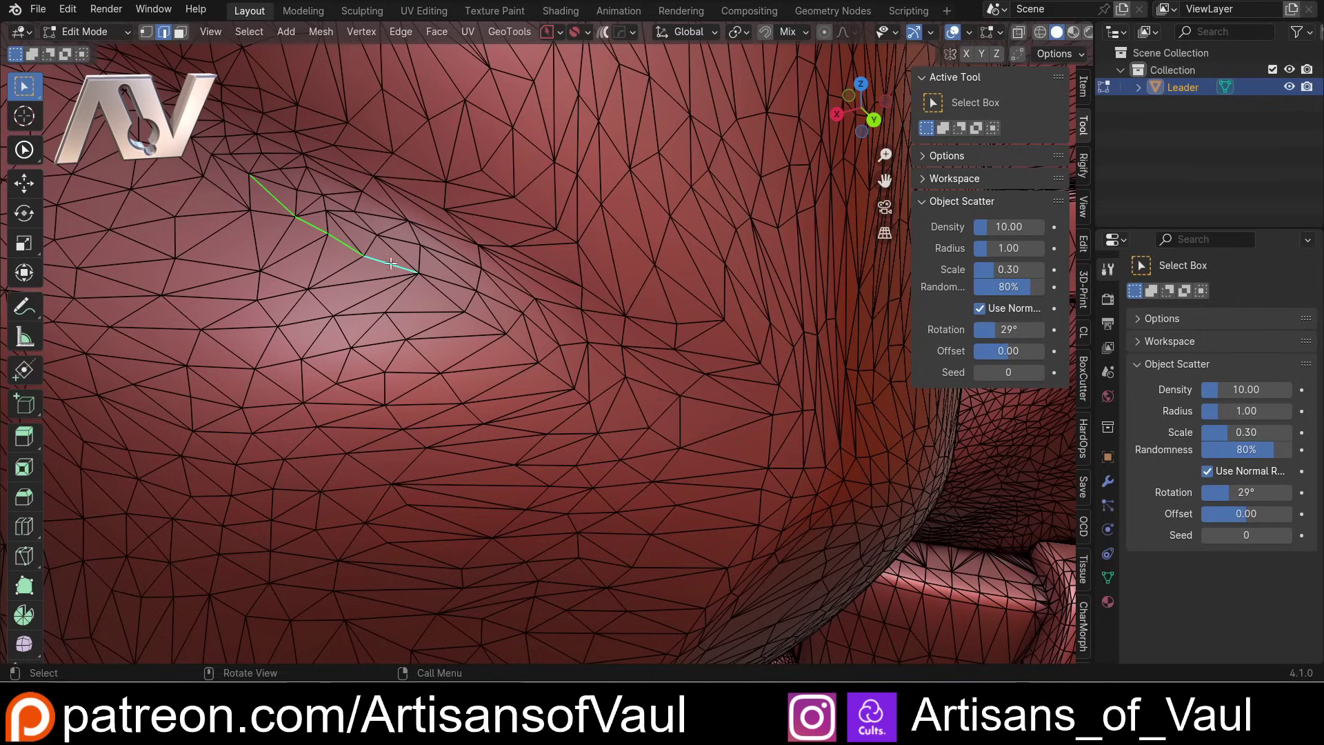
{"action": "left_click", "coordinate": [734, 404]}
Step: Follow the arm crease and extend the edge path along the upper-arm bands
{"action": "scroll", "scroll_direction": "down", "scroll_amount": 3}
{"action": "middle_click", "coordinate": [726, 397]}
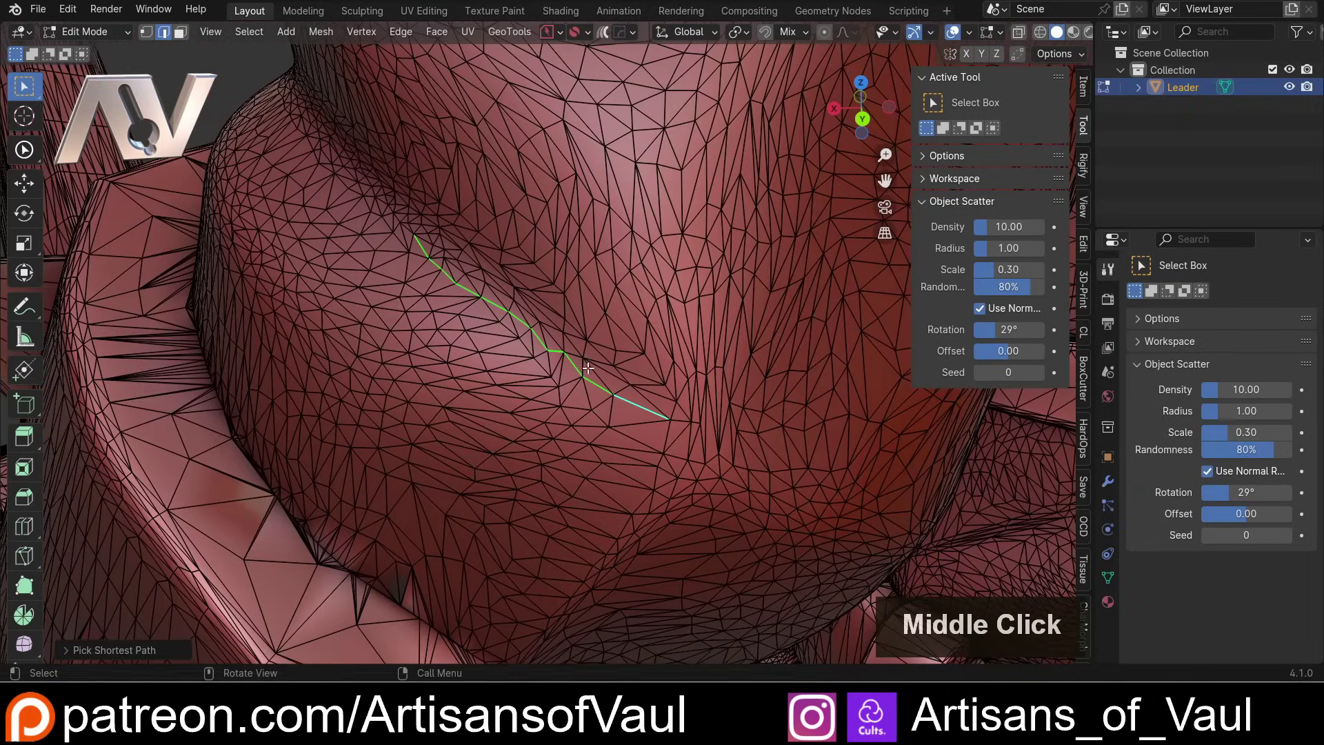
{"action": "middle_click", "coordinate": [763, 431]}
{"action": "middle_click", "coordinate": [658, 373]}
{"action": "middle_click", "coordinate": [539, 307]}
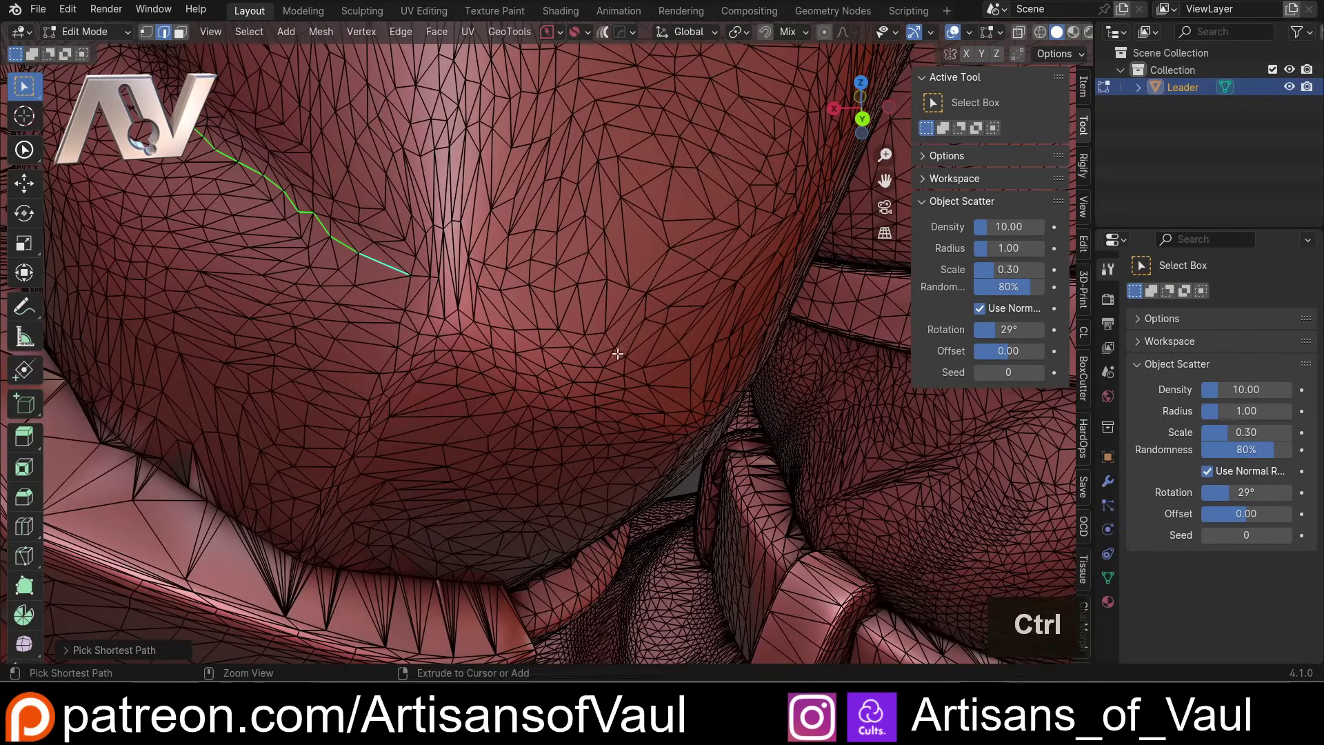
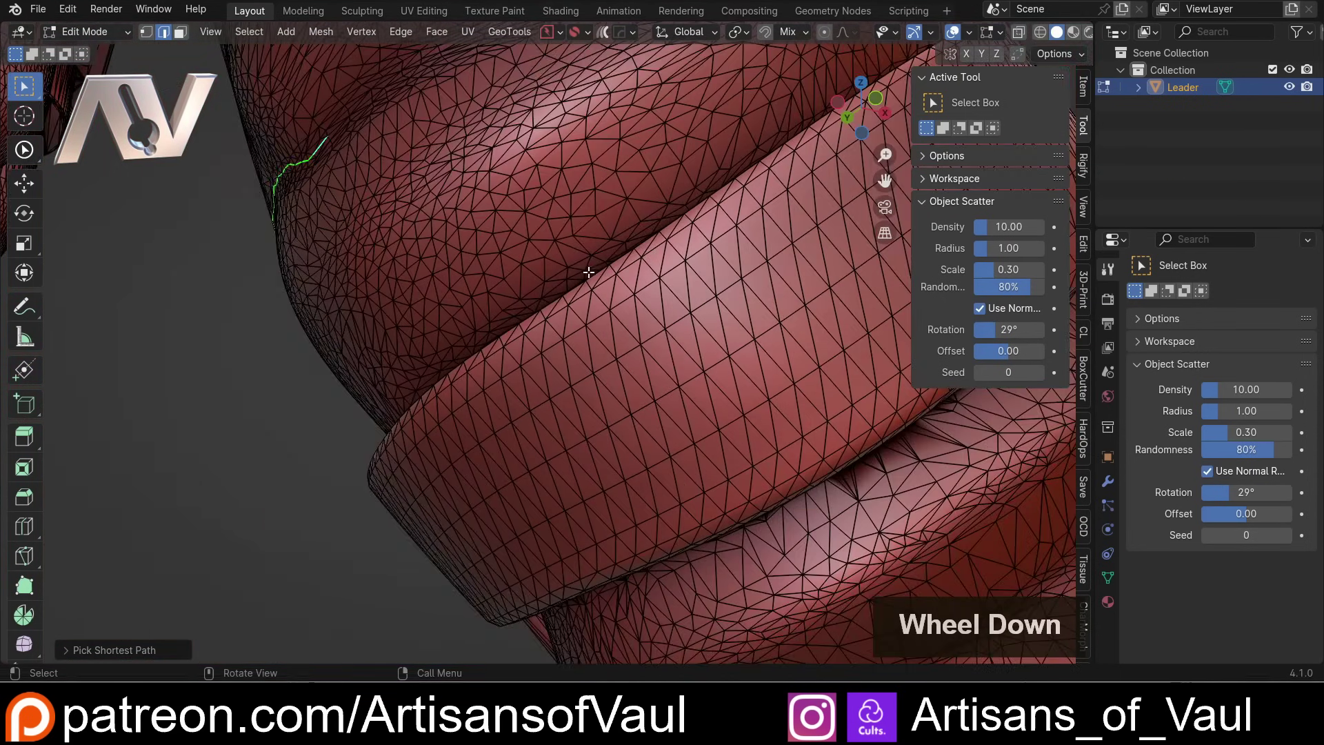
{"action": "middle_click", "coordinate": [560, 242]}
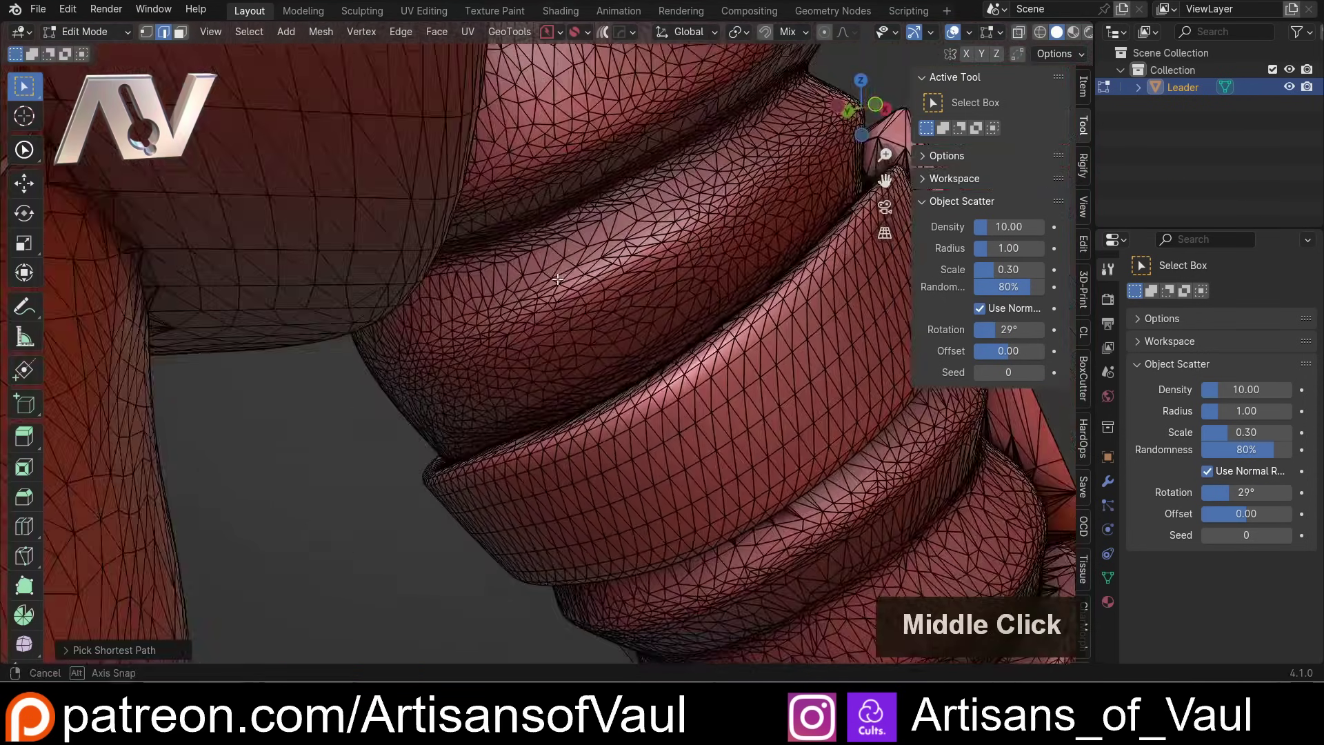
{"action": "scroll", "scroll_direction": "up", "scroll_amount": 3}
{"action": "middle_click", "coordinate": [412, 231]}
{"action": "scroll", "scroll_direction": "up", "scroll_amount": 3}
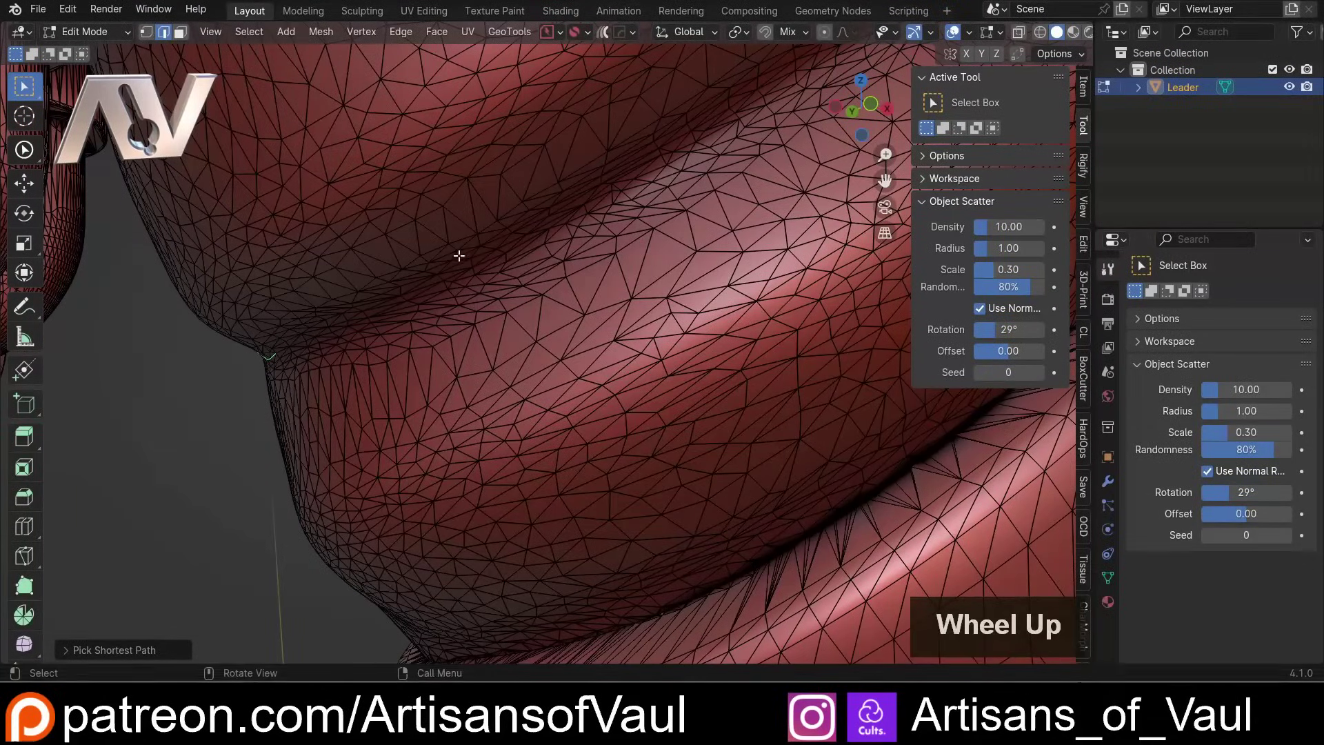
{"action": "left_click", "coordinate": [491, 233]}
{"action": "left_click", "coordinate": [536, 228]}
Step: Continue the edge path across the arm and around the elbow side
{"action": "middle_click", "coordinate": [641, 213]}
{"action": "middle_click", "coordinate": [533, 262]}
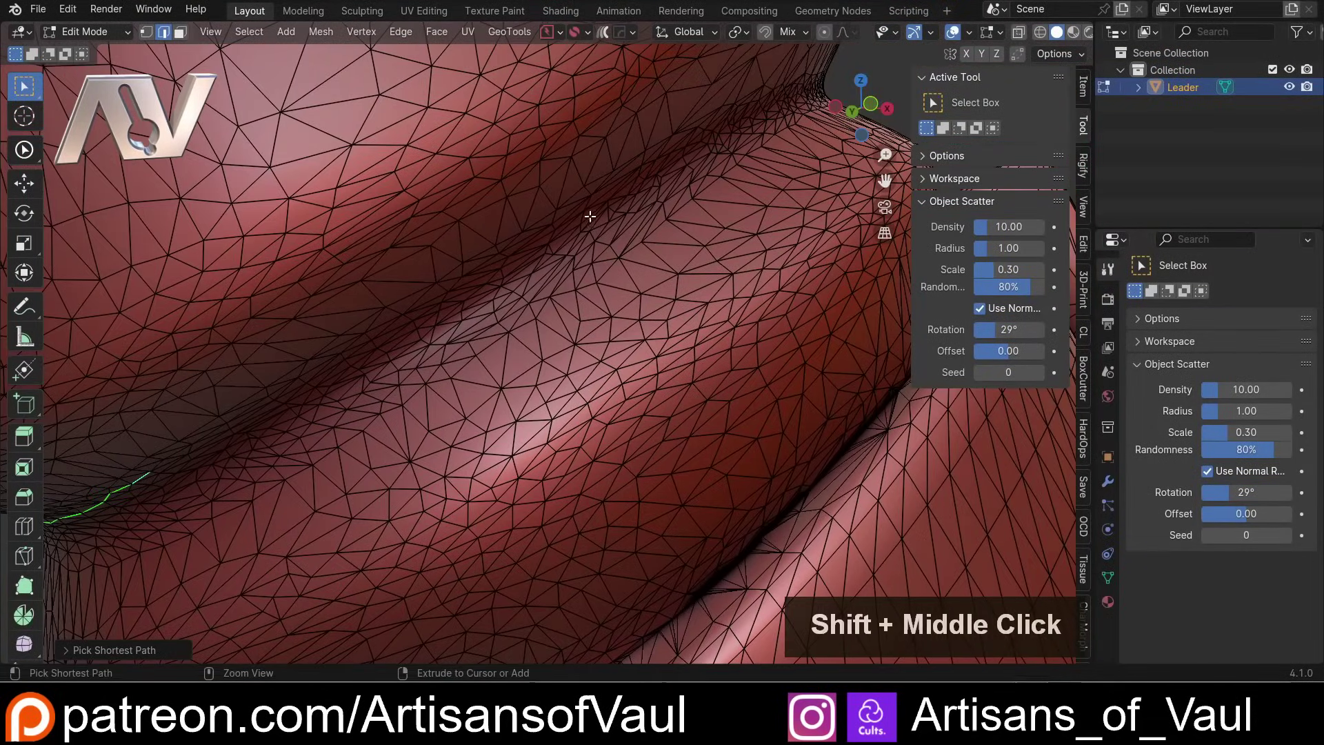
{"action": "left_click", "coordinate": [635, 176]}
{"action": "middle_click", "coordinate": [726, 175]}
{"action": "scroll", "scroll_direction": "down", "scroll_amount": 3}
{"action": "middle_click", "coordinate": [622, 192]}
{"action": "middle_click", "coordinate": [549, 261]}
{"action": "left_click", "coordinate": [578, 170]}
{"action": "middle_click", "coordinate": [640, 188]}
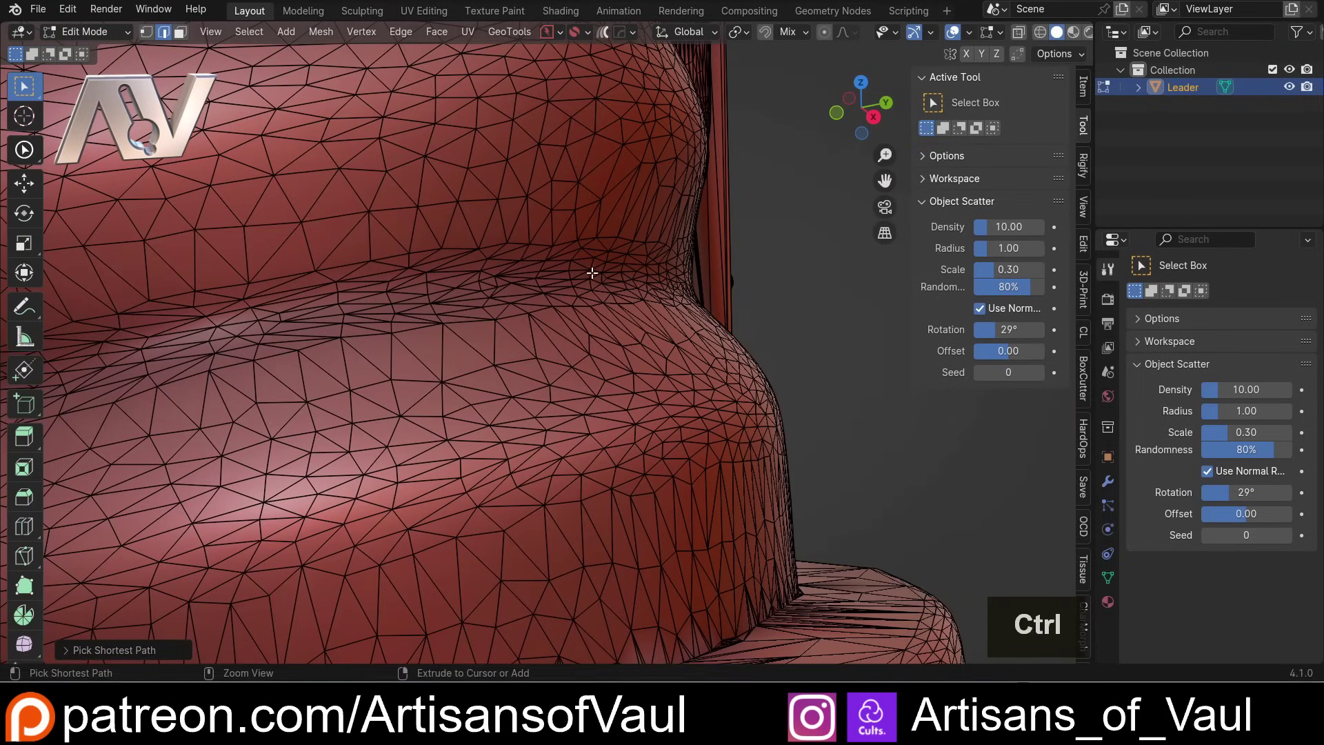
{"action": "left_click", "coordinate": [608, 268]}
Step: Extend the path toward the armour plate and close the edge loop
{"action": "scroll", "scroll_direction": "down", "scroll_amount": 3}
{"action": "middle_click", "coordinate": [617, 280]}
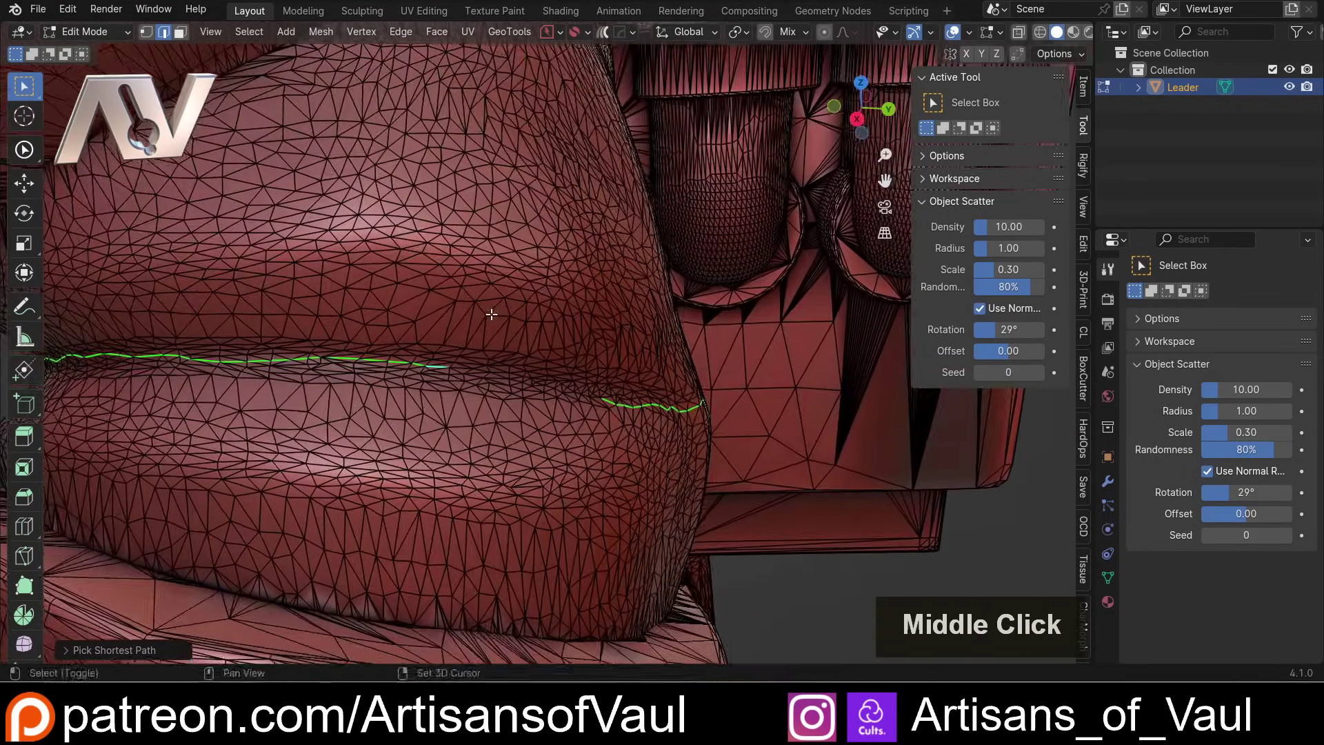
{"action": "scroll", "scroll_direction": "up", "scroll_amount": 3}
{"action": "middle_click", "coordinate": [591, 326]}
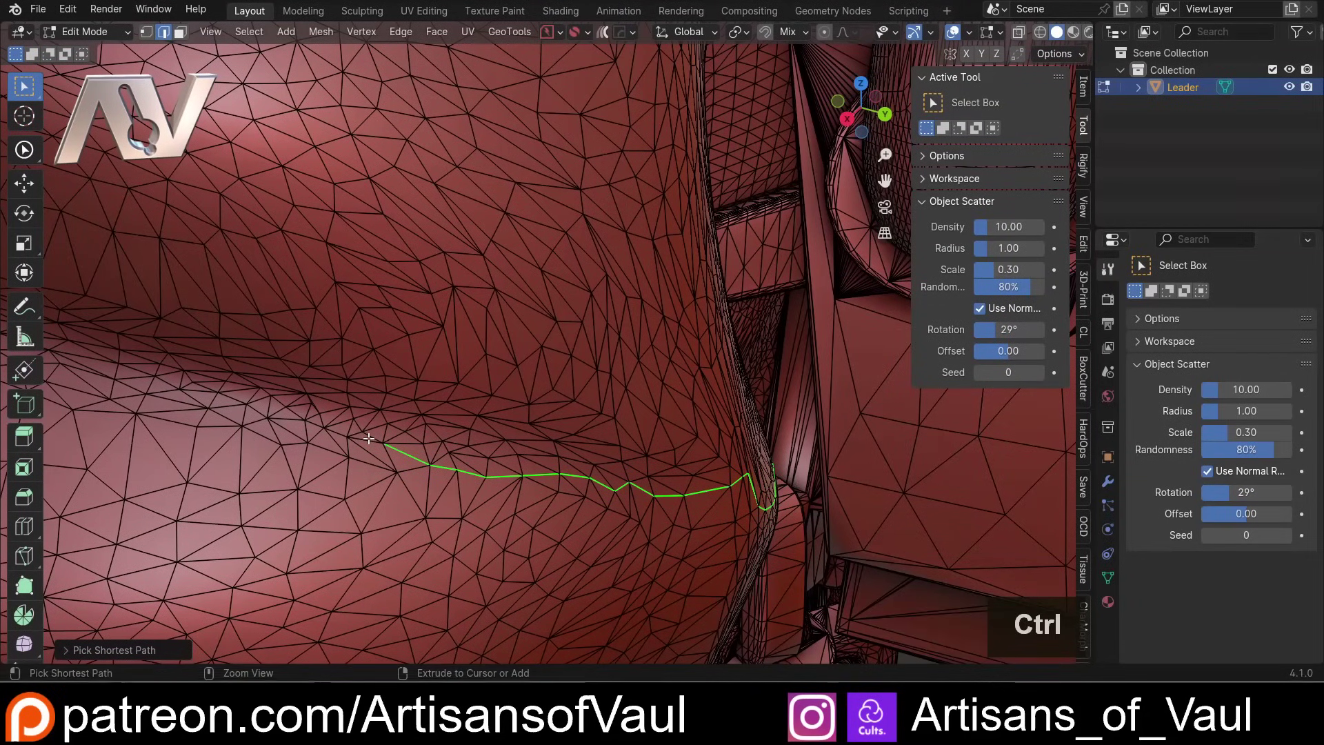
{"action": "left_click", "coordinate": [367, 438]}
{"action": "left_click", "coordinate": [367, 437]}
{"action": "scroll", "scroll_direction": "down", "scroll_amount": 3}
{"action": "scroll", "scroll_direction": "down", "scroll_amount": 3}
{"action": "middle_click", "coordinate": [390, 366]}
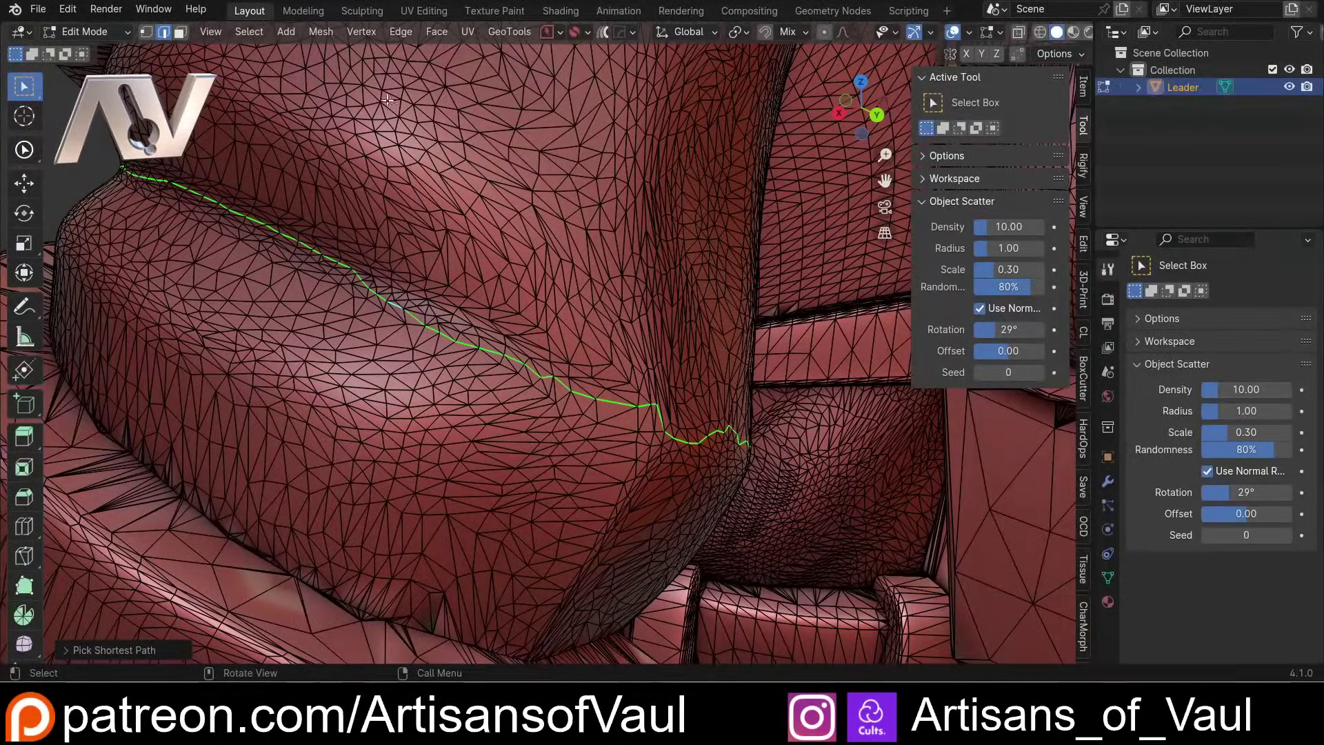
Step: Bring up the edge operations (Ctrl+E) on the crease path to mark it as a seam
{"action": "left_click", "coordinate": [409, 36]}
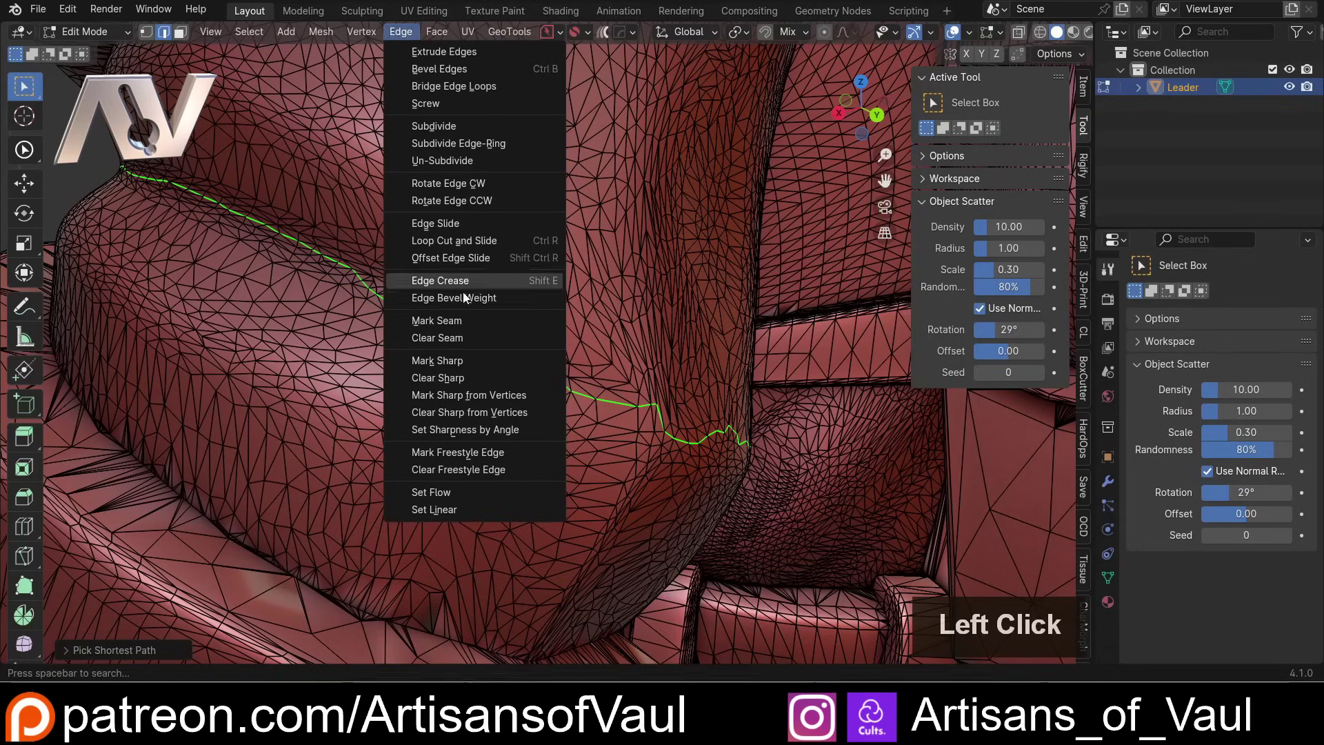
{"action": "key", "text": "Escape"}
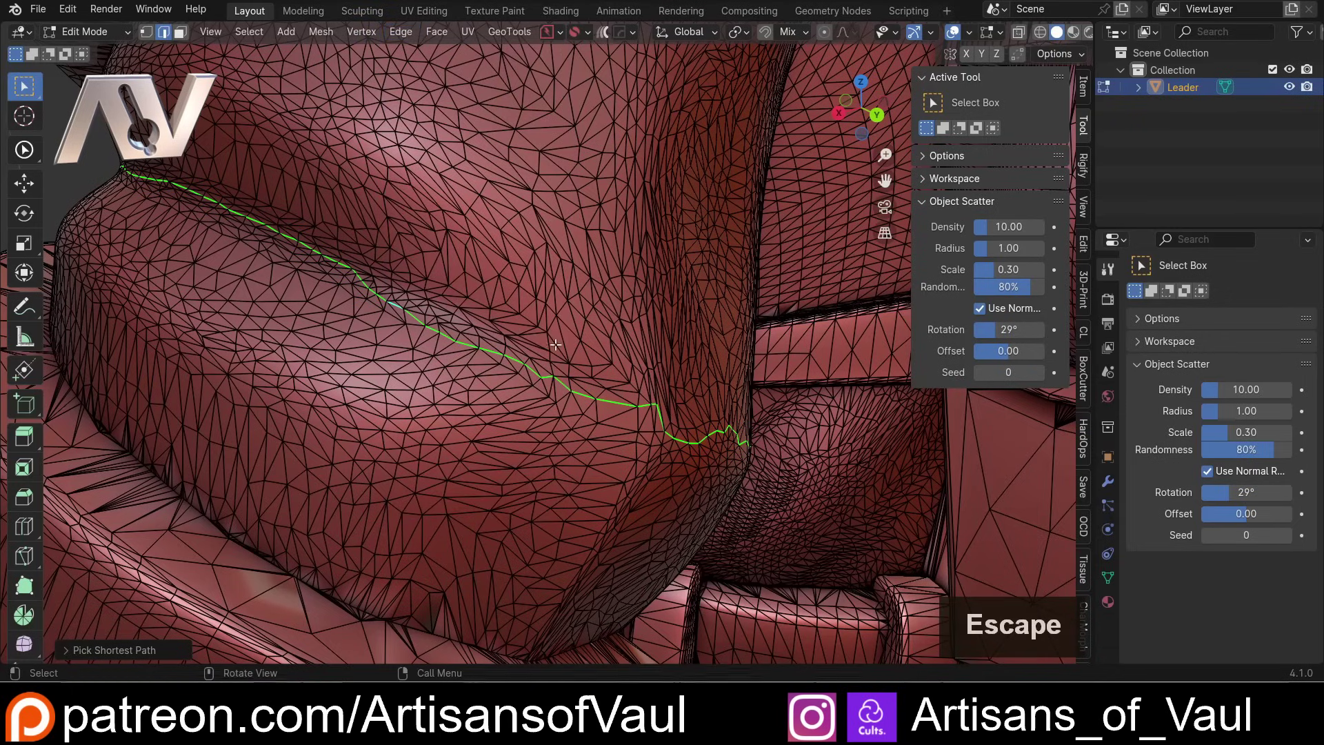
{"action": "key", "text": "ctrl+e"}
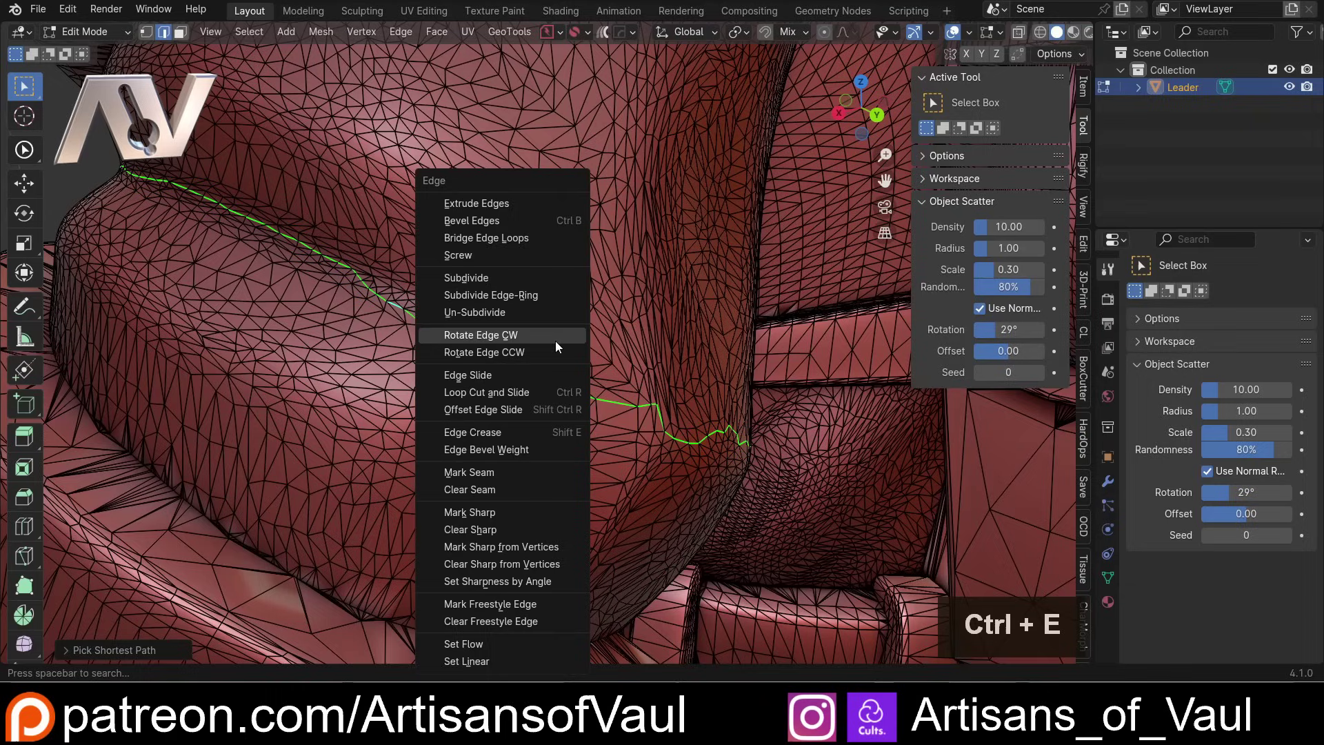
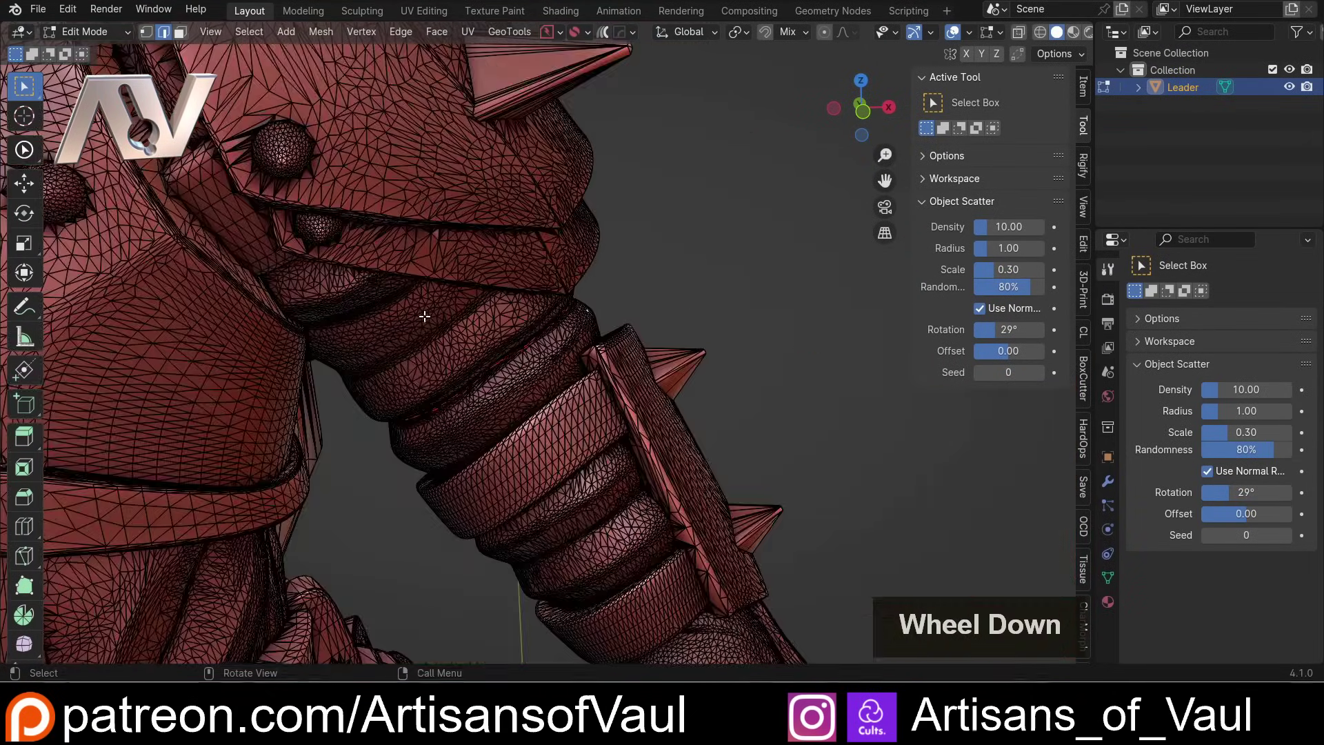
Step: Leave Edit Mode via Tab and turn the whole figure to a front view
{"action": "middle_click", "coordinate": [450, 338]}
{"action": "scroll", "scroll_direction": "down", "scroll_amount": 3}
{"action": "key", "text": "Tab"}
{"action": "scroll", "scroll_direction": "down", "scroll_amount": 3}
{"action": "middle_click", "coordinate": [566, 225]}
{"action": "middle_click", "coordinate": [590, 208]}
{"action": "middle_click", "coordinate": [633, 193]}
{"action": "scroll", "scroll_direction": "down", "scroll_amount": 3}
{"action": "middle_click", "coordinate": [567, 246]}
{"action": "middle_click", "coordinate": [477, 284]}
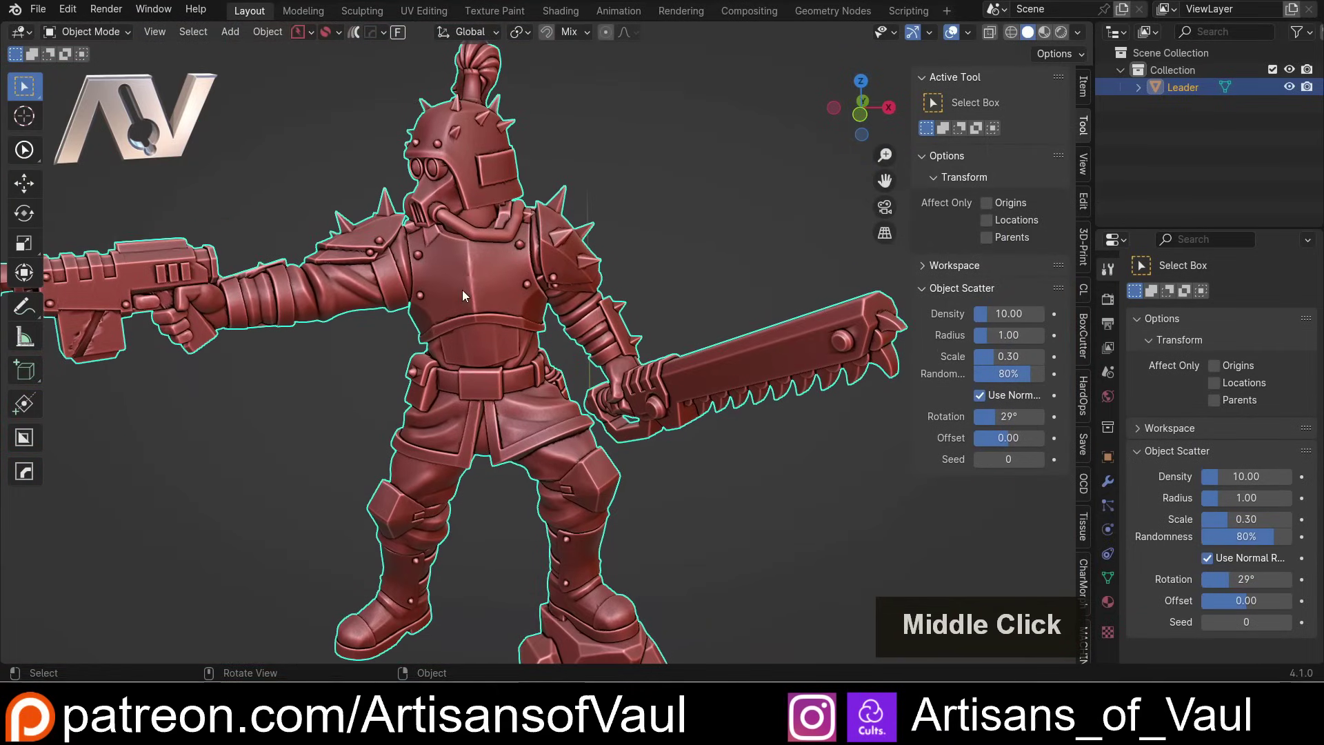
{"action": "left_click", "coordinate": [114, 32]}
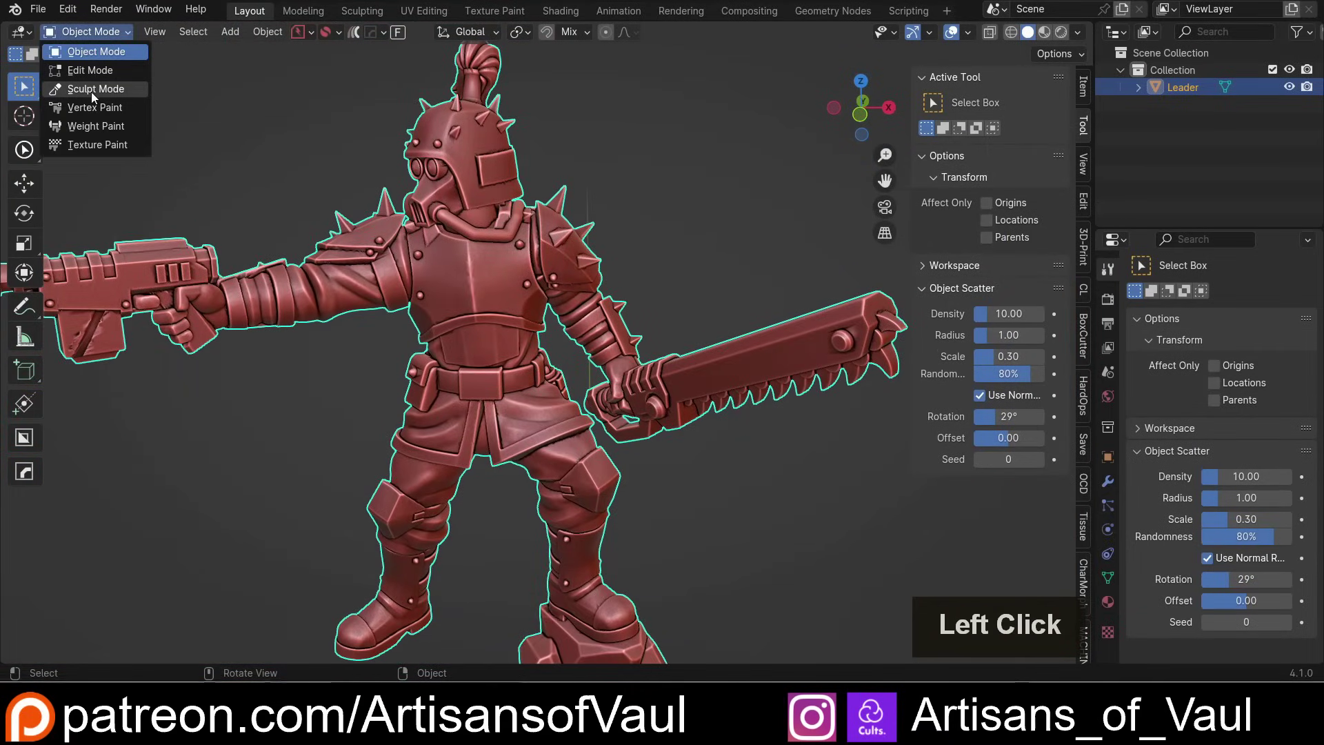
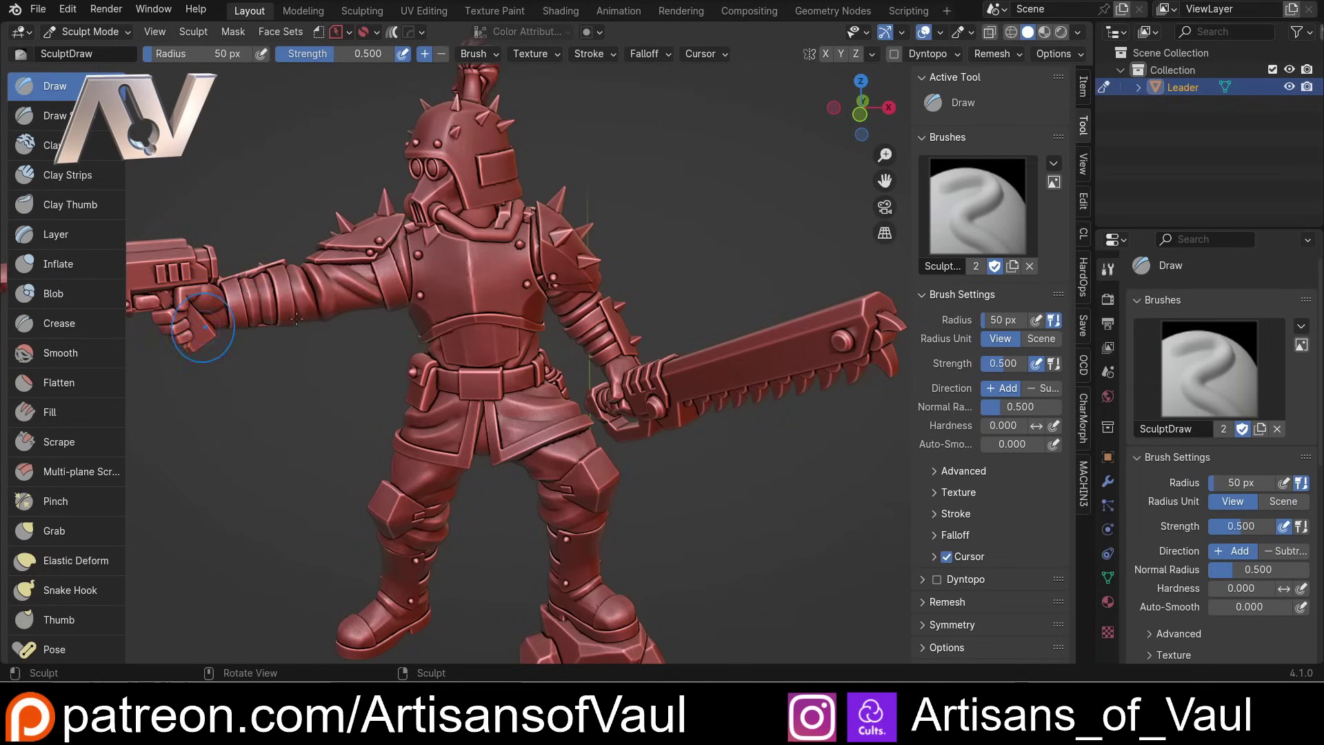
Step: Bring up the Face Sets menu in Sculpt Mode to initialize sets by seams
{"action": "scroll", "scroll_direction": "down", "scroll_amount": 3}
{"action": "scroll", "scroll_direction": "up", "scroll_amount": 3}
{"action": "scroll", "scroll_direction": "down", "scroll_amount": 3}
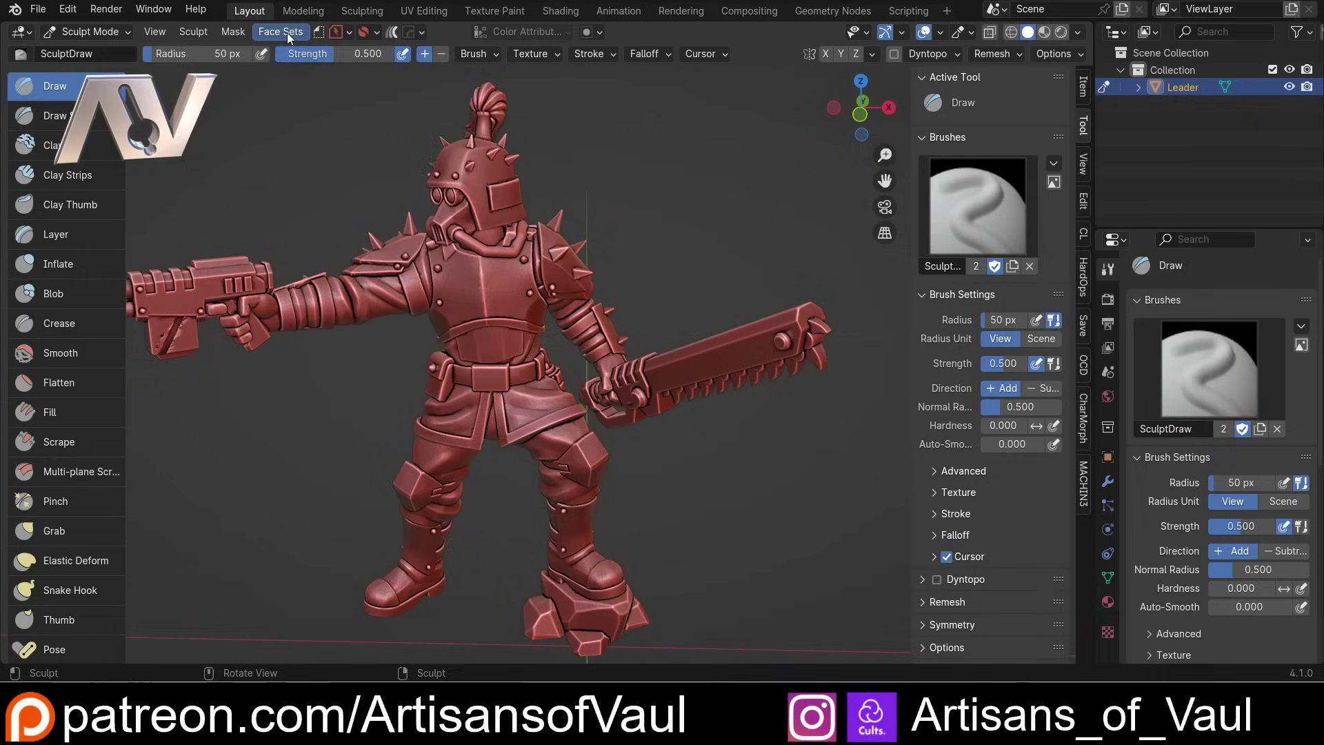
{"action": "left_click", "coordinate": [291, 36]}
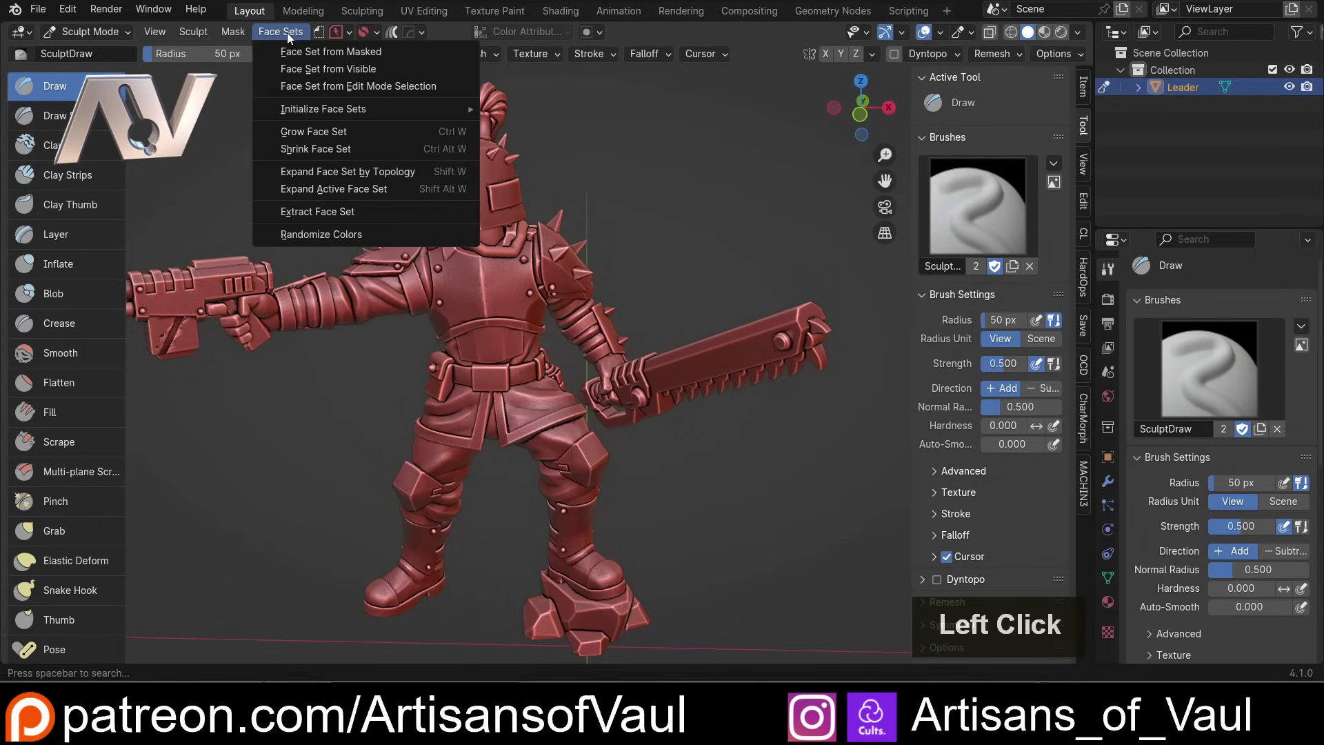
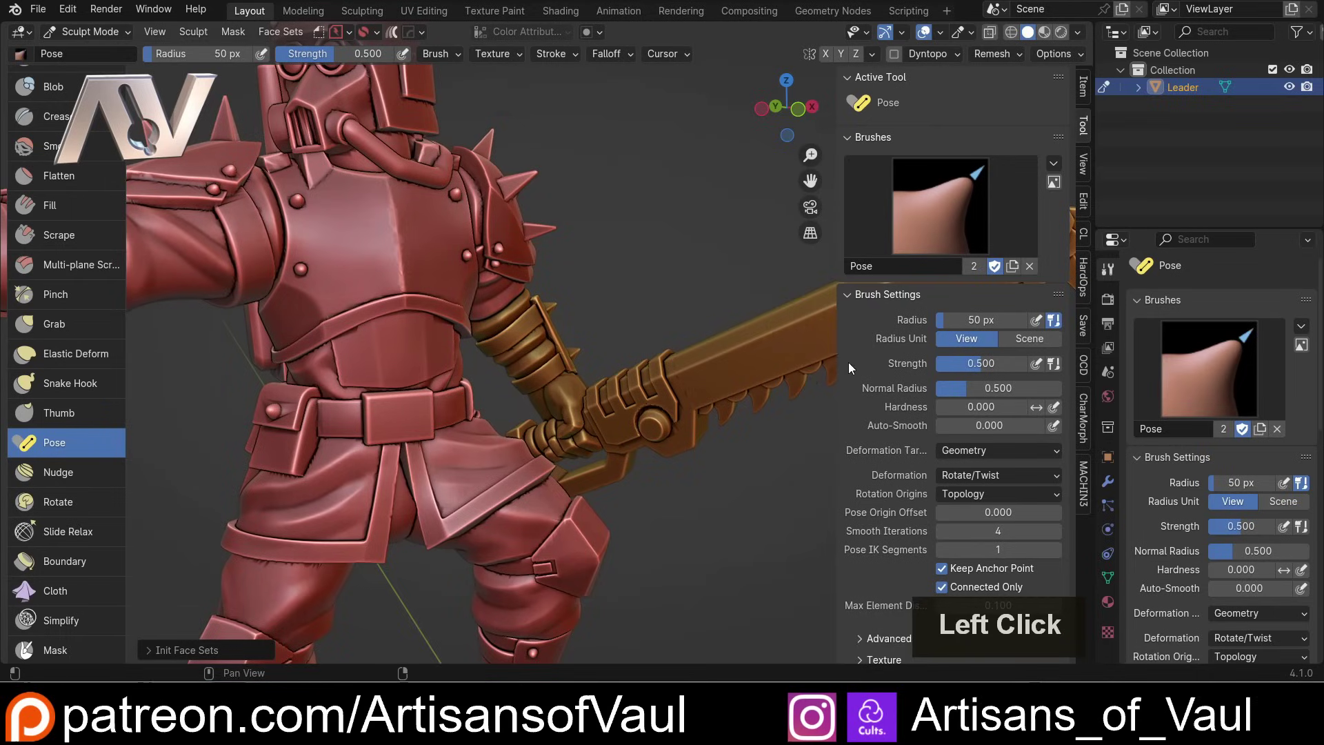
Step: Set the Pose brush Rotation Origins to Face Sets in the sidebar
{"action": "key", "text": "n"}
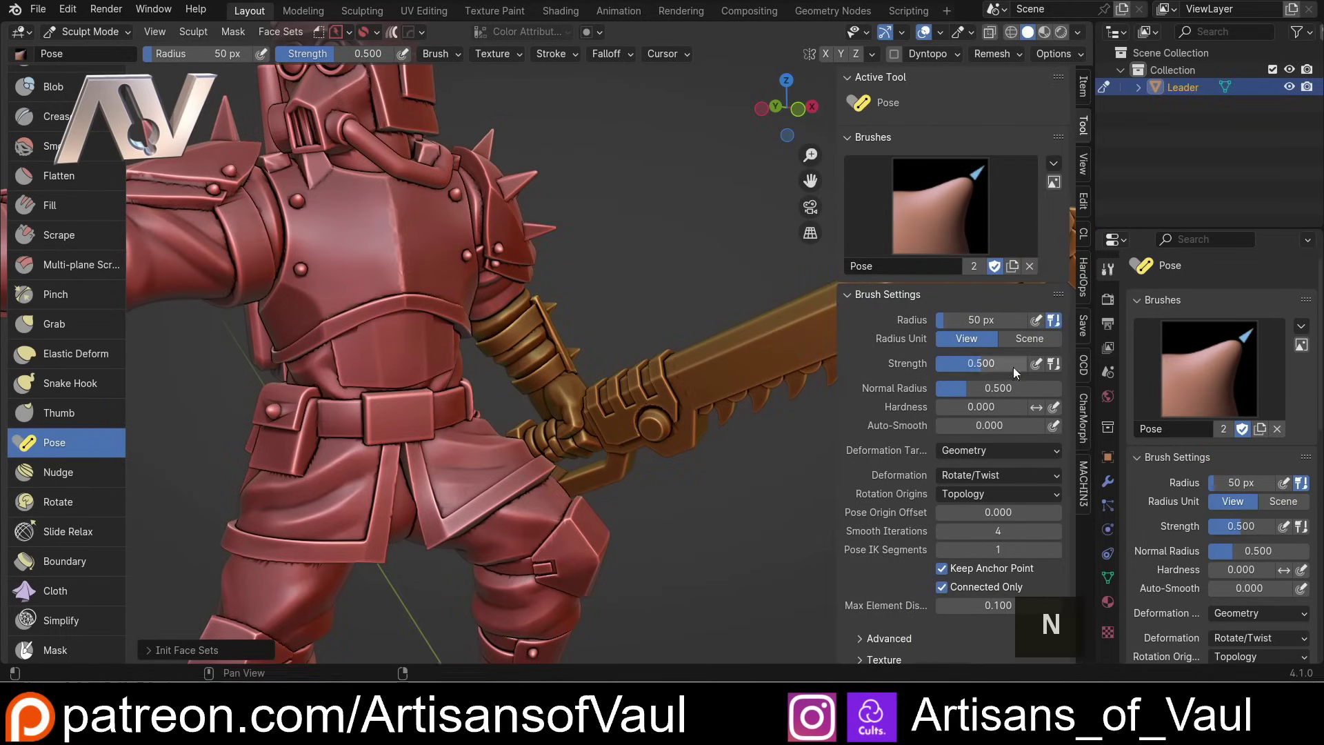
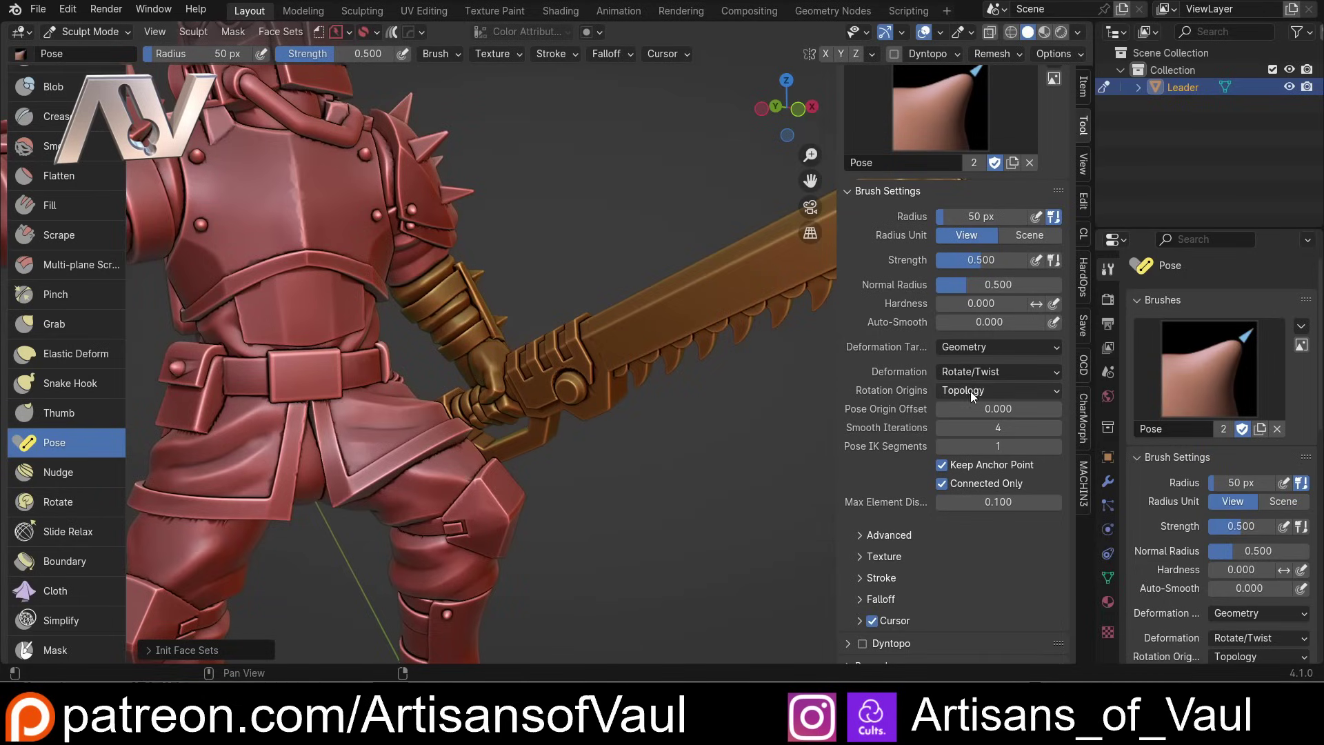
{"action": "left_click", "coordinate": [973, 395]}
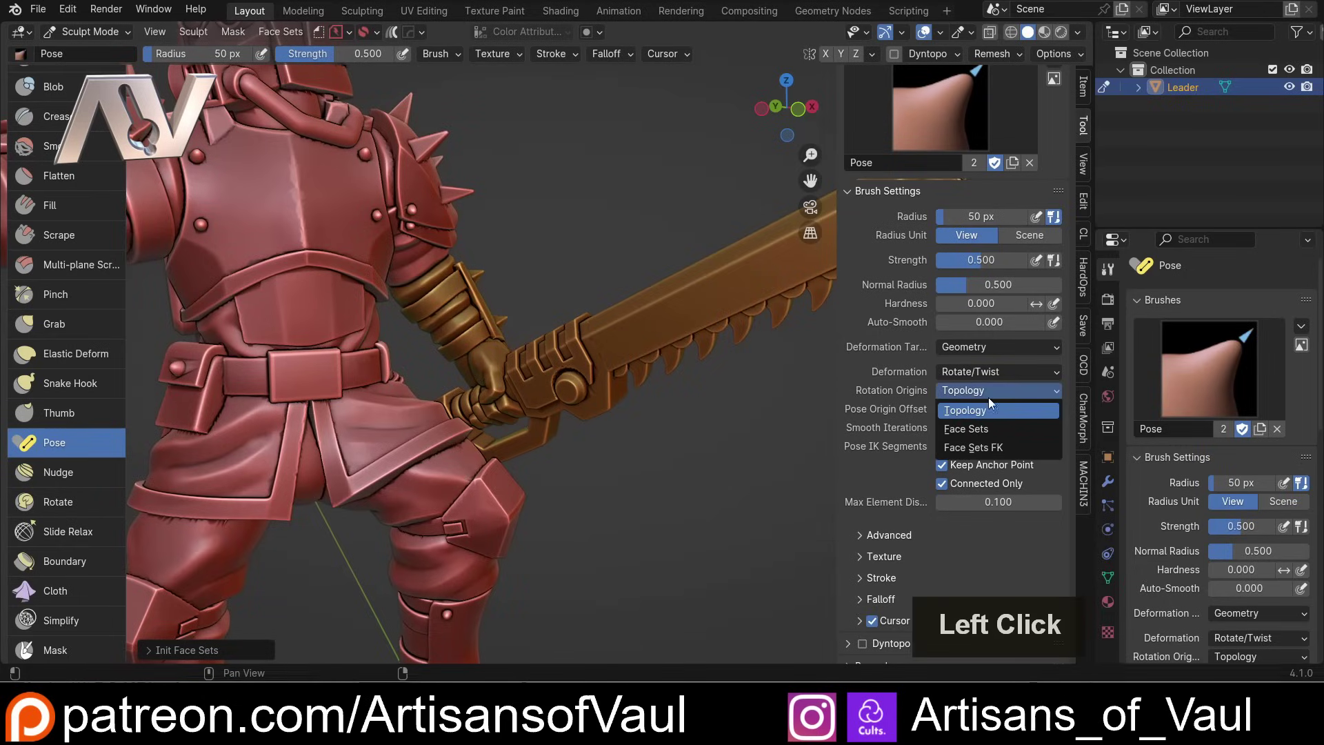
{"action": "left_click", "coordinate": [979, 433]}
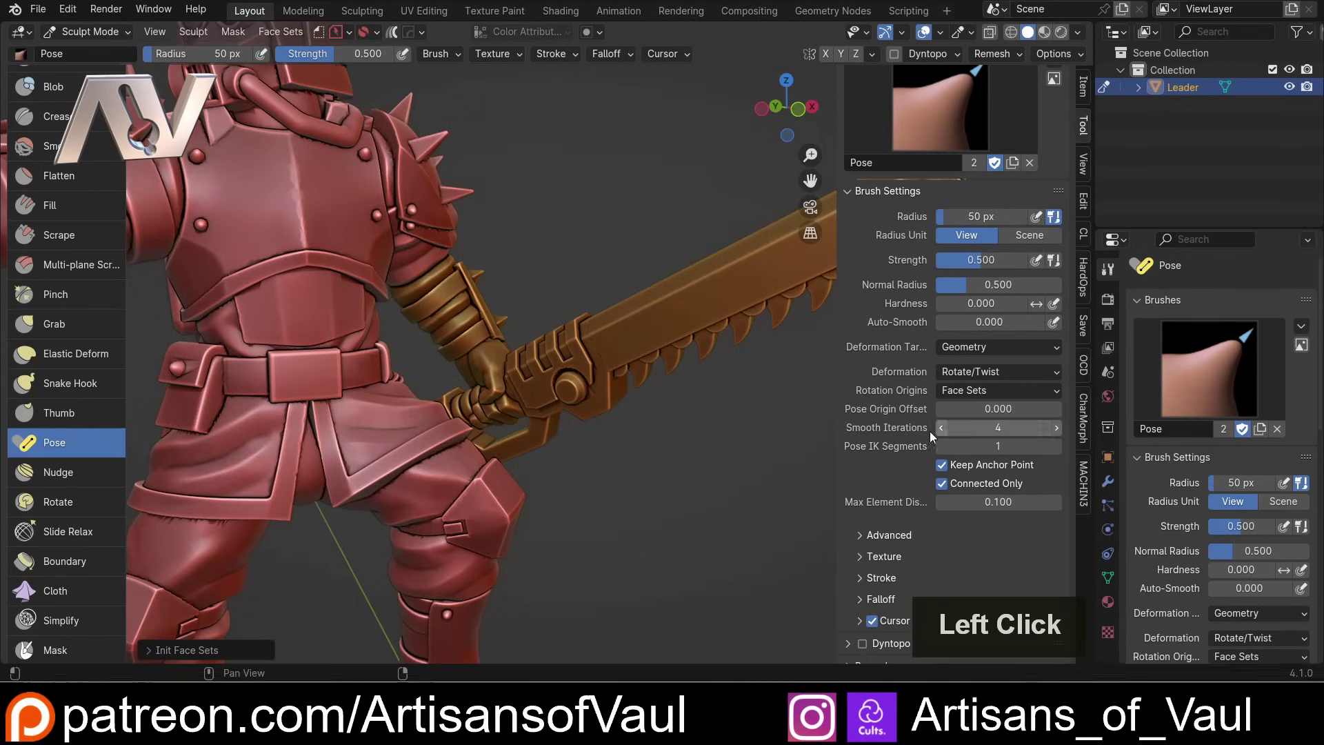
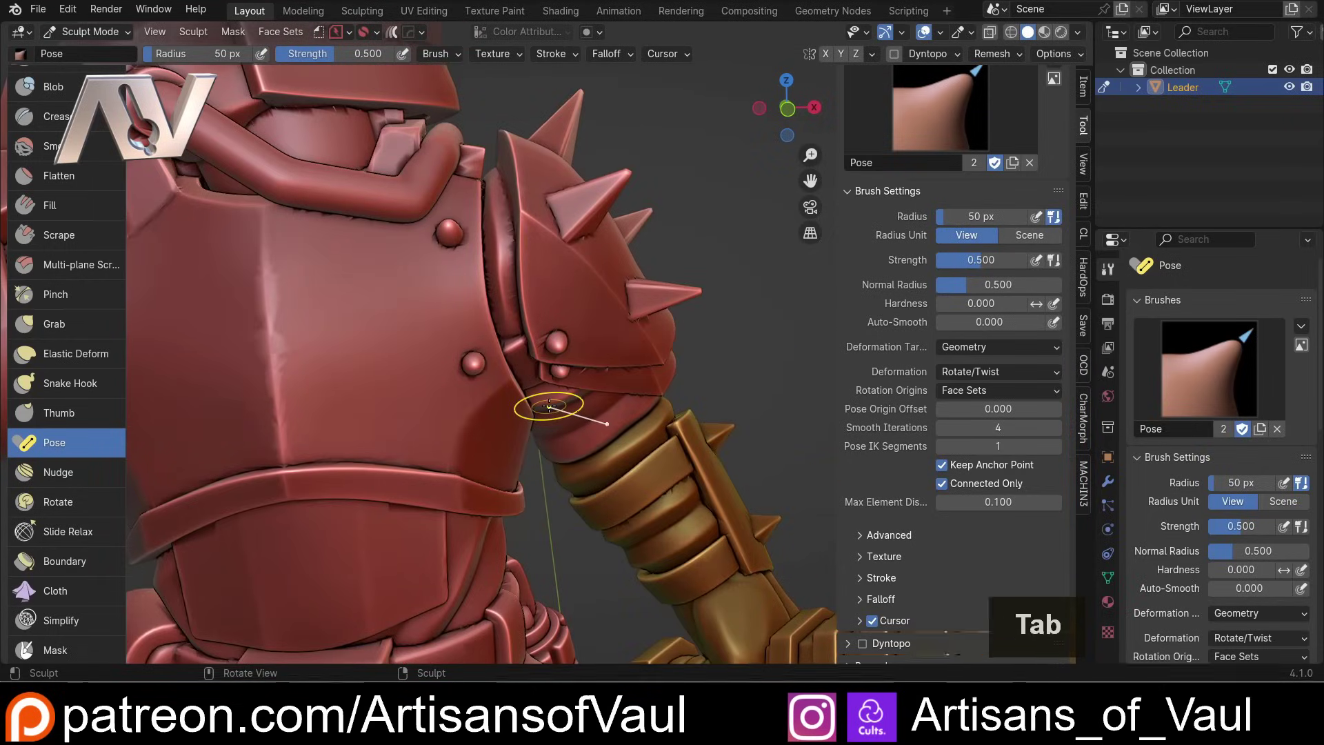
Step: Return to Edit Mode and orbit in on the shoulder mesh
{"action": "key", "text": "Tab"}
{"action": "scroll", "scroll_direction": "up", "scroll_amount": 3}
{"action": "middle_click", "coordinate": [526, 364]}
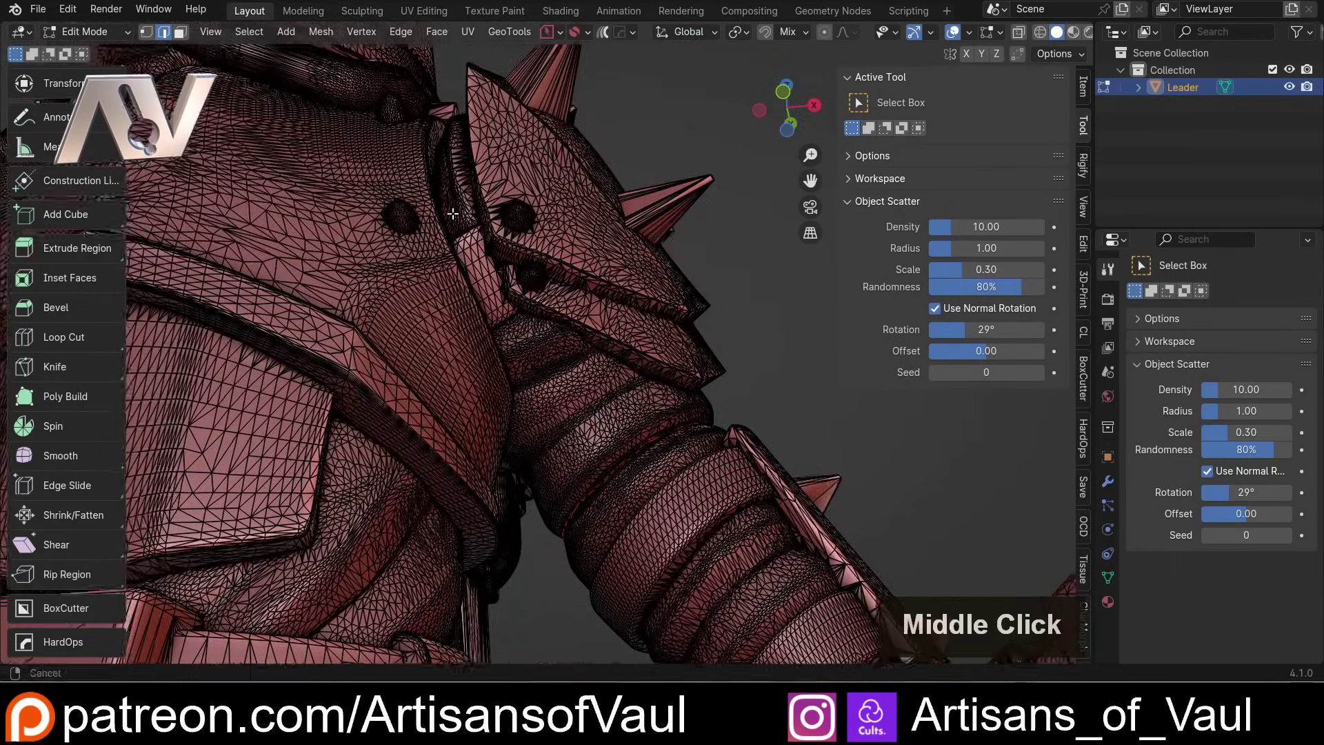
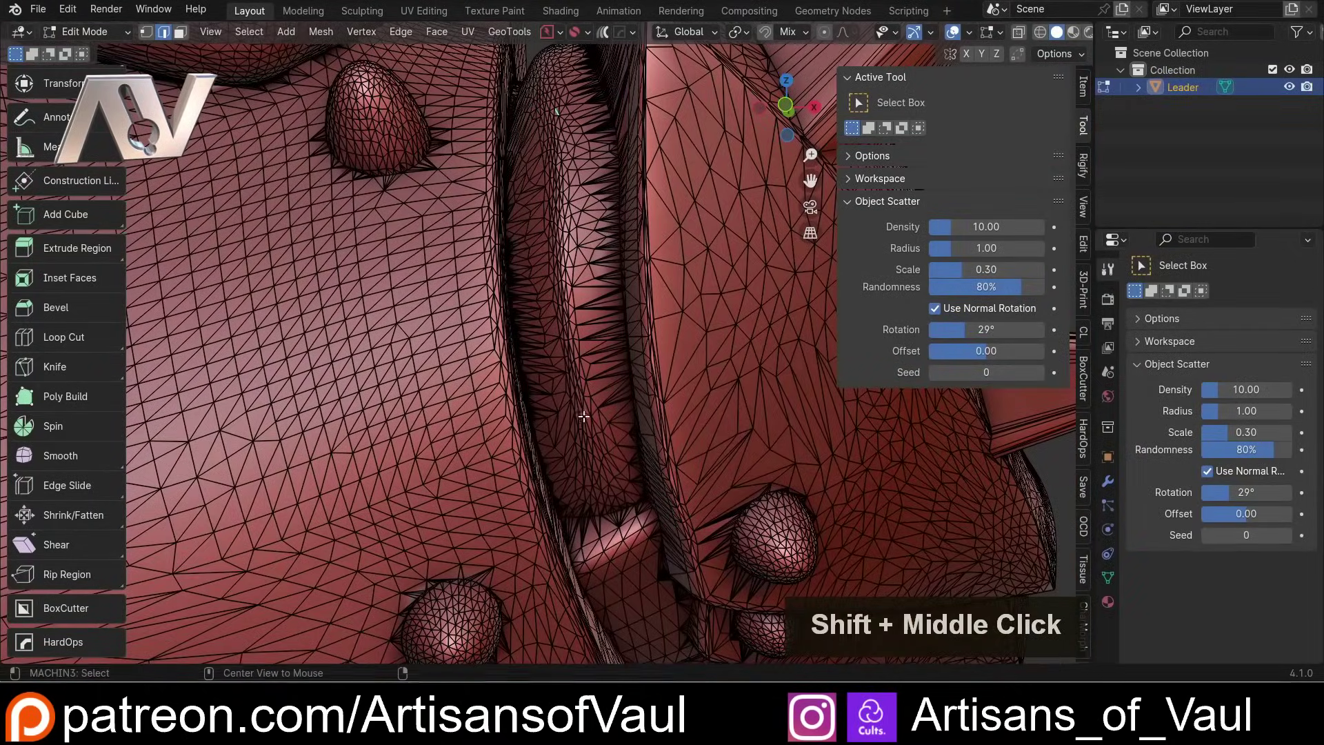
Step: Trace a shortest-path edge selection along the top of the shoulder armour crease
{"action": "double_click", "coordinate": [587, 414]}
{"action": "middle_click", "coordinate": [615, 506]}
{"action": "middle_click", "coordinate": [566, 437]}
{"action": "left_click", "coordinate": [681, 180]}
{"action": "middle_click", "coordinate": [681, 310]}
{"action": "middle_click", "coordinate": [552, 216]}
{"action": "scroll", "scroll_direction": "up", "scroll_amount": 3}
{"action": "left_click", "coordinate": [584, 323]}
{"action": "middle_click", "coordinate": [630, 440]}
{"action": "middle_click", "coordinate": [584, 309]}
{"action": "left_click", "coordinate": [539, 332]}
{"action": "middle_click", "coordinate": [568, 430]}
{"action": "left_click", "coordinate": [501, 287]}
{"action": "middle_click", "coordinate": [508, 330]}
{"action": "middle_click", "coordinate": [499, 282]}
Step: Continue the edge path down toward the armpit, undoing two wrong picks
{"action": "scroll", "scroll_direction": "down", "scroll_amount": 3}
{"action": "scroll", "scroll_direction": "up", "scroll_amount": 3}
{"action": "middle_click", "coordinate": [564, 356]}
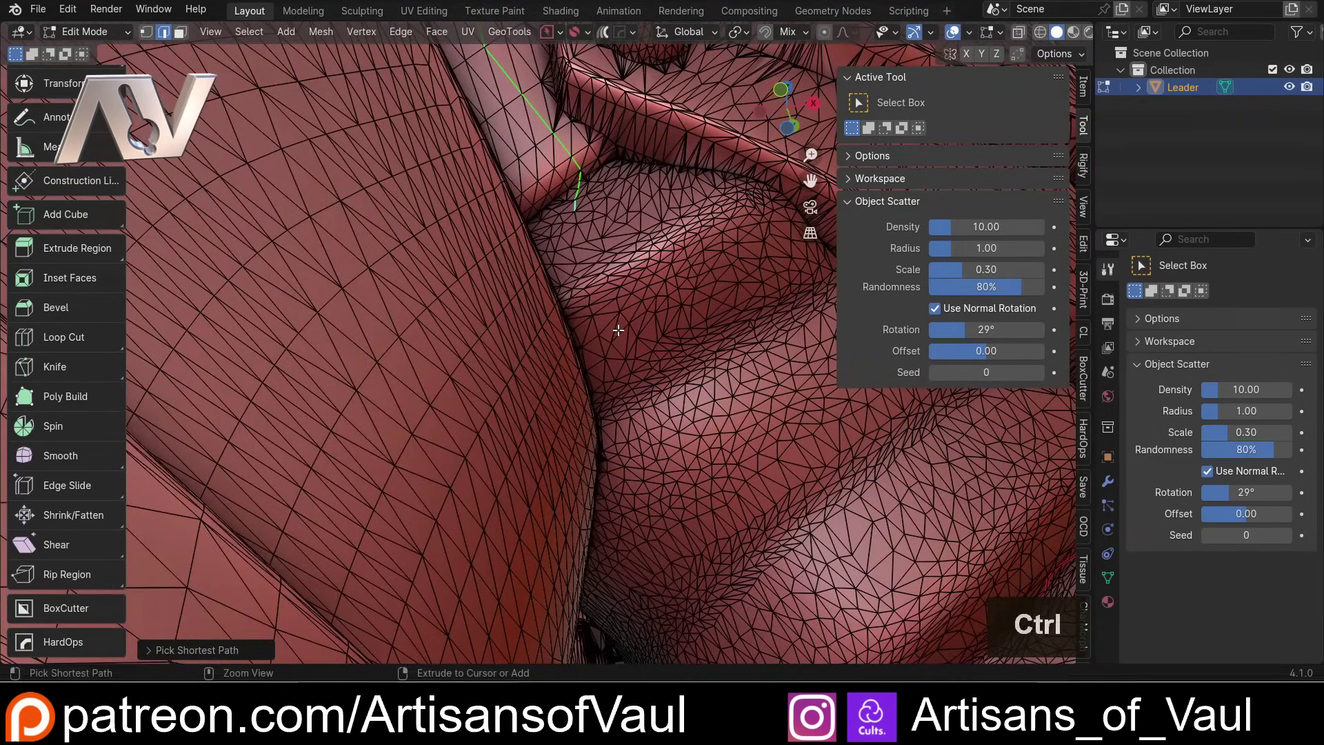
{"action": "left_click", "coordinate": [628, 331]}
{"action": "left_click", "coordinate": [645, 452]}
{"action": "middle_click", "coordinate": [633, 380]}
{"action": "middle_click", "coordinate": [609, 277]}
{"action": "middle_click", "coordinate": [604, 249]}
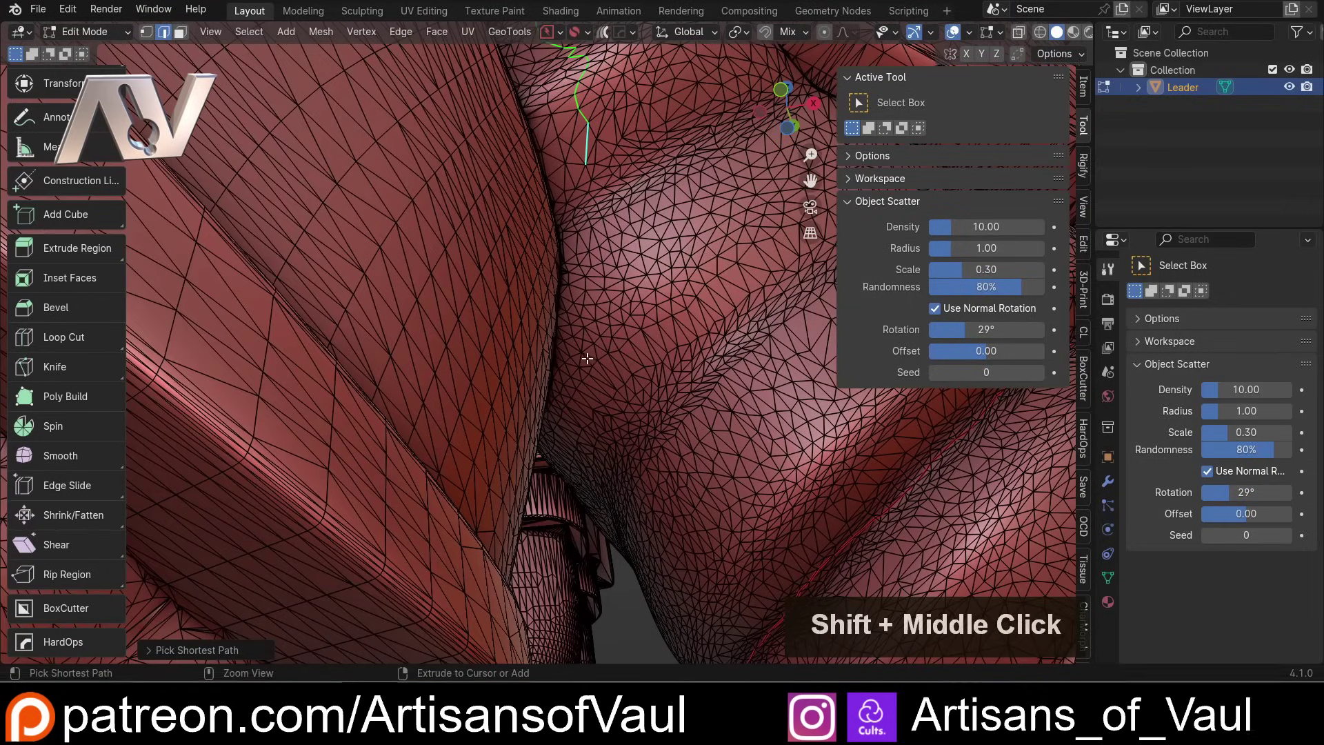
{"action": "left_click", "coordinate": [597, 349]}
{"action": "middle_click", "coordinate": [625, 448]}
{"action": "middle_click", "coordinate": [603, 363]}
{"action": "middle_click", "coordinate": [595, 292]}
{"action": "key", "text": "ctrl+z"}
{"action": "key", "text": "ctrl+z"}
{"action": "scroll", "scroll_direction": "up", "scroll_amount": 3}
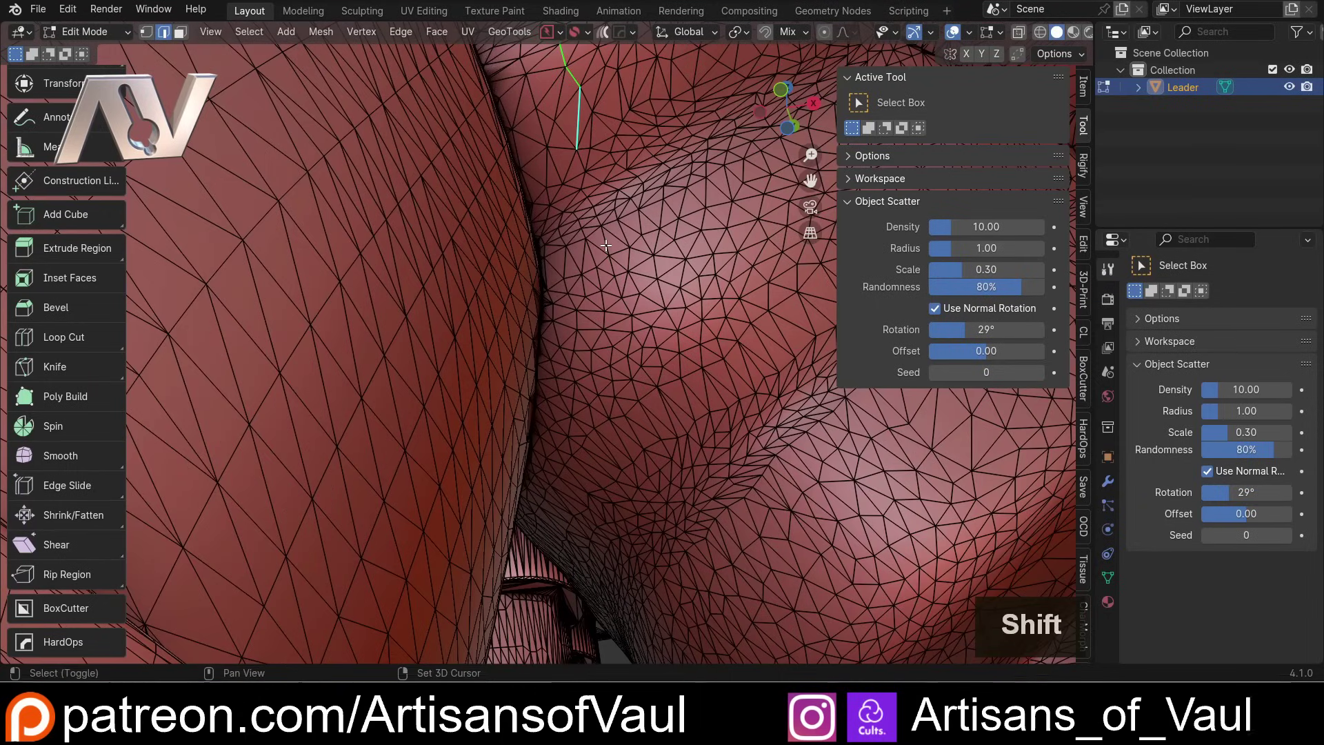
Step: Extend the edge path along the gap between the shoulder pad and the arm
{"action": "double_click", "coordinate": [609, 241]}
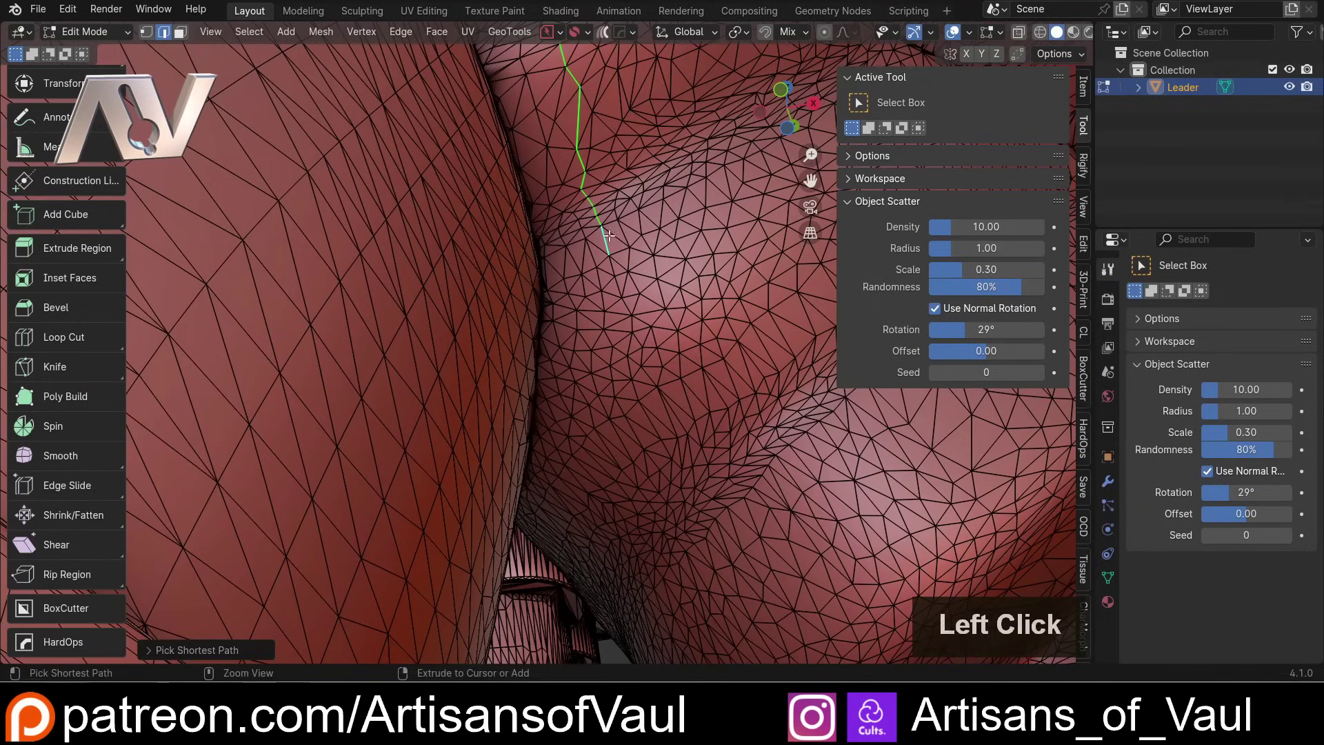
{"action": "left_click", "coordinate": [630, 366]}
{"action": "middle_click", "coordinate": [626, 450]}
{"action": "middle_click", "coordinate": [614, 315]}
{"action": "middle_click", "coordinate": [613, 266]}
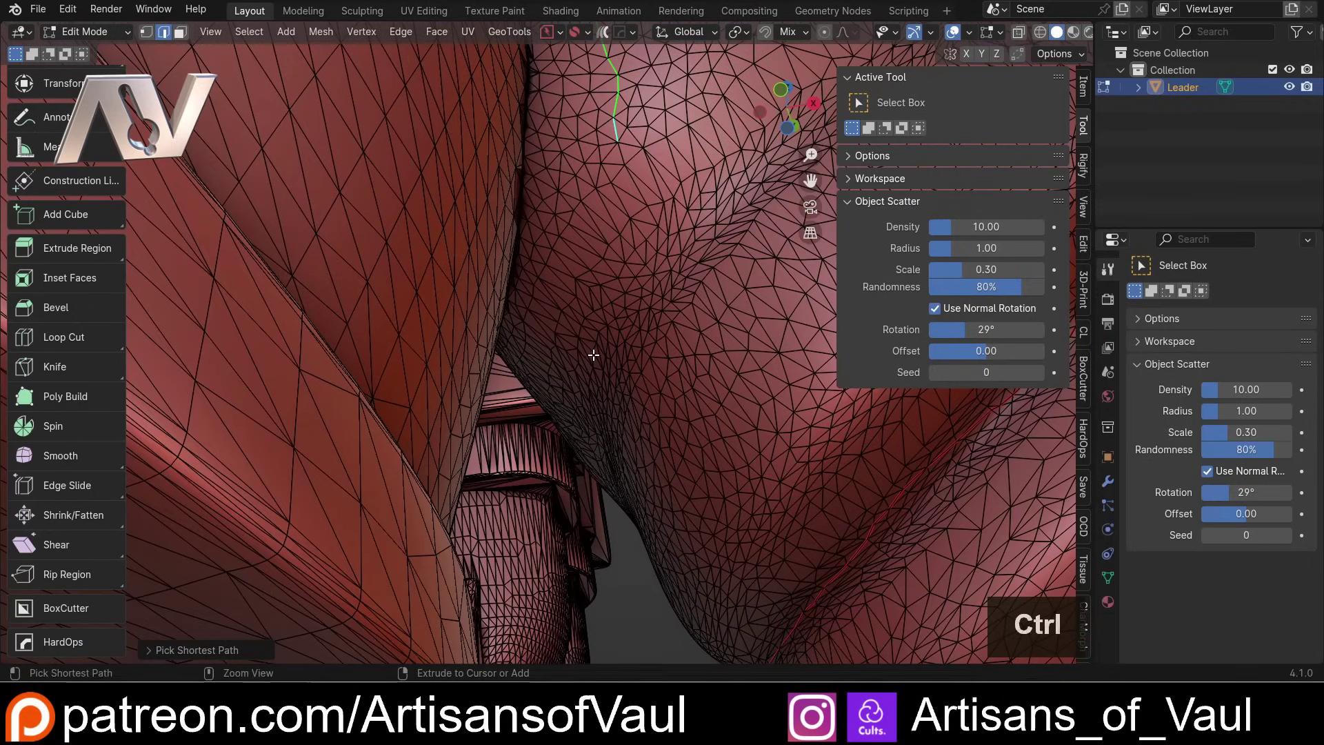
{"action": "left_click", "coordinate": [594, 344]}
{"action": "middle_click", "coordinate": [610, 459]}
{"action": "middle_click", "coordinate": [603, 385]}
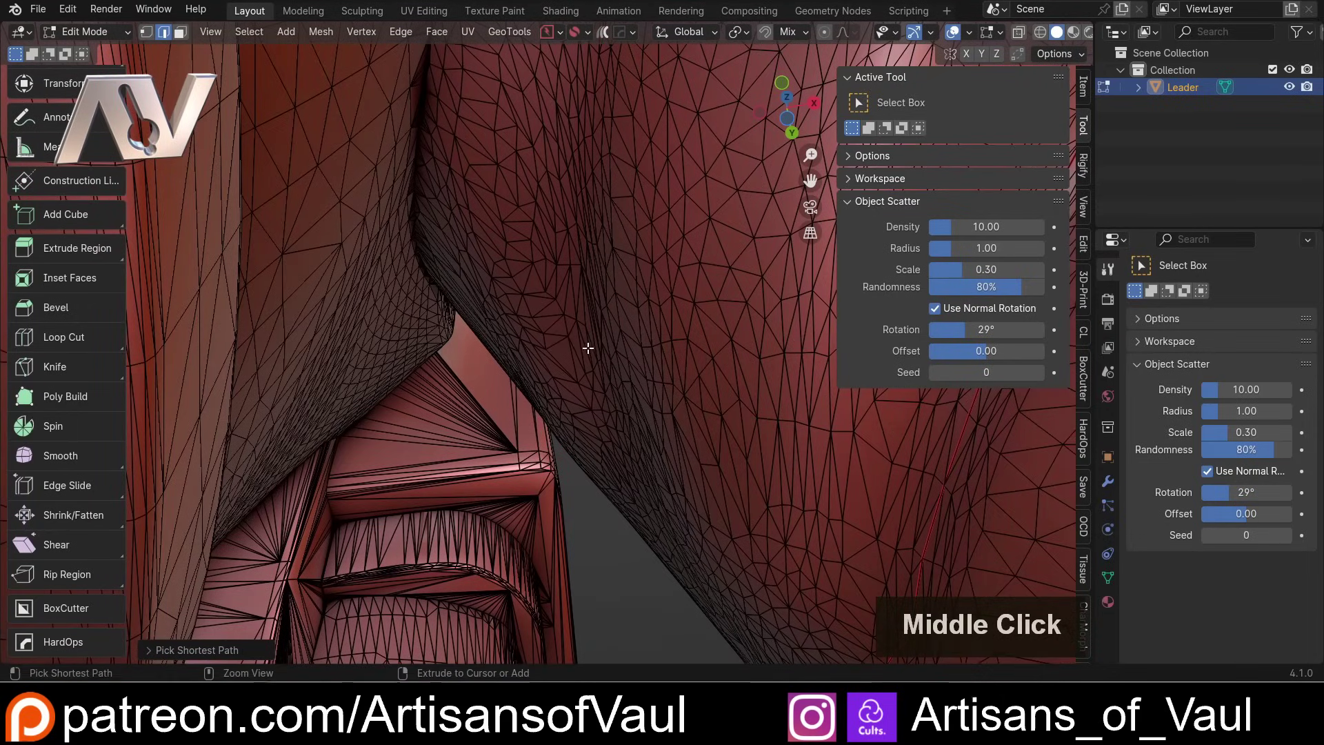
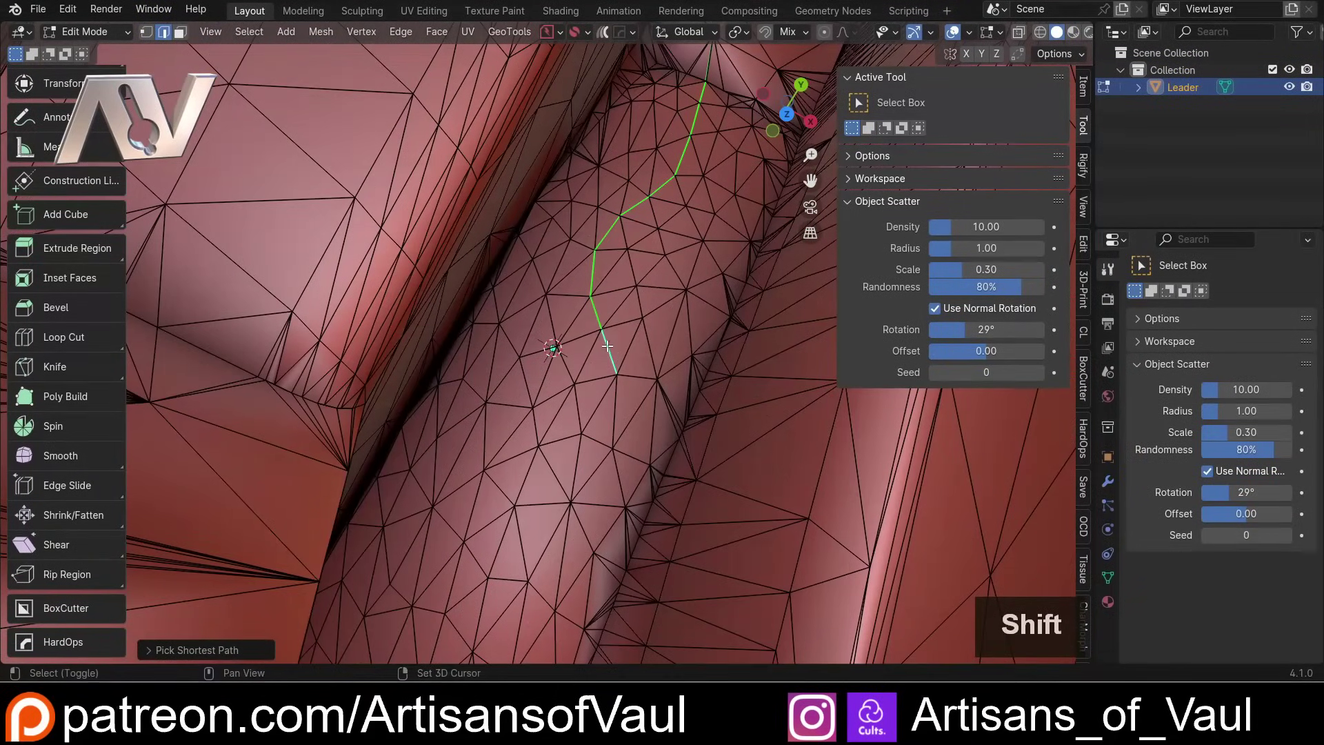
{"action": "left_click", "coordinate": [613, 350]}
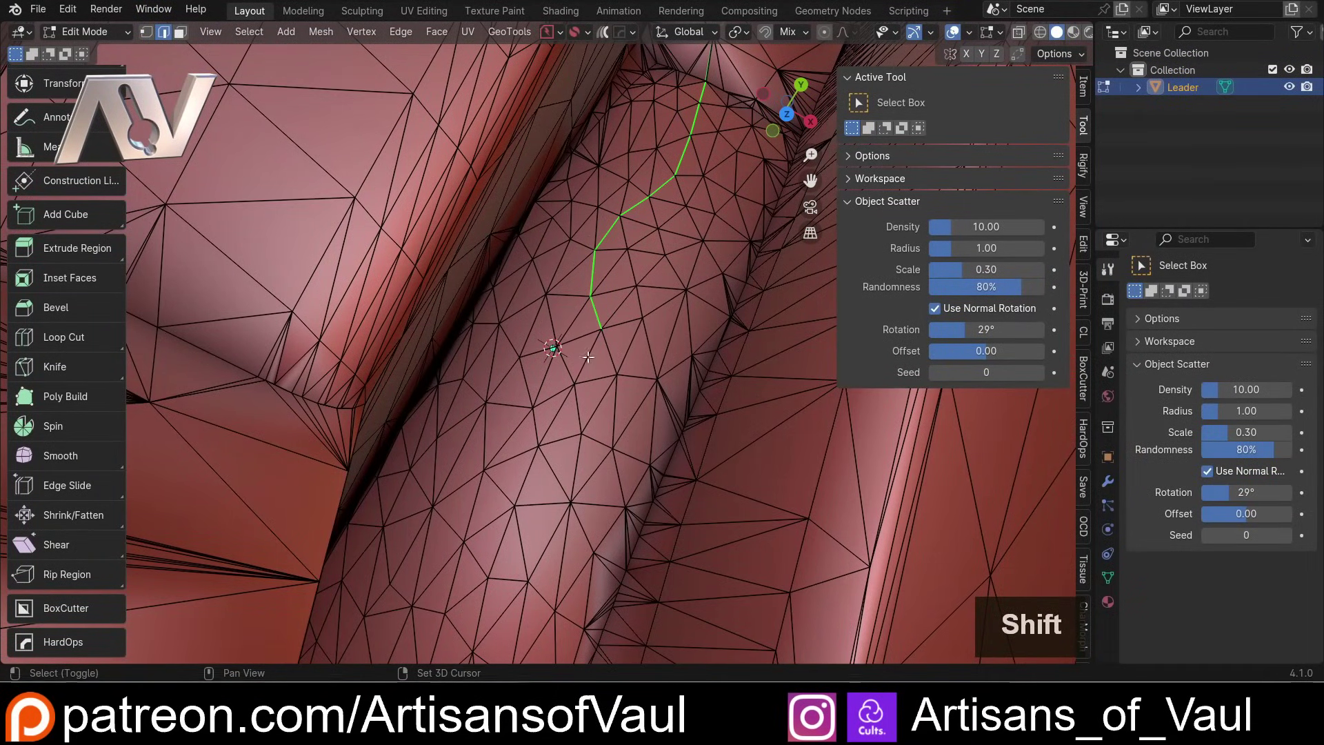
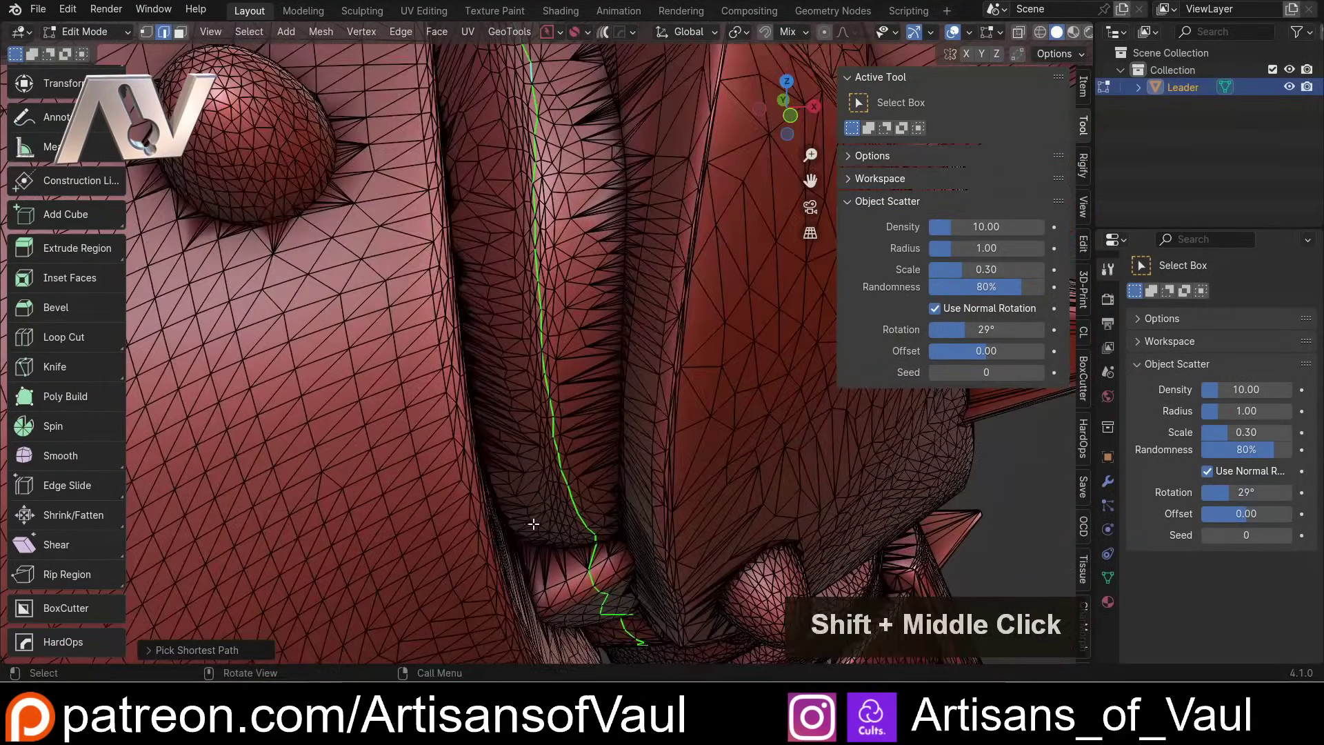
{"action": "scroll", "scroll_direction": "up", "scroll_amount": 3}
{"action": "scroll", "scroll_direction": "down", "scroll_amount": 3}
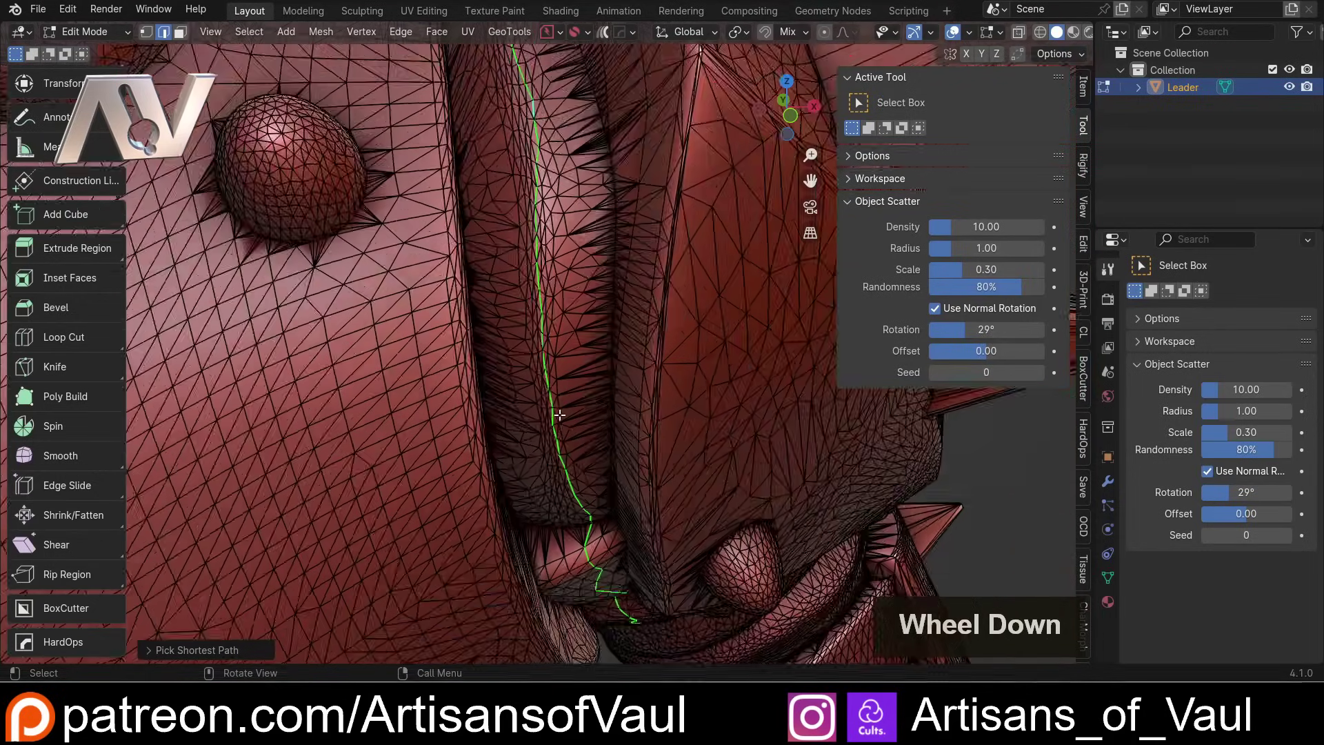
{"action": "middle_click", "coordinate": [584, 419]}
{"action": "middle_click", "coordinate": [529, 364]}
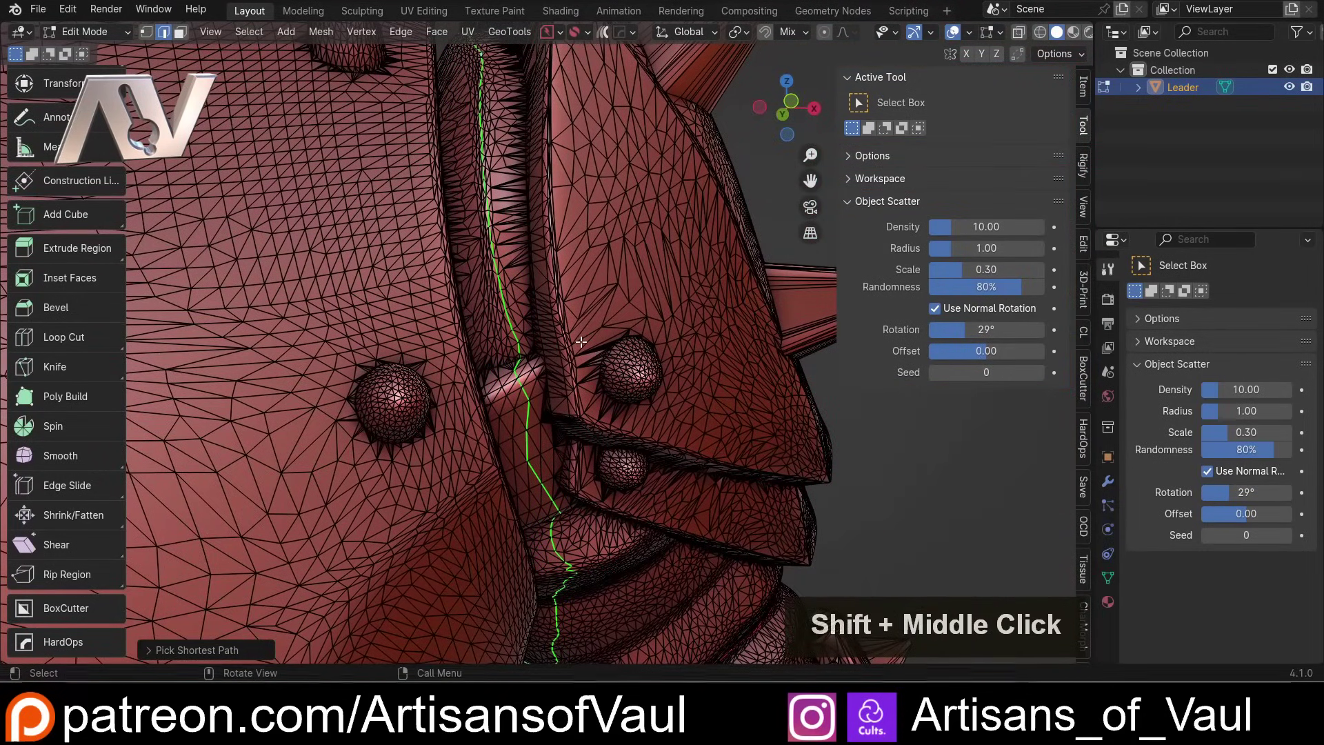
Step: Mark the selected shoulder-gap edge path as a seam with Ctrl+E
{"action": "key", "text": "ctrl+e"}
{"action": "left_click", "coordinate": [584, 346]}
{"action": "scroll", "scroll_direction": "down", "scroll_amount": 3}
{"action": "left_click", "coordinate": [132, 33]}
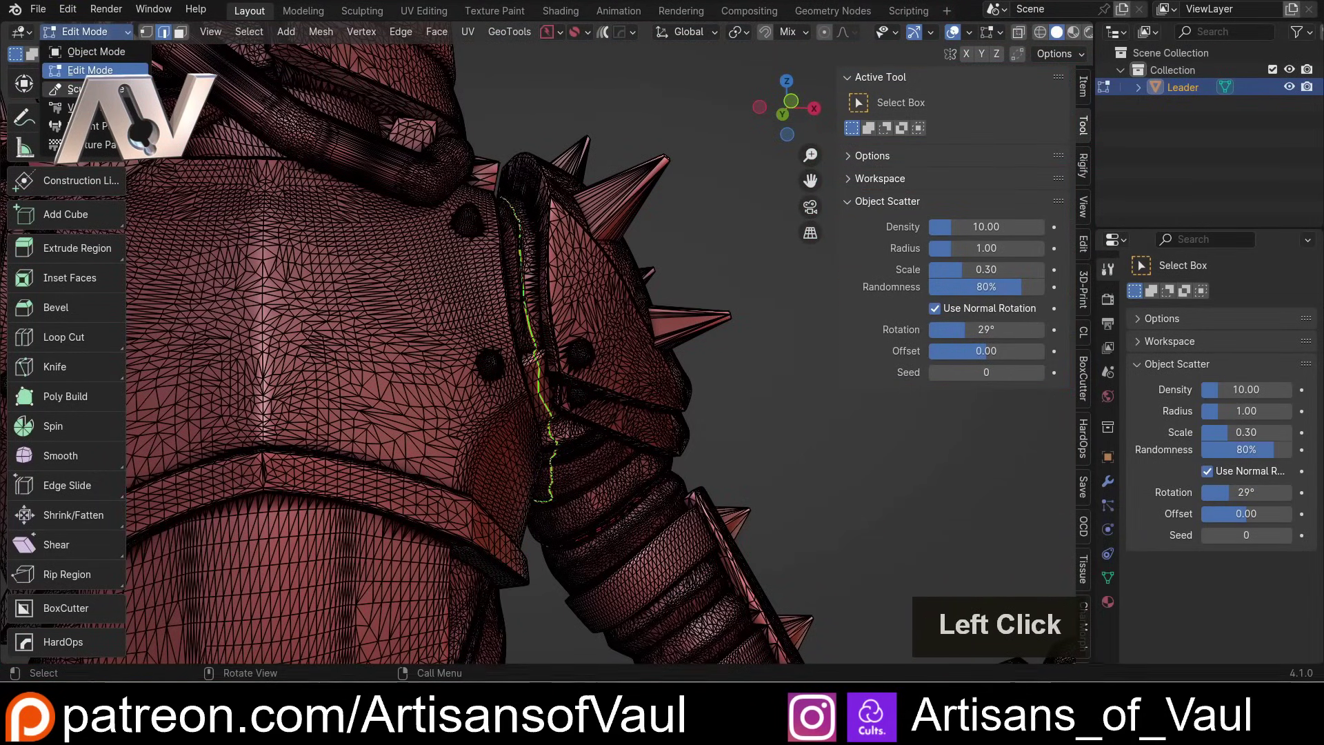
Step: Open the Face Sets menu in Sculpt Mode with the Pose brush active
{"action": "scroll", "scroll_direction": "down", "scroll_amount": 3}
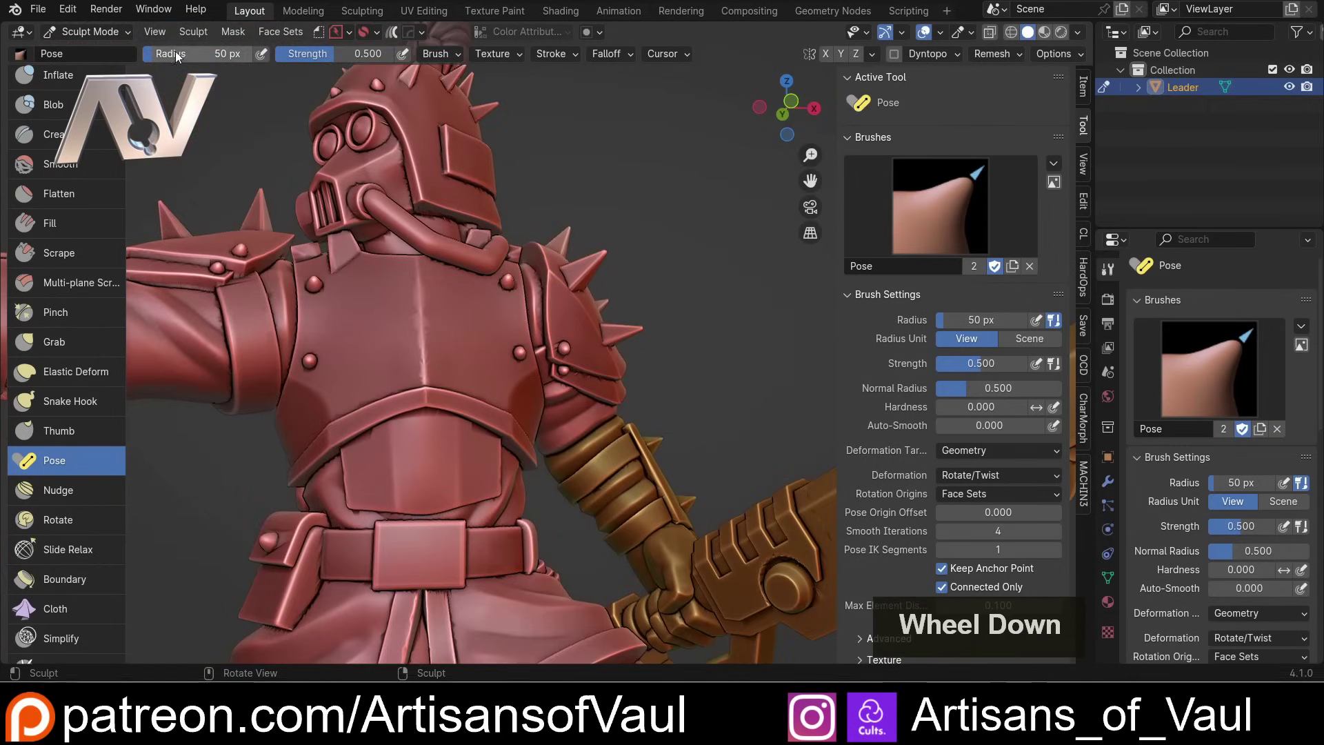
{"action": "left_click", "coordinate": [275, 31]}
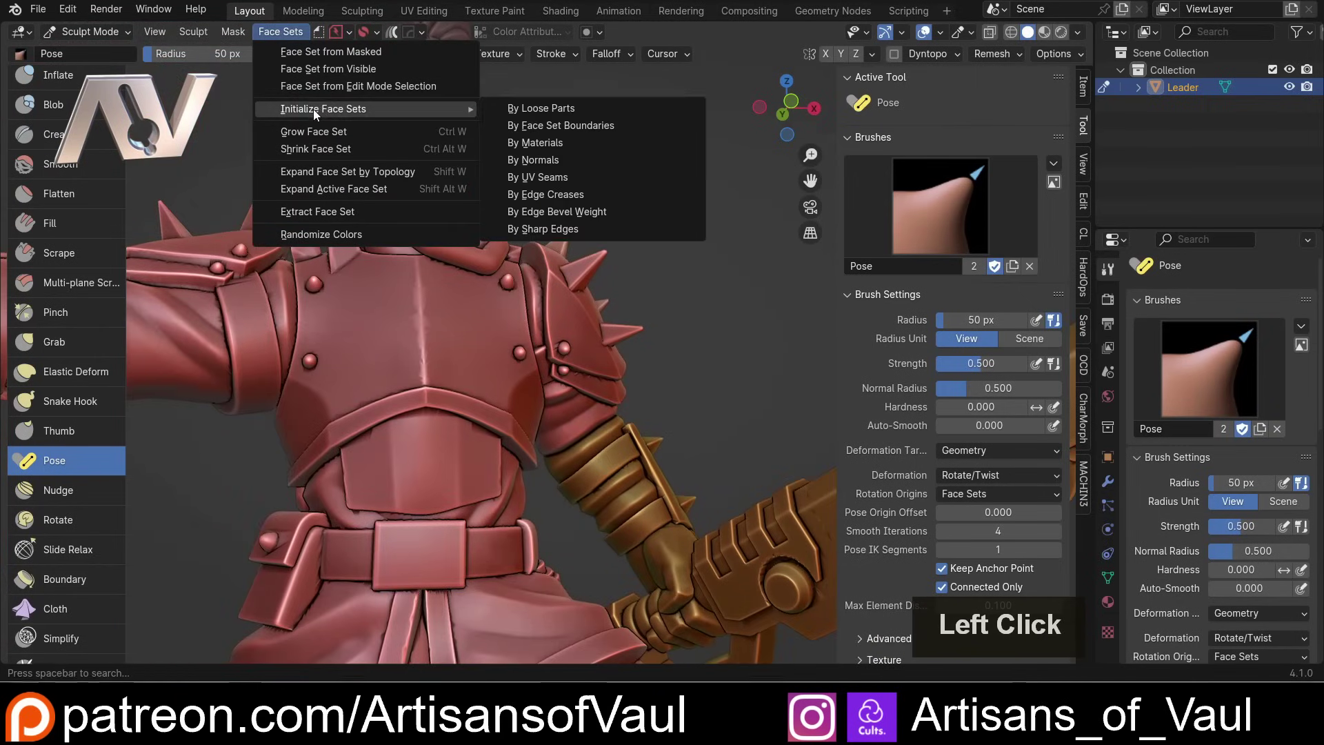
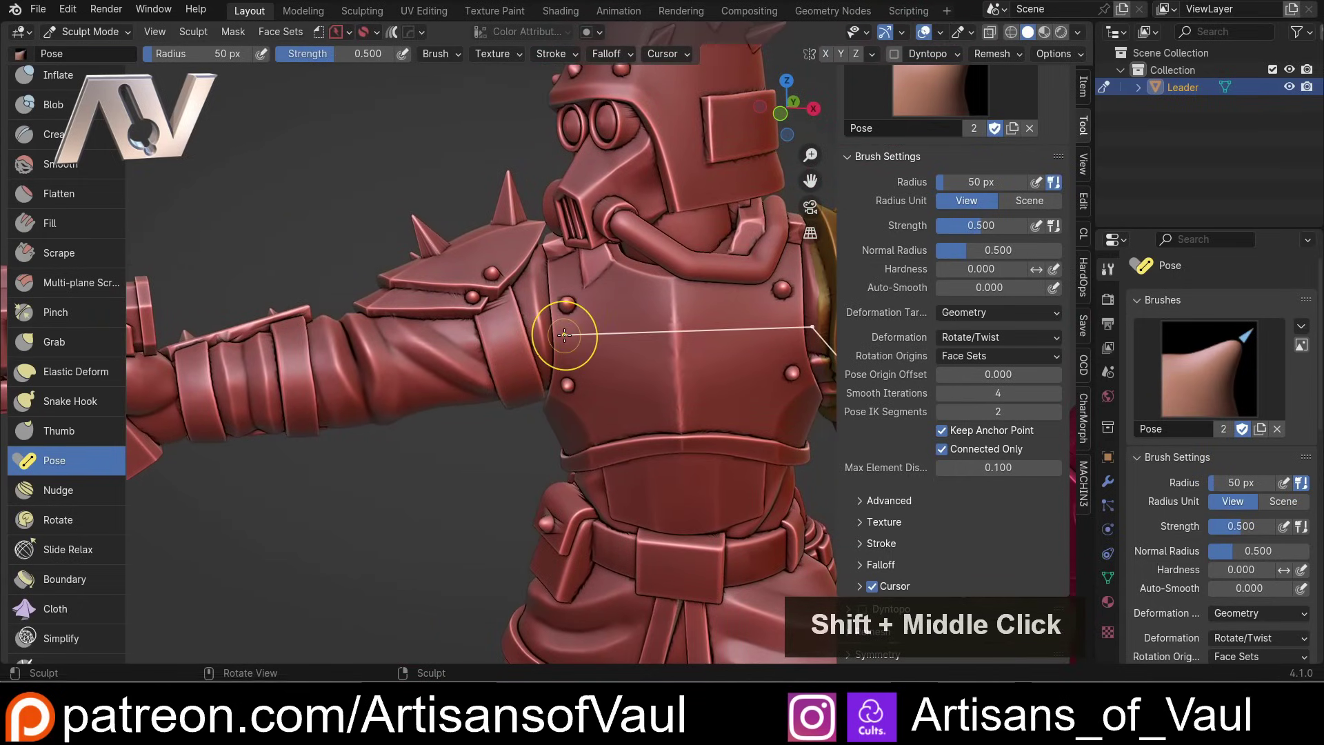
Step: Enter Edit Mode and clear stray edge picks with undo and circle deselect
{"action": "key", "text": "Tab"}
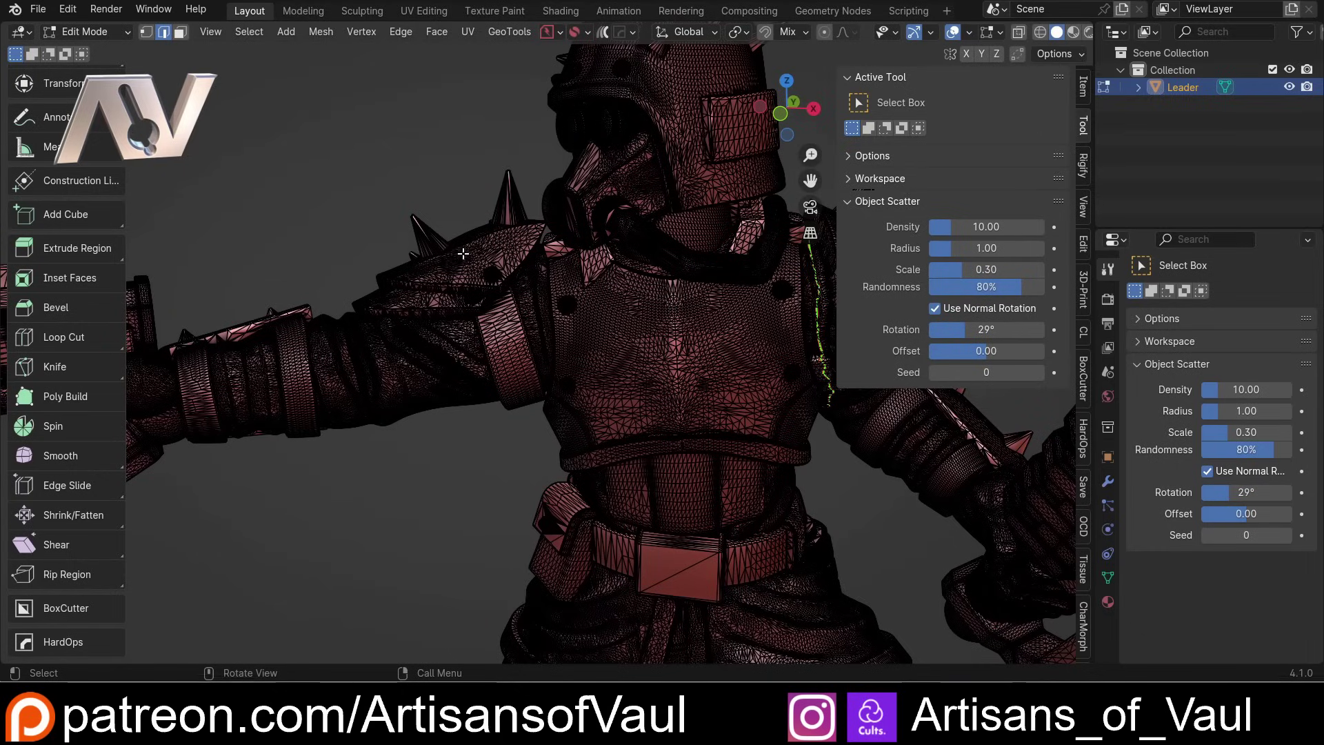
{"action": "scroll", "scroll_direction": "up", "scroll_amount": 3}
{"action": "scroll", "scroll_direction": "up", "scroll_amount": 3}
{"action": "left_click", "coordinate": [594, 200]}
{"action": "scroll", "scroll_direction": "down", "scroll_amount": 3}
{"action": "left_click", "coordinate": [543, 441]}
{"action": "key", "text": "ctrl+z"}
{"action": "left_click", "coordinate": [544, 497]}
{"action": "key", "text": "ctrl+z"}
{"action": "left_click", "coordinate": [517, 391]}
{"action": "key", "text": "ctrl+z"}
{"action": "scroll", "scroll_direction": "down", "scroll_amount": 3}
{"action": "scroll", "scroll_direction": "up", "scroll_amount": 3}
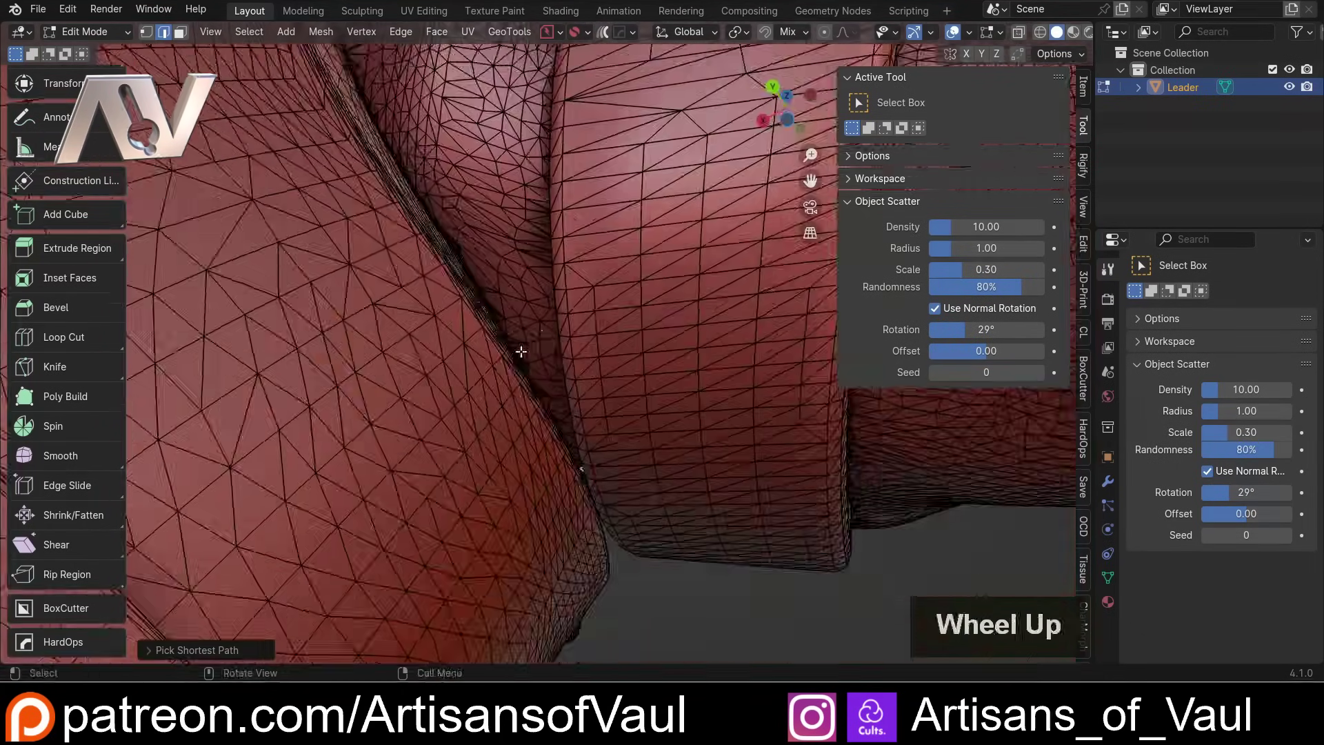
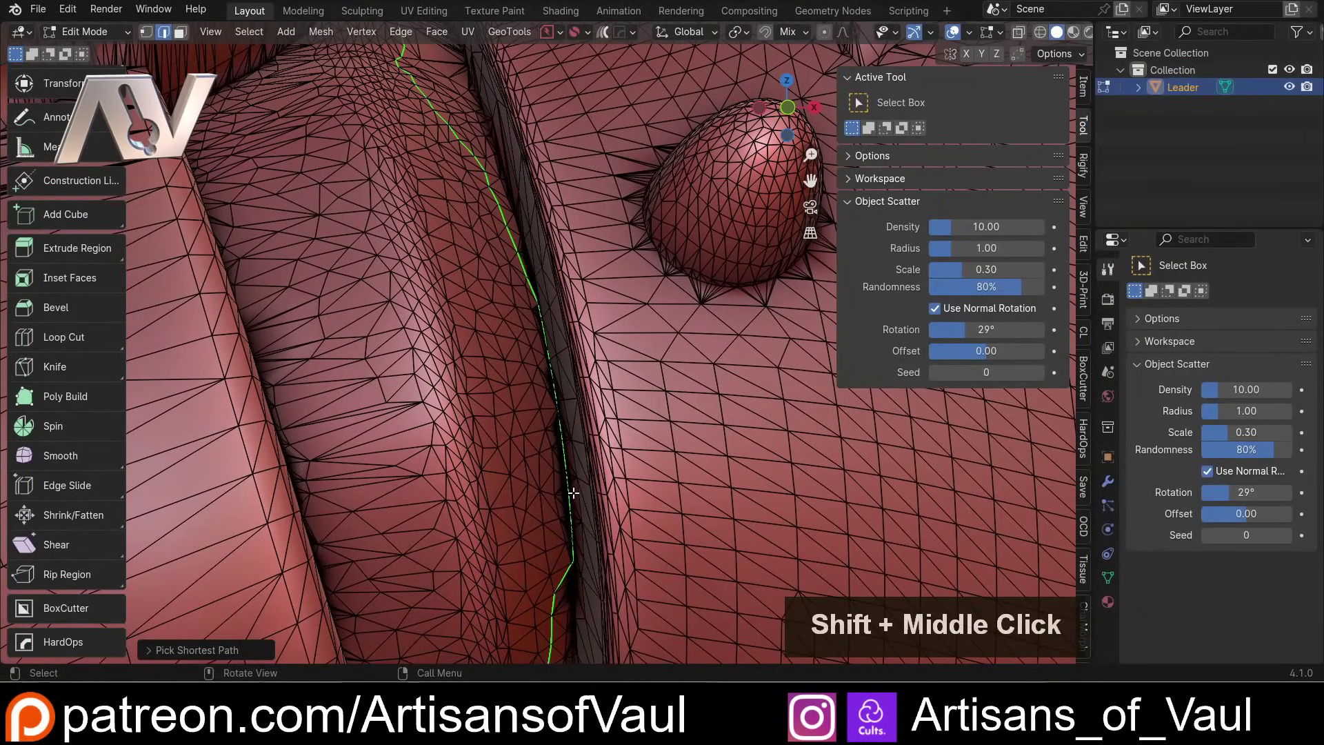
{"action": "key", "text": "c"}
{"action": "middle_click", "coordinate": [577, 551]}
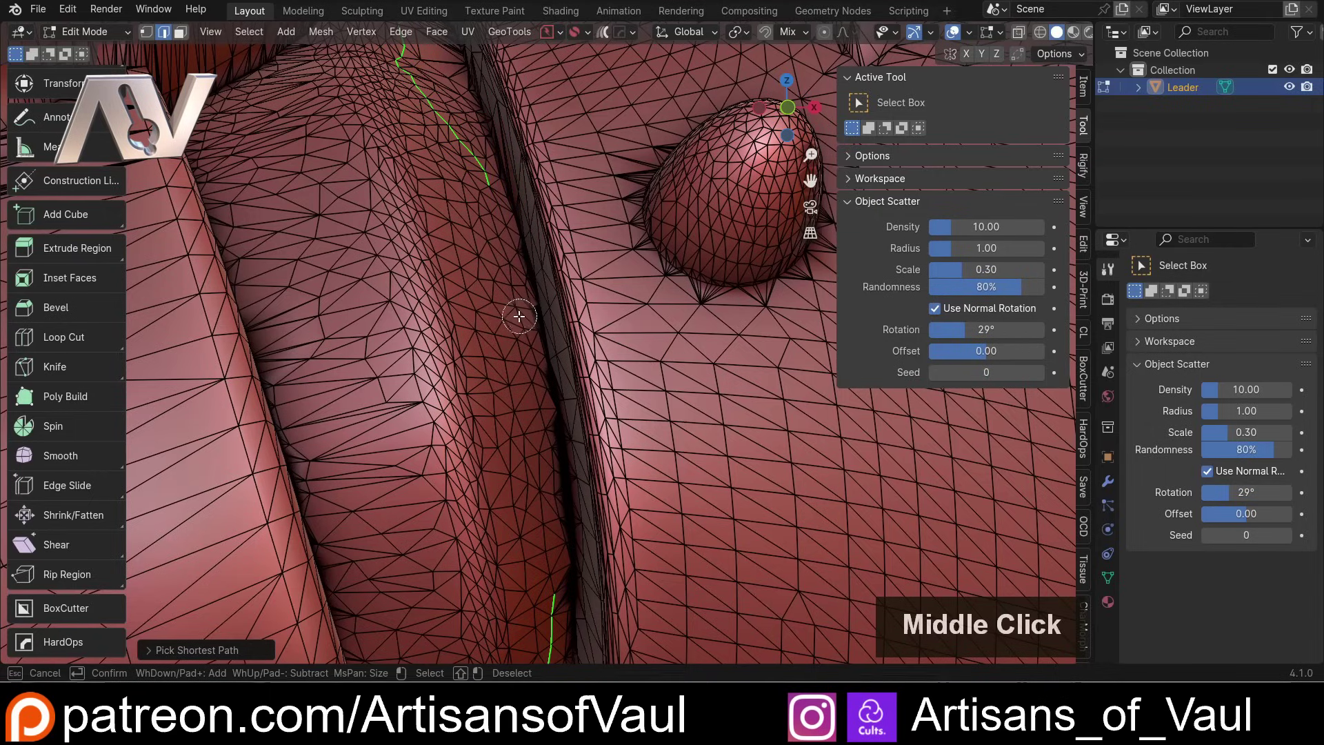
{"action": "key", "text": "Escape"}
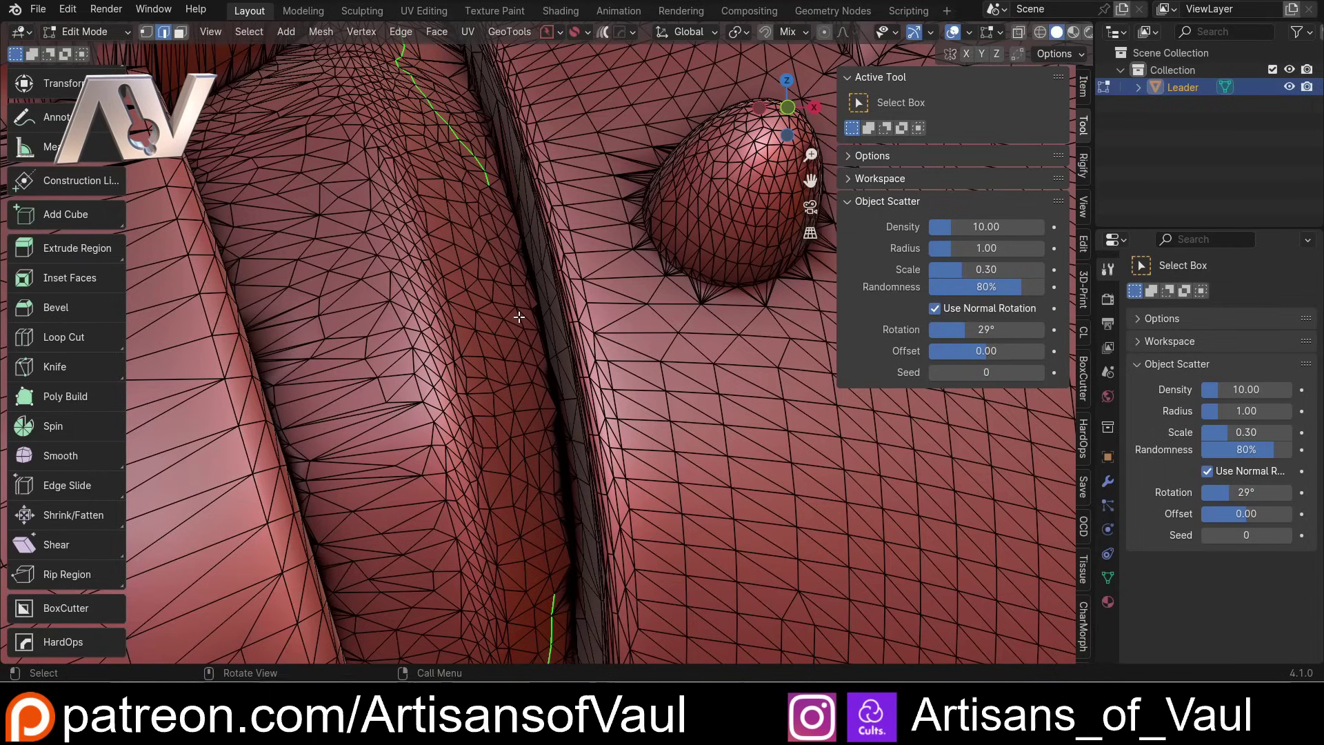
Step: Trace a shortest-path edge selection down the pistol arm's armour gap
{"action": "left_click", "coordinate": [493, 191]}
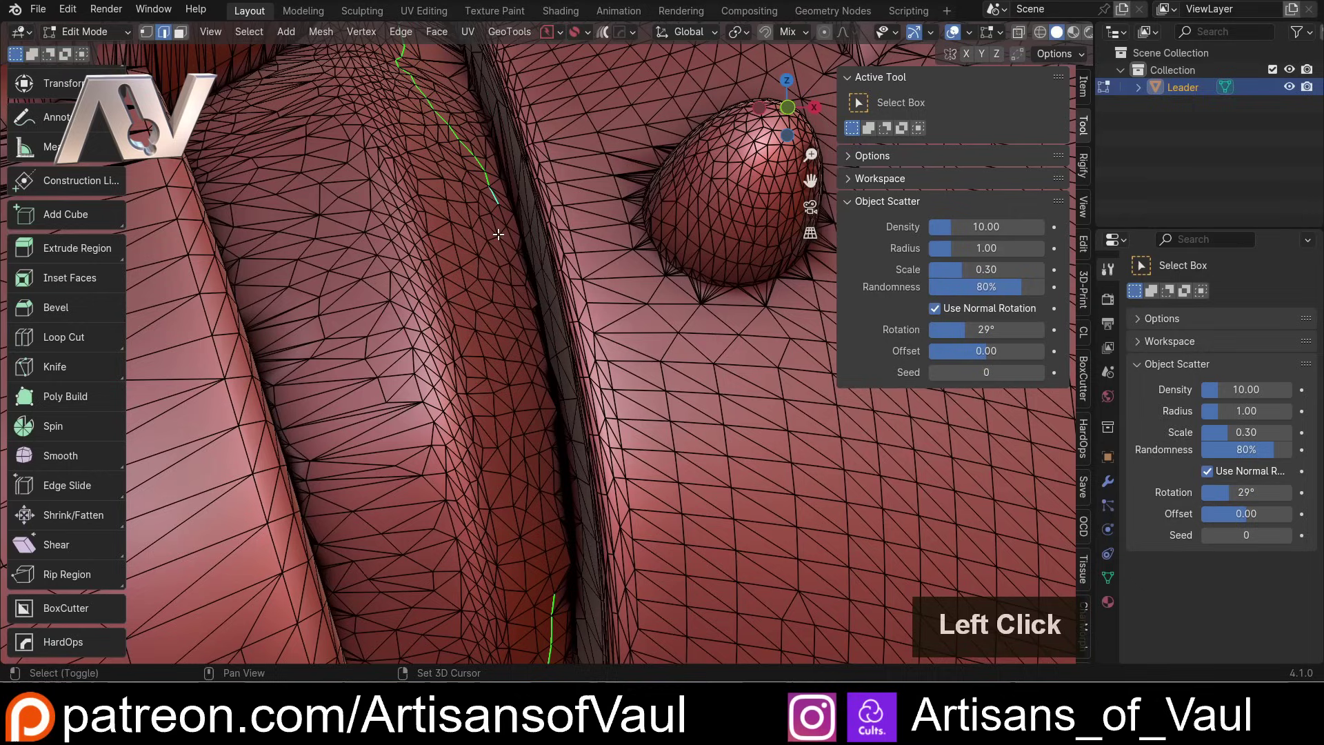
{"action": "double_click", "coordinate": [503, 246]}
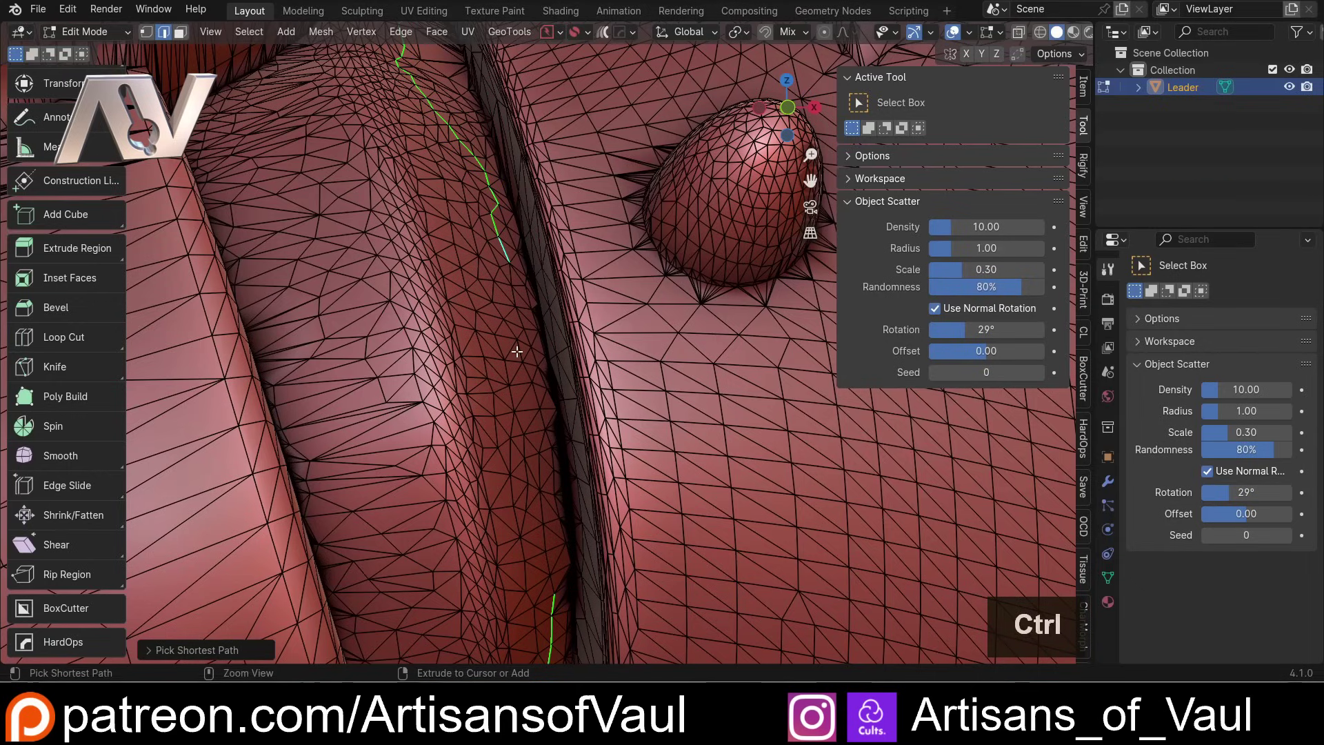
{"action": "left_click", "coordinate": [518, 347]}
{"action": "left_click", "coordinate": [541, 437]}
{"action": "left_click", "coordinate": [552, 583]}
{"action": "scroll", "scroll_direction": "down", "scroll_amount": 3}
{"action": "scroll", "scroll_direction": "up", "scroll_amount": 3}
Step: Mark the pistol-arm edge path as a seam and return to Sculpt Mode
{"action": "key", "text": "ctrl+e"}
{"action": "left_click", "coordinate": [550, 406]}
{"action": "scroll", "scroll_direction": "down", "scroll_amount": 3}
{"action": "key", "text": "Tab"}
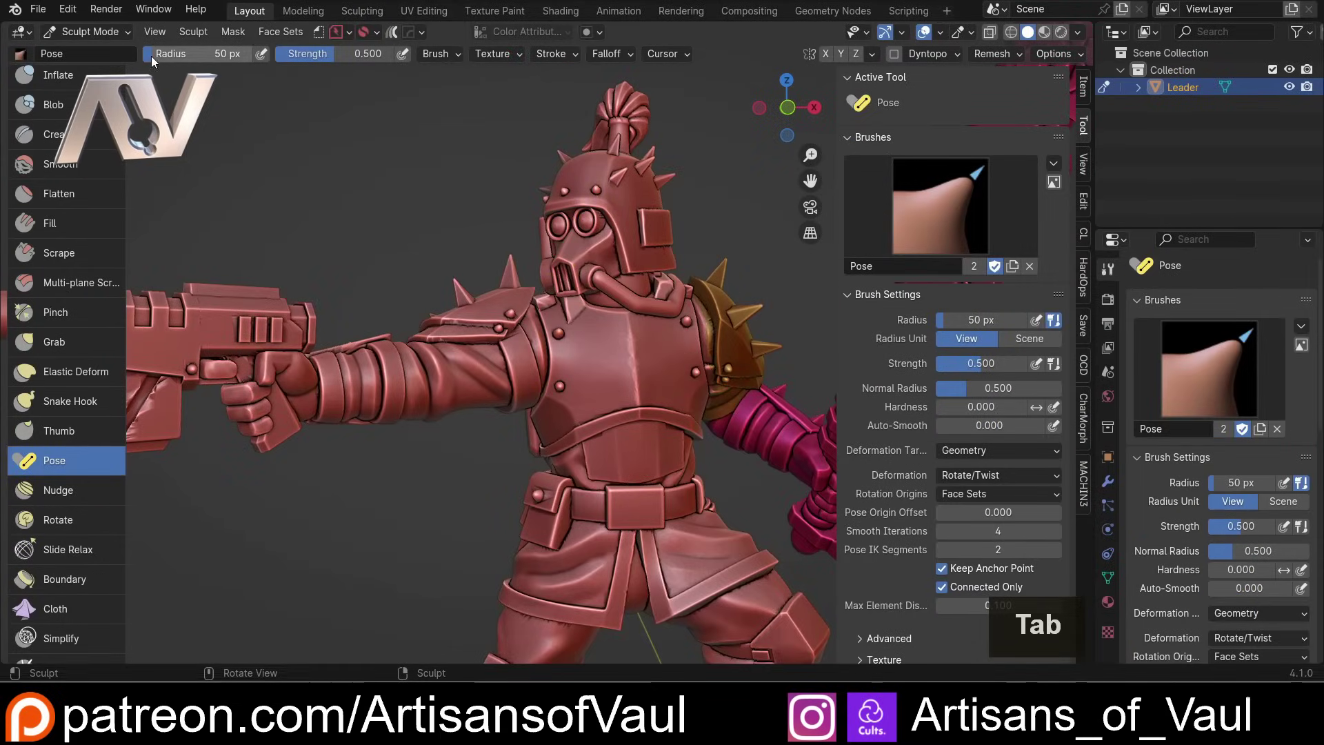
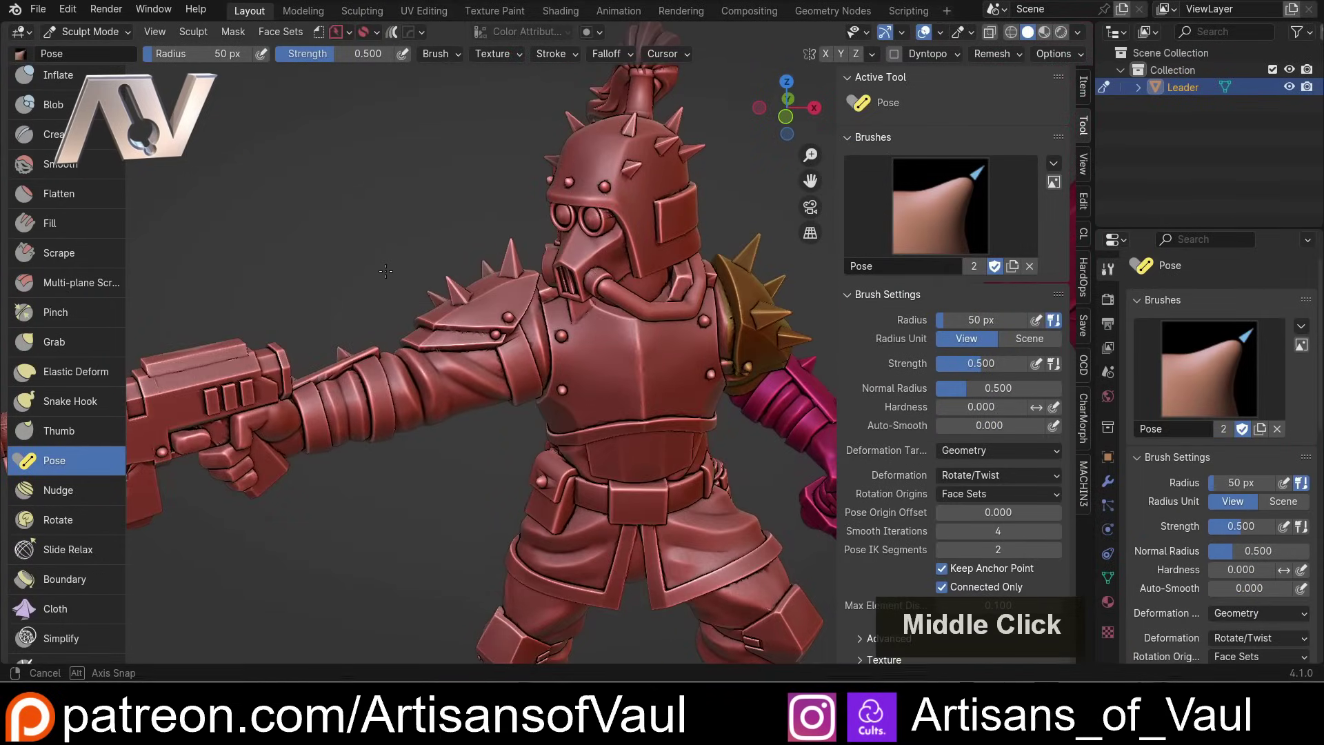
Step: Initialize face sets by UV seams, splitting the pistol forearm into its own set
{"action": "middle_click", "coordinate": [287, 36]}
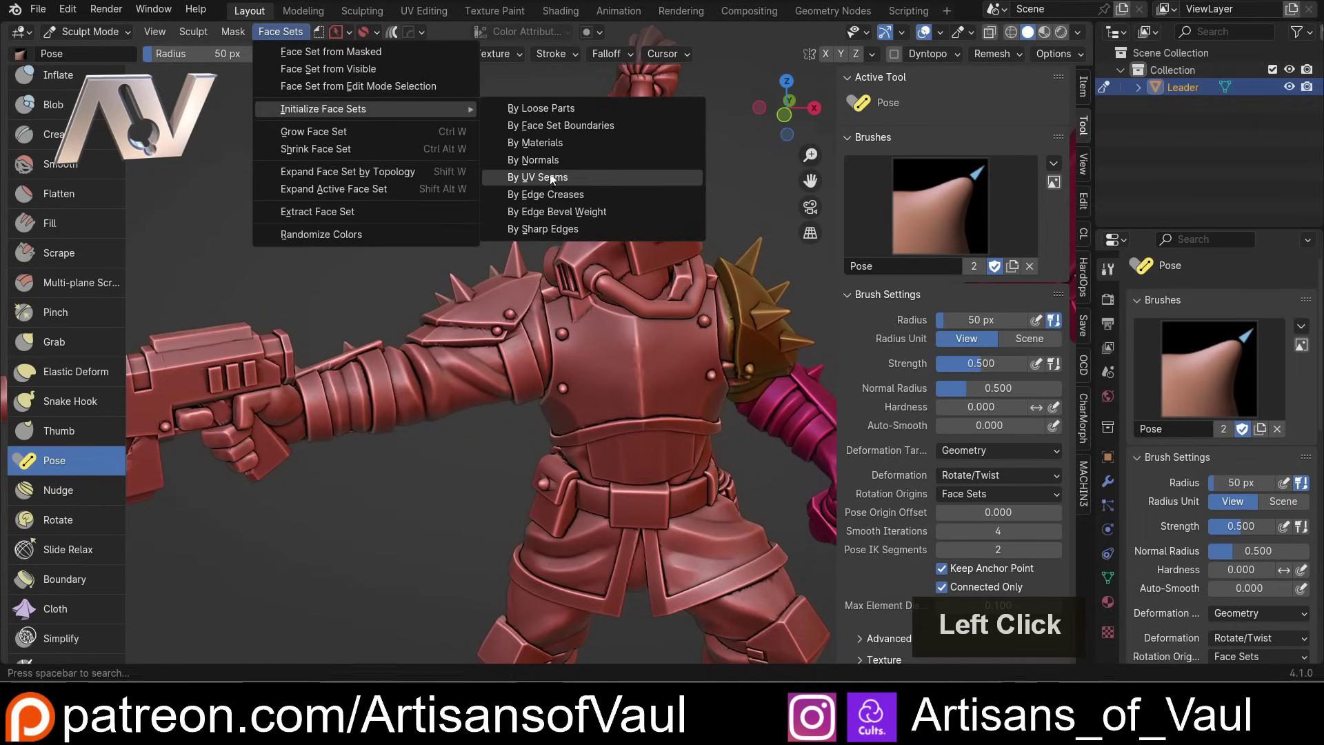
{"action": "left_click", "coordinate": [555, 184]}
{"action": "scroll", "scroll_direction": "down", "scroll_amount": 3}
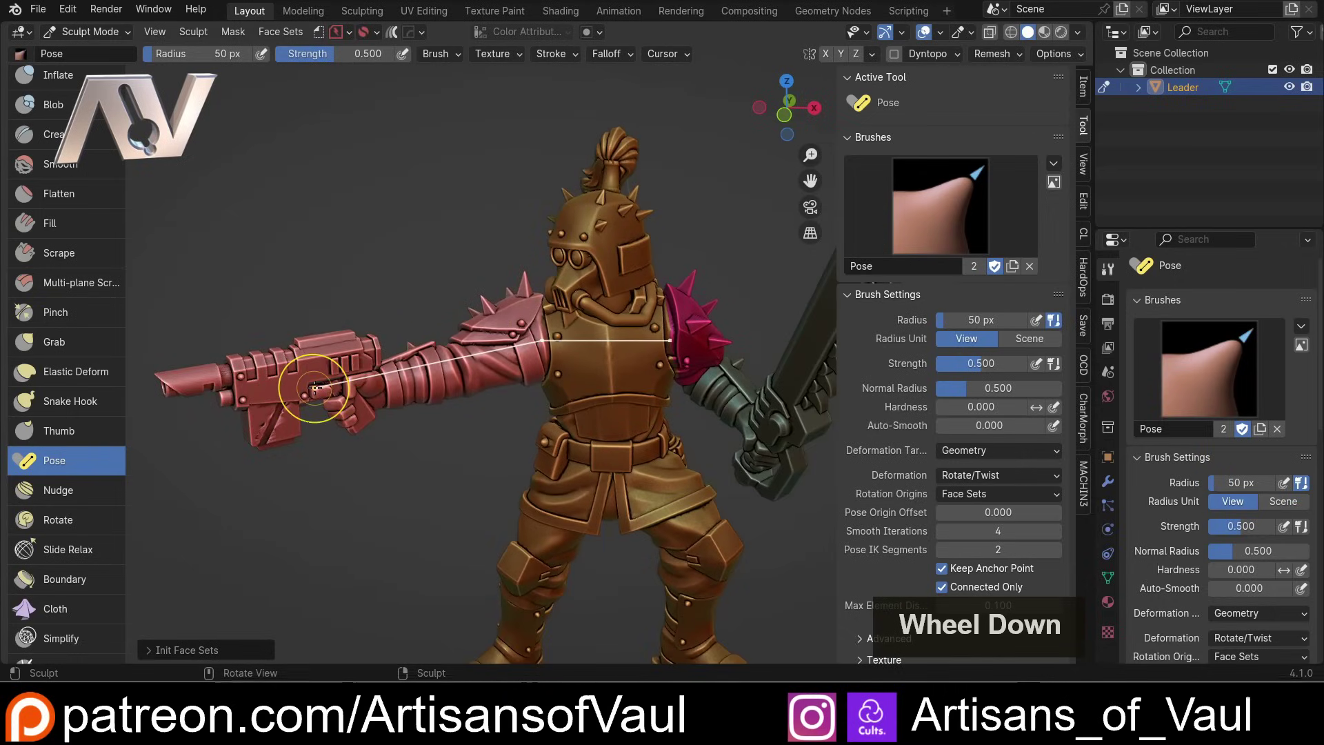
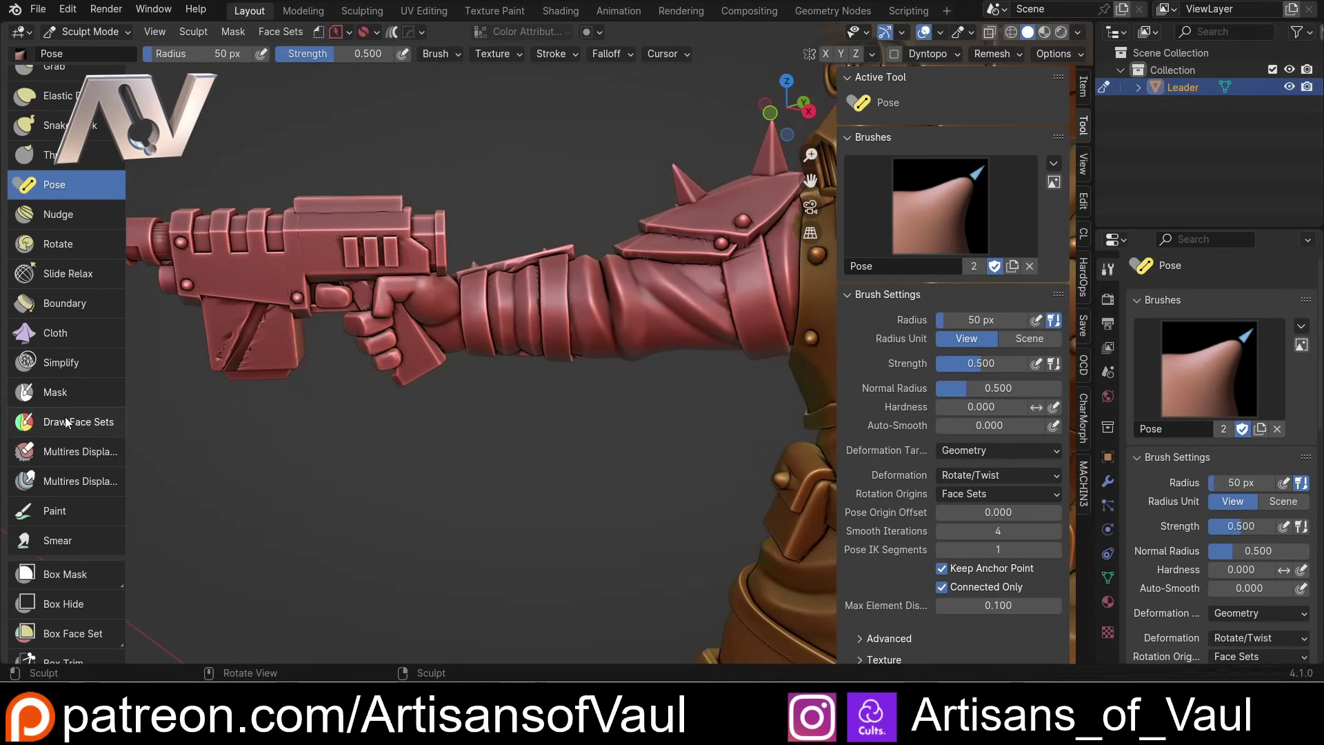
Step: Scroll the toolbar toward the Lasso Face Set tool at the arm joint
{"action": "scroll", "scroll_direction": "down", "scroll_amount": 3}
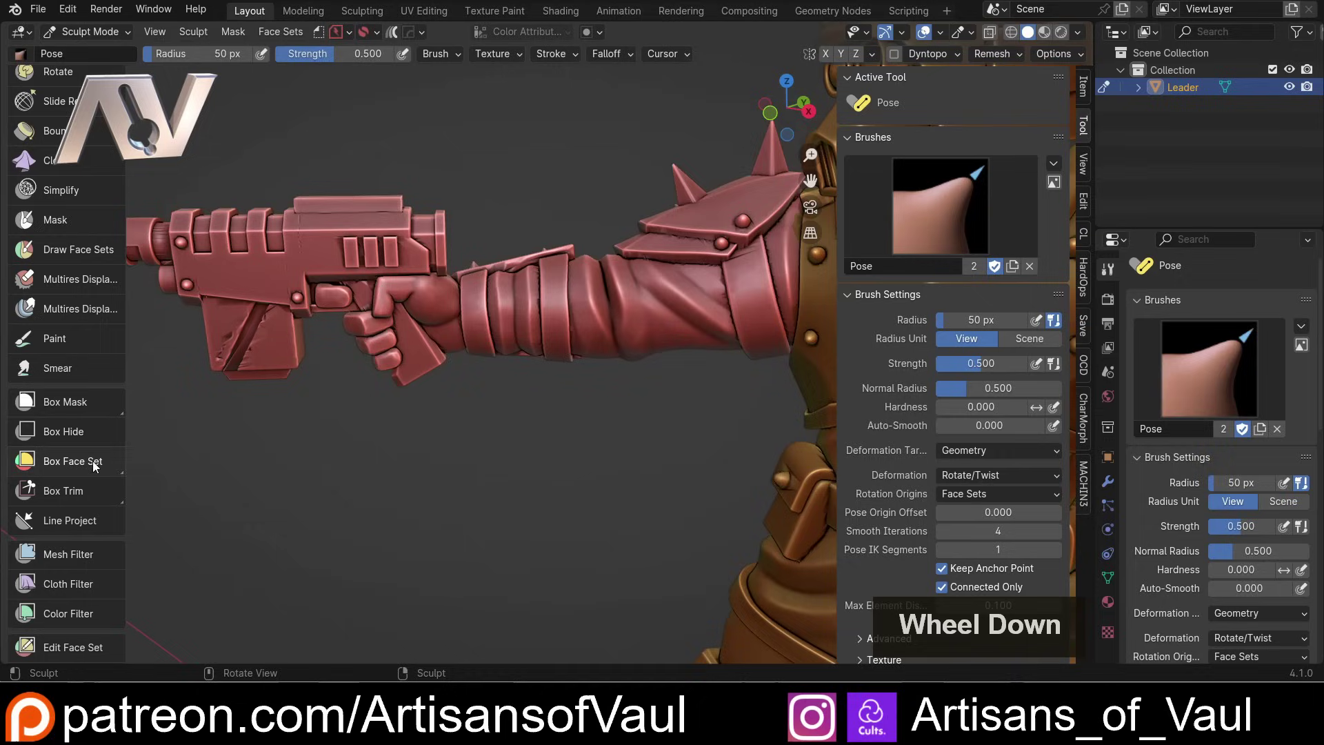
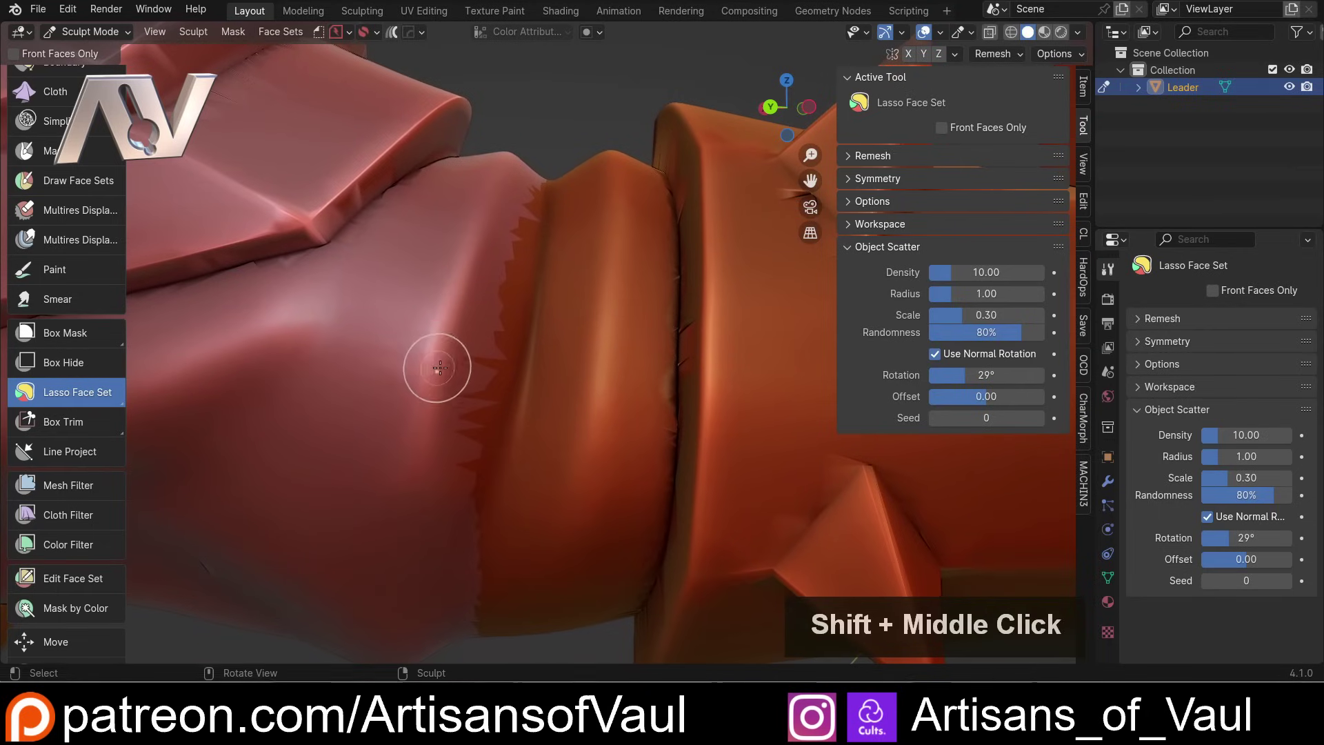
Step: Select the Draw Face Sets brush at the elbow border and undo a test stroke
{"action": "scroll", "scroll_direction": "up", "scroll_amount": 3}
{"action": "left_click", "coordinate": [80, 217]}
{"action": "scroll", "scroll_direction": "up", "scroll_amount": 3}
{"action": "scroll", "scroll_direction": "down", "scroll_amount": 3}
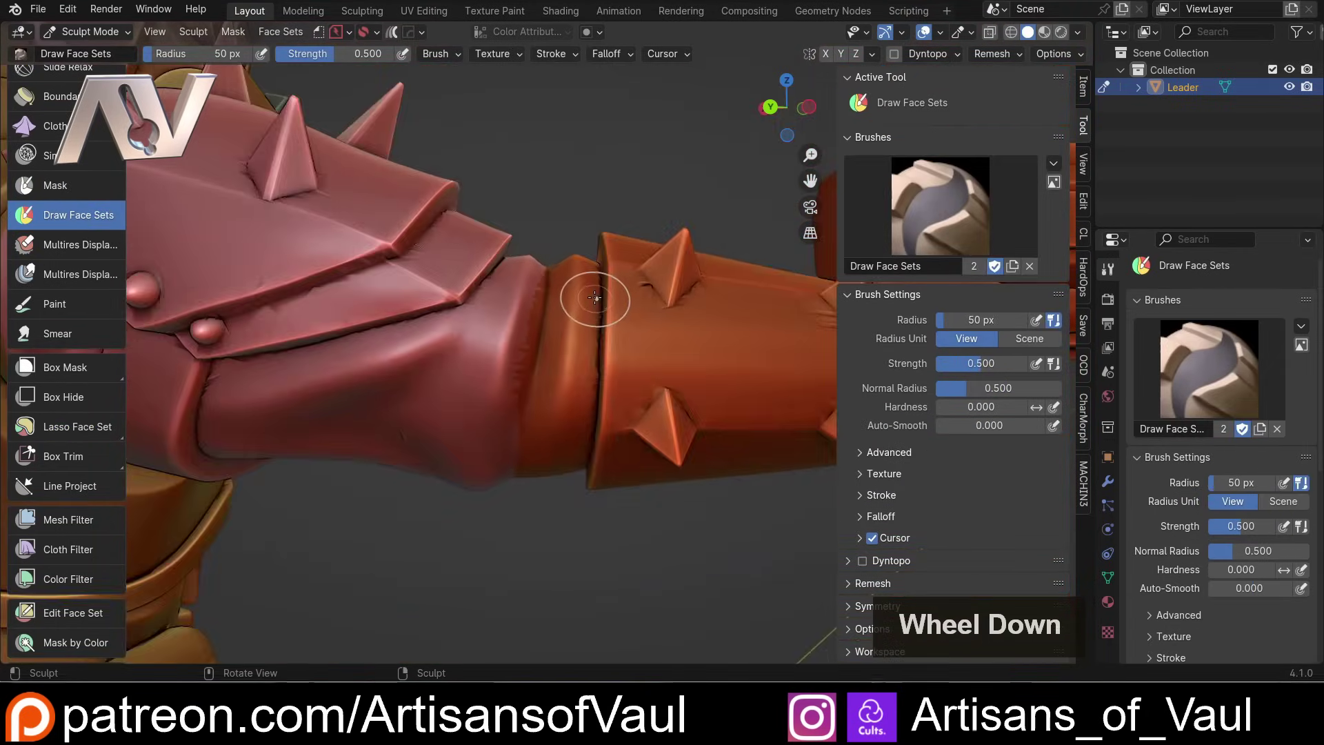
{"action": "scroll", "scroll_direction": "up", "scroll_amount": 3}
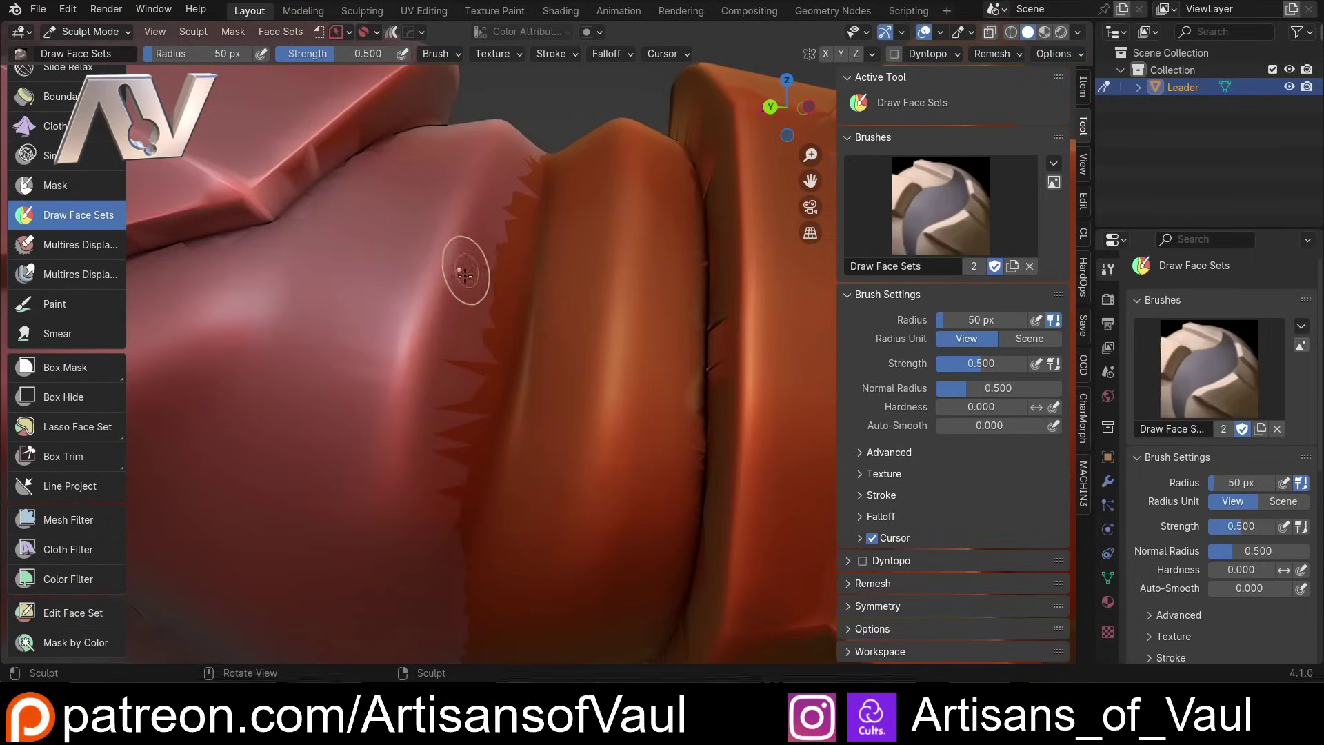
{"action": "scroll", "scroll_direction": "up", "scroll_amount": 3}
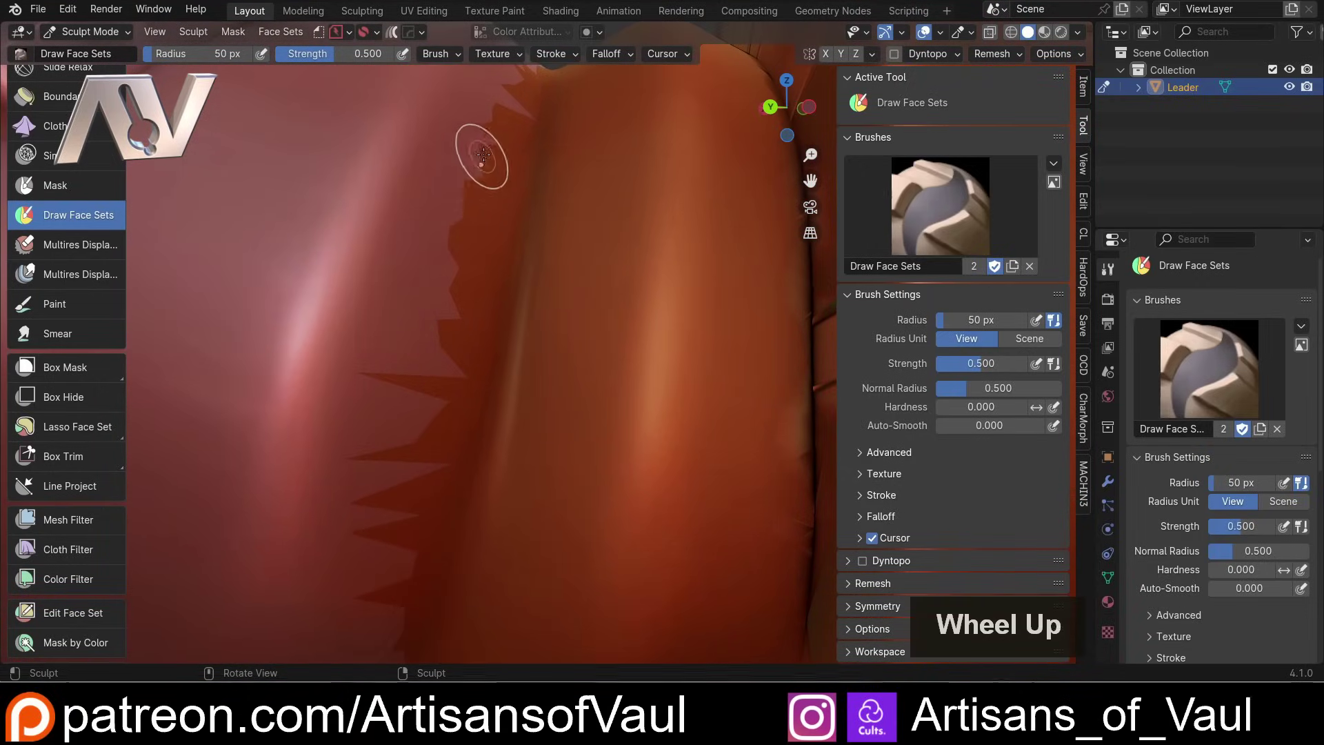
{"action": "scroll", "scroll_direction": "down", "scroll_amount": 3}
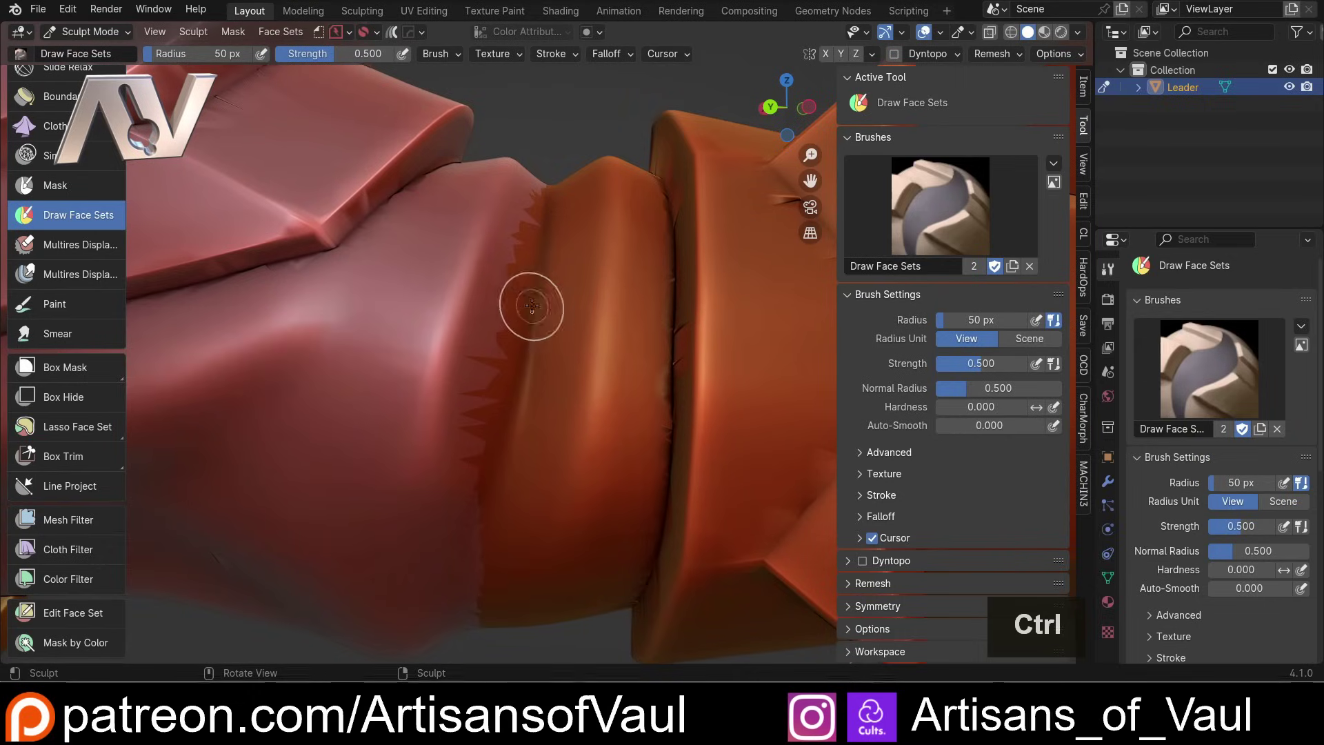
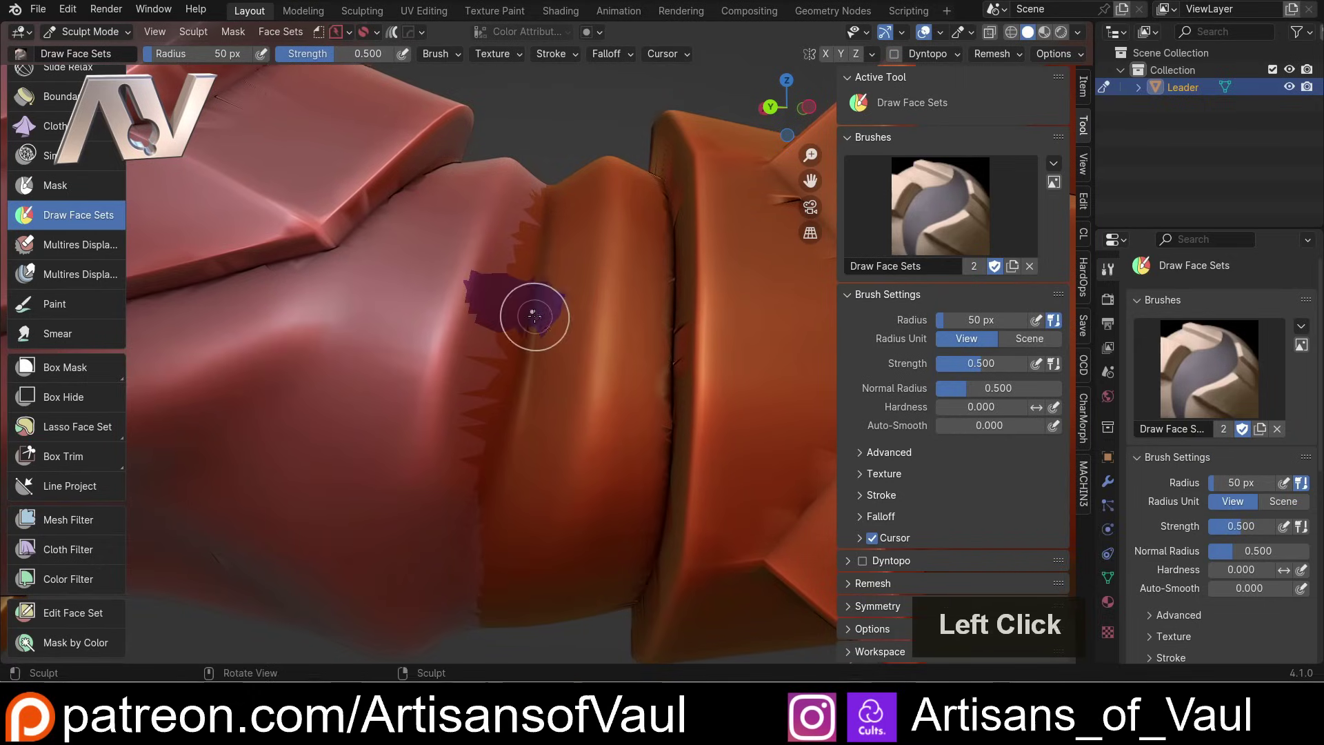
{"action": "key", "text": "ctrl+z"}
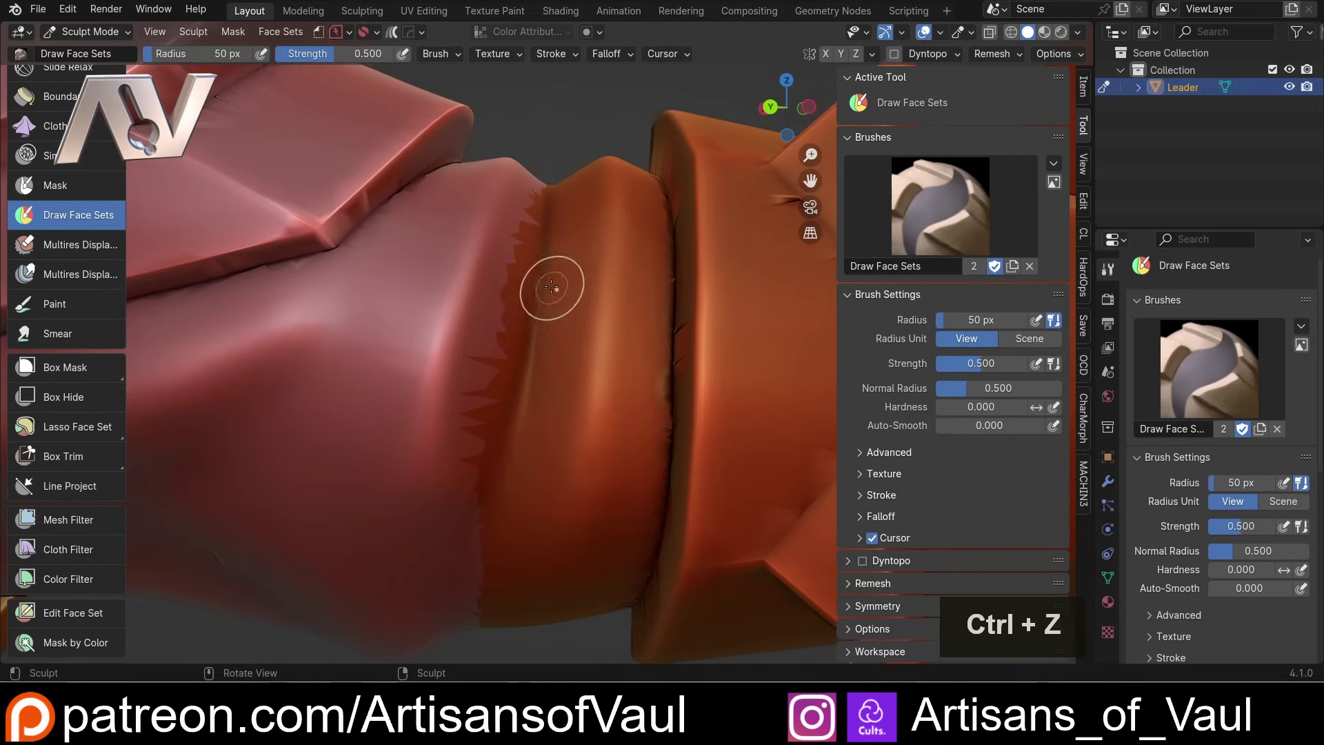
{"action": "scroll", "scroll_direction": "up", "scroll_amount": 3}
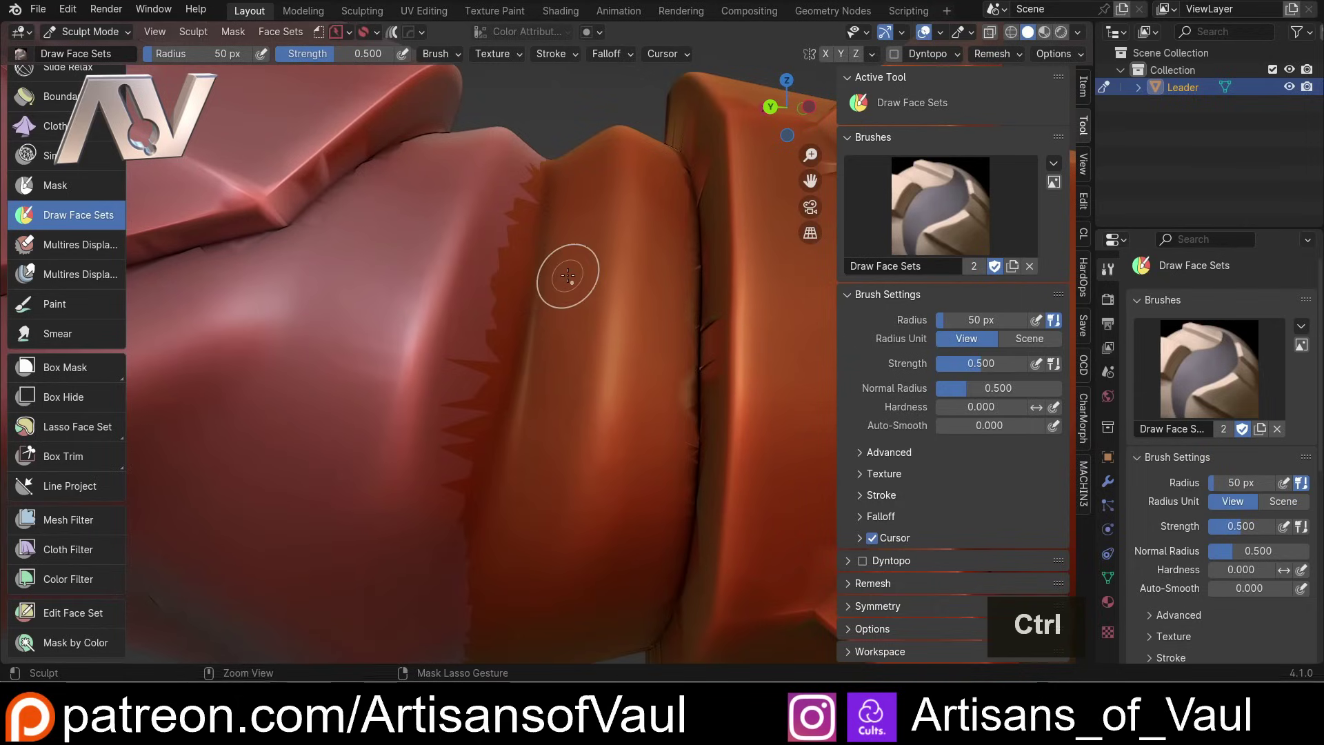